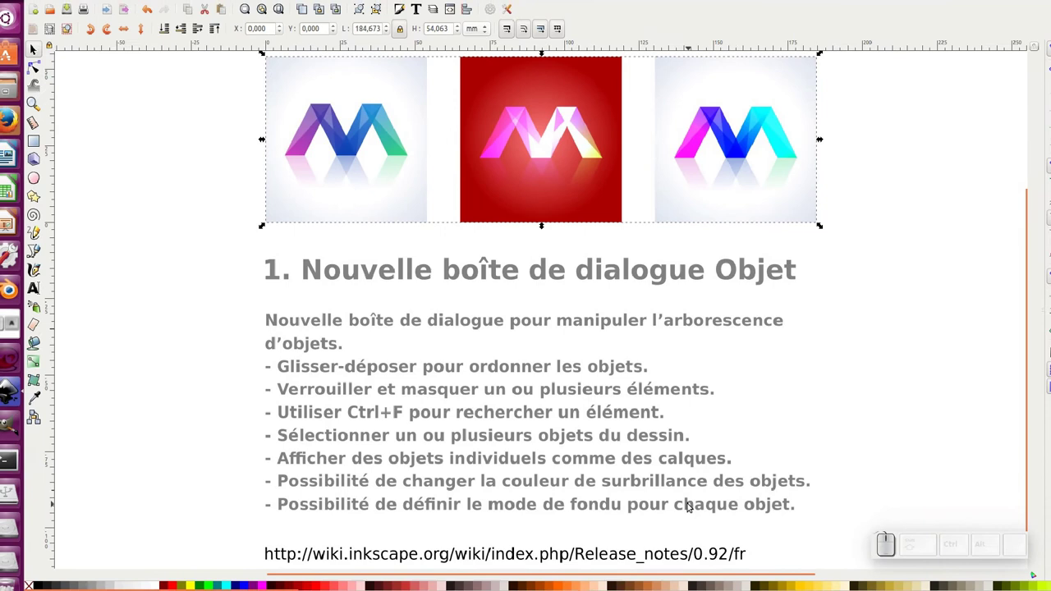
Deselect the logo images and start a new blank document.
left_click(218, 306)
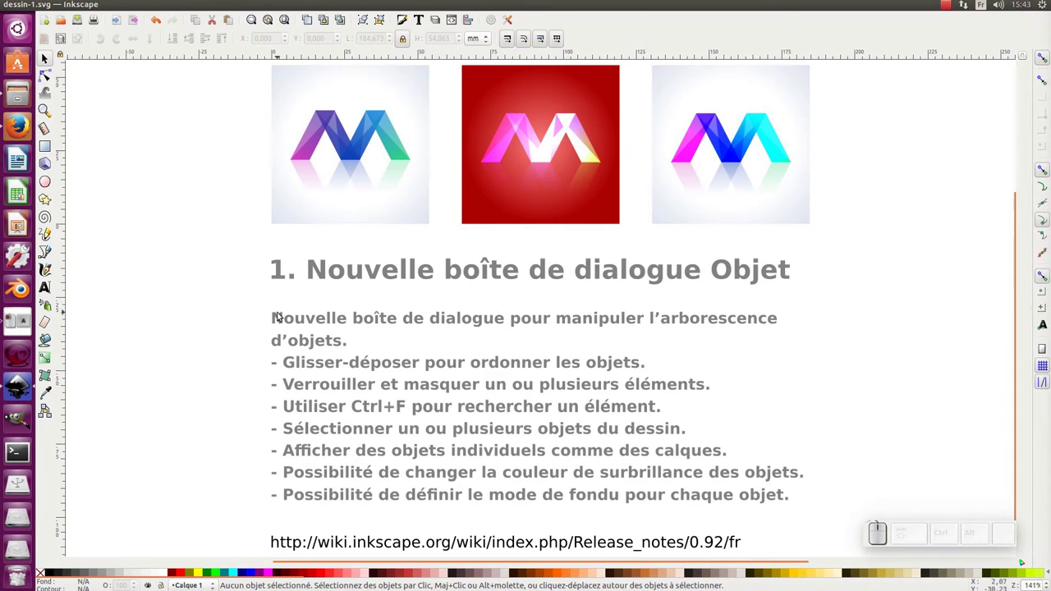
left_click(294, 318)
left_click(245, 402)
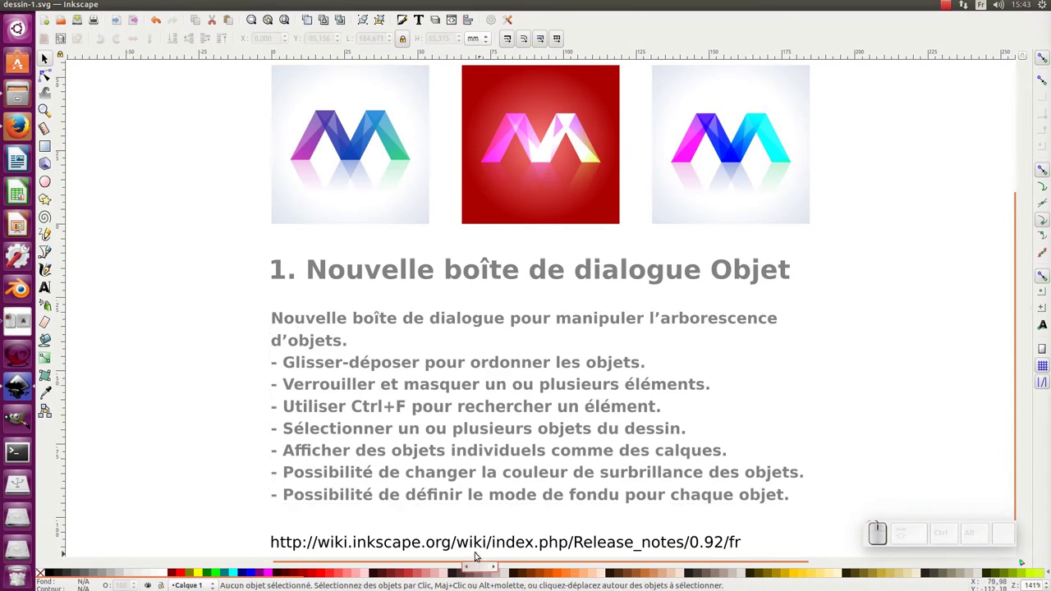
left_click(455, 549)
left_click(209, 504)
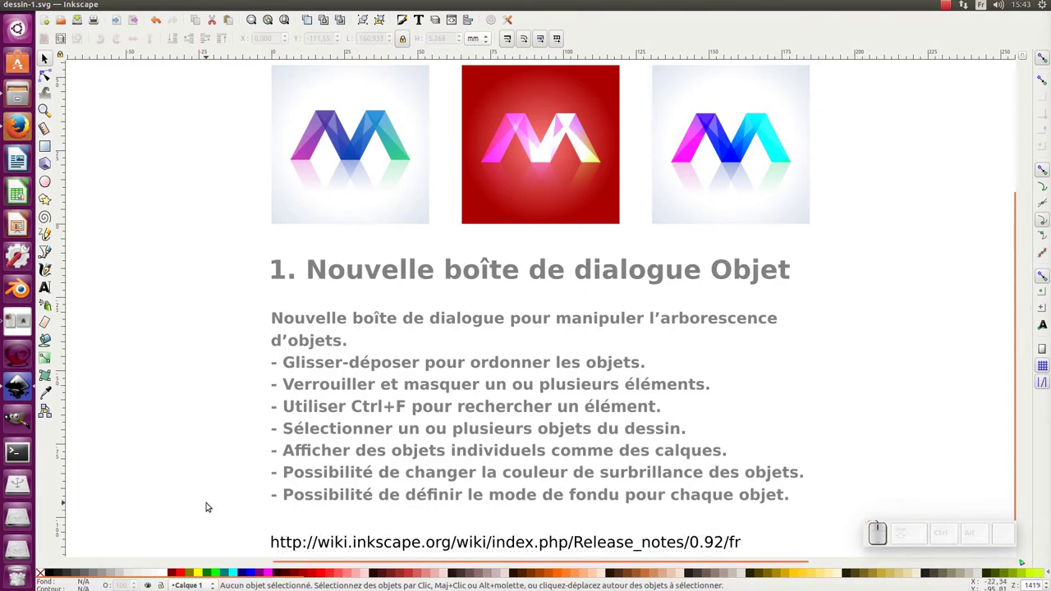
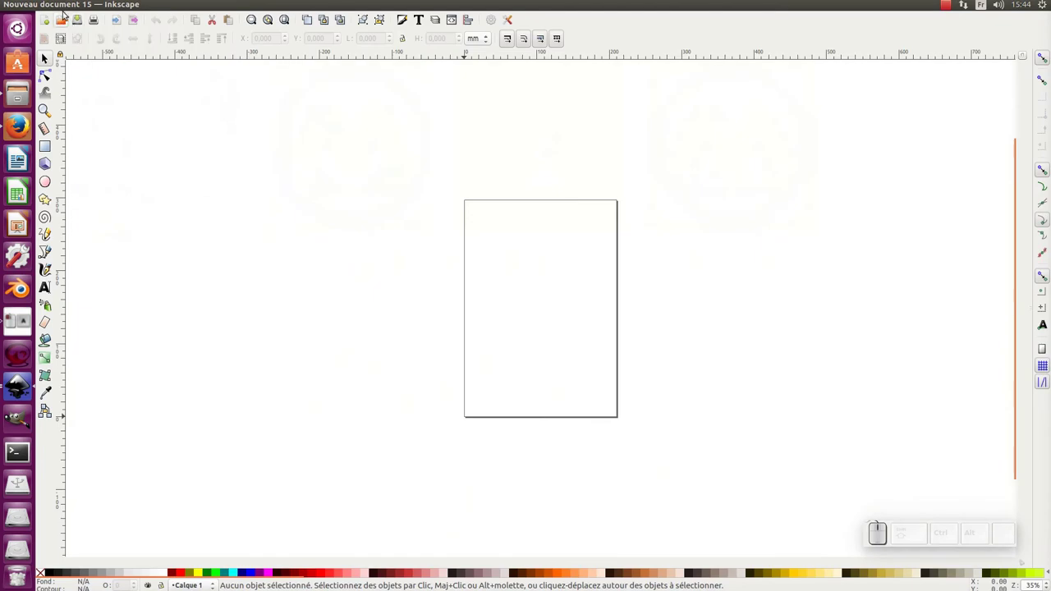
Import the logo PNG from File > Import and embed it in the document.
left_click(468, 50)
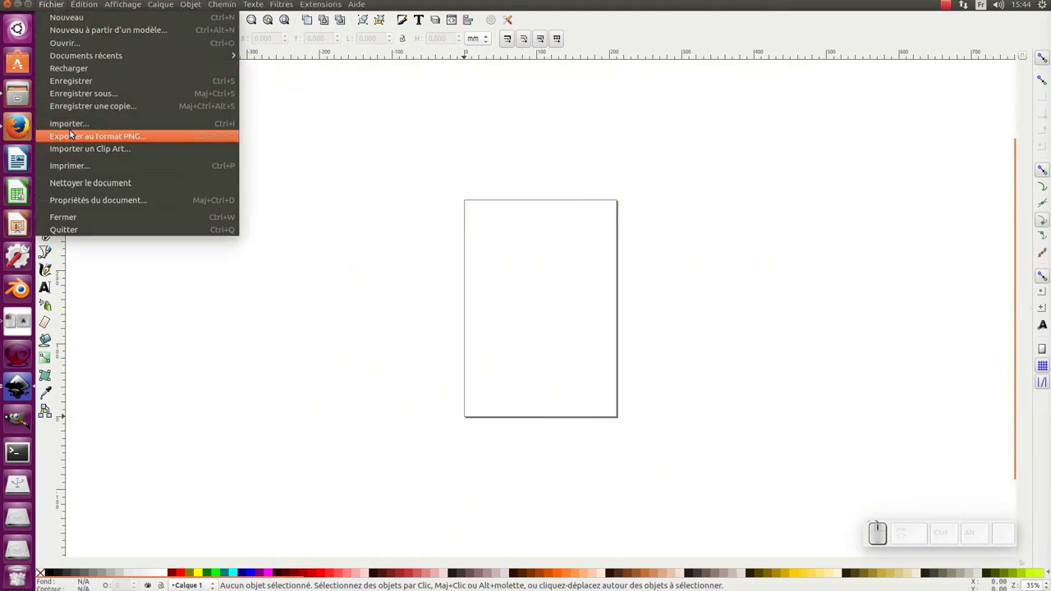
left_click(72, 130)
left_click(400, 228)
left_click(794, 490)
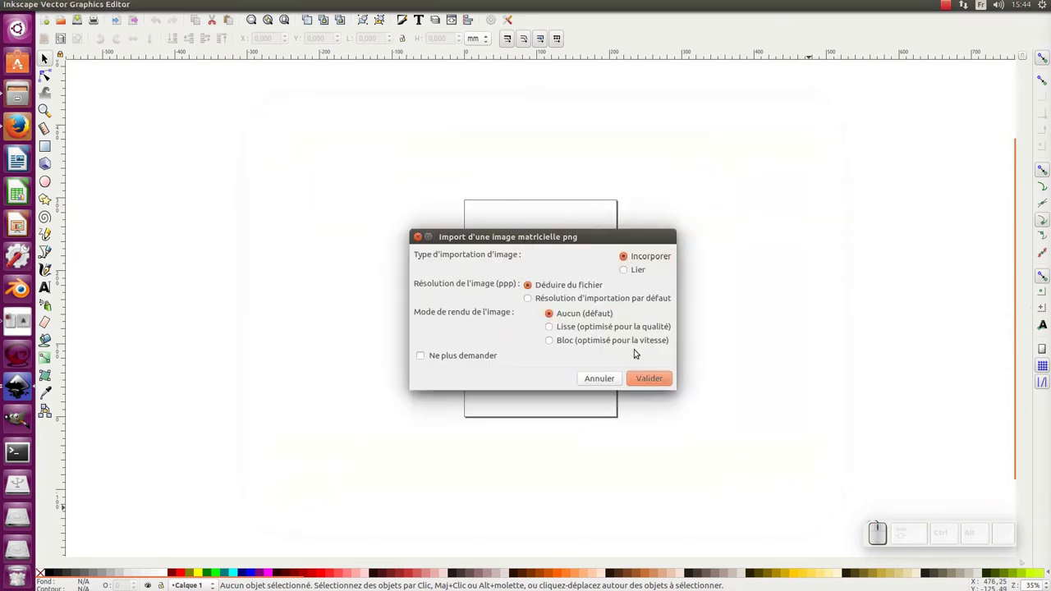
left_click(647, 380)
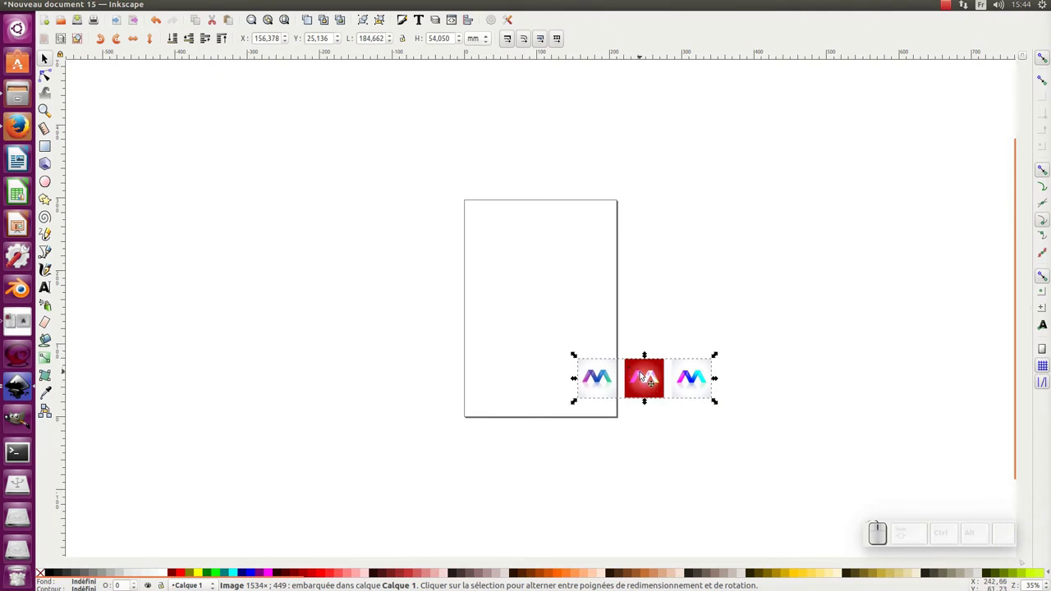
Move the imported three-logo image to the top of the page with the Select tool.
left_click(645, 371)
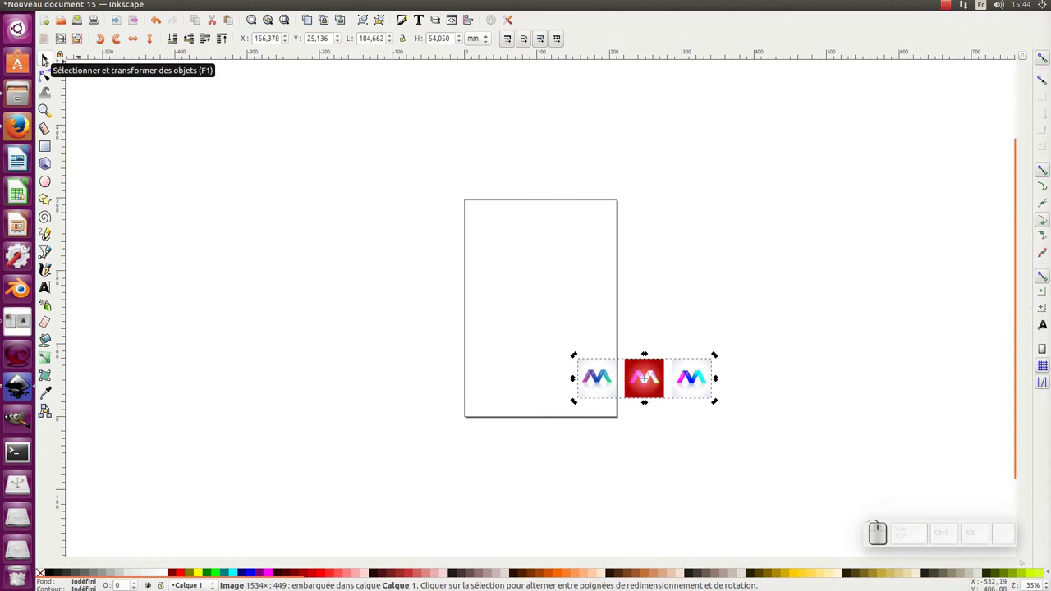
left_click(49, 62)
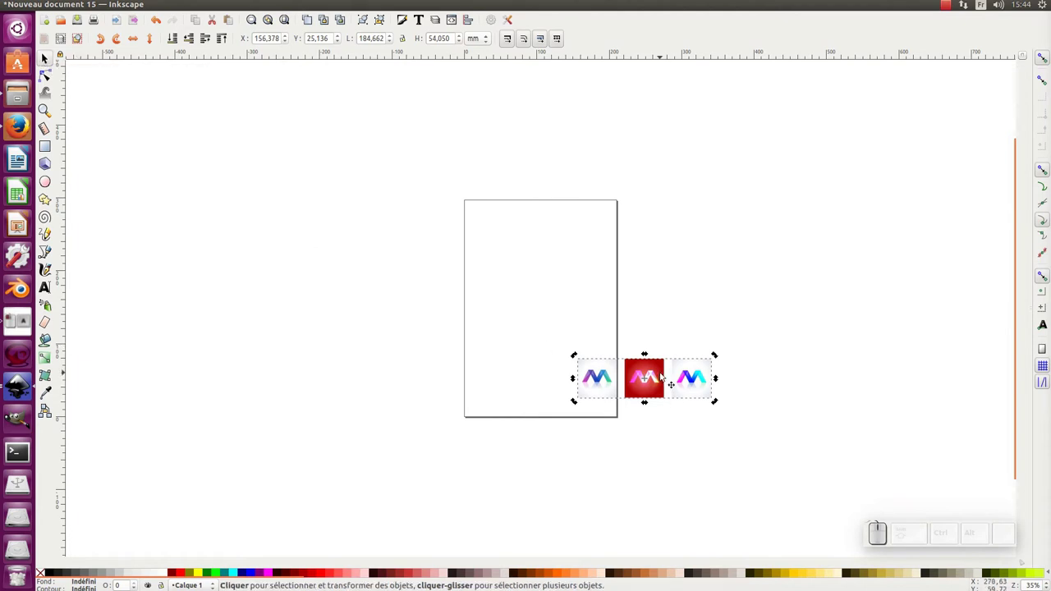
left_click_drag(656, 370, 550, 228)
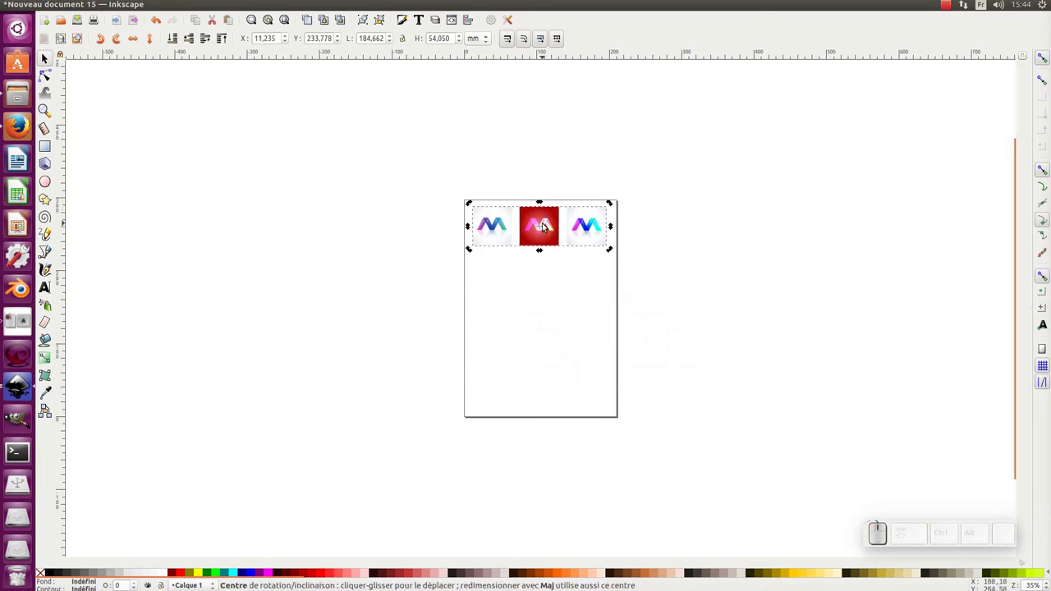
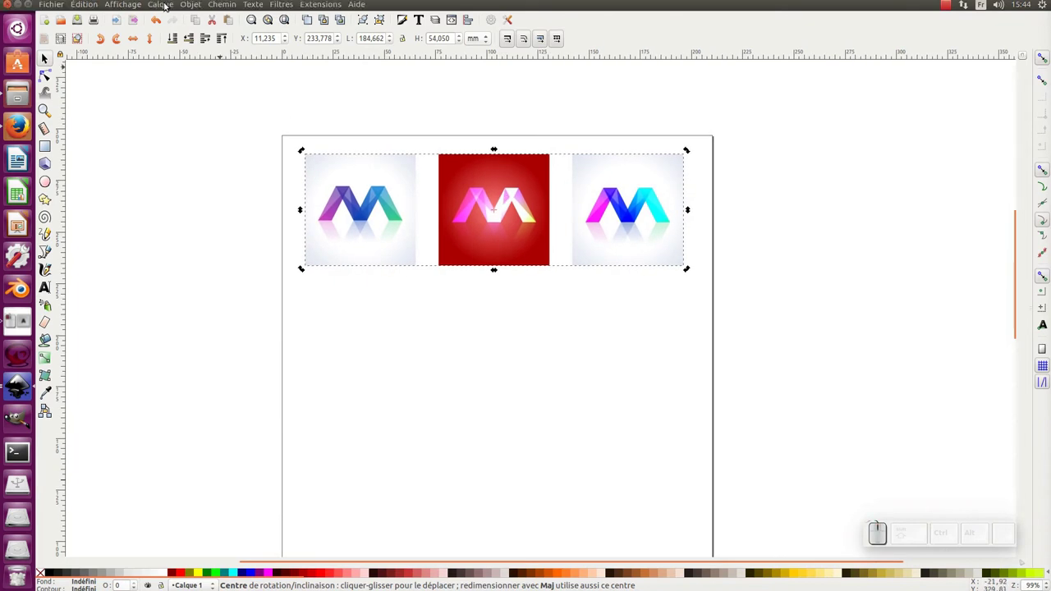
In the Layers dialog, rename Calque 1 to modele and keep it current.
left_click(166, 8)
left_click(187, 238)
left_click(911, 72)
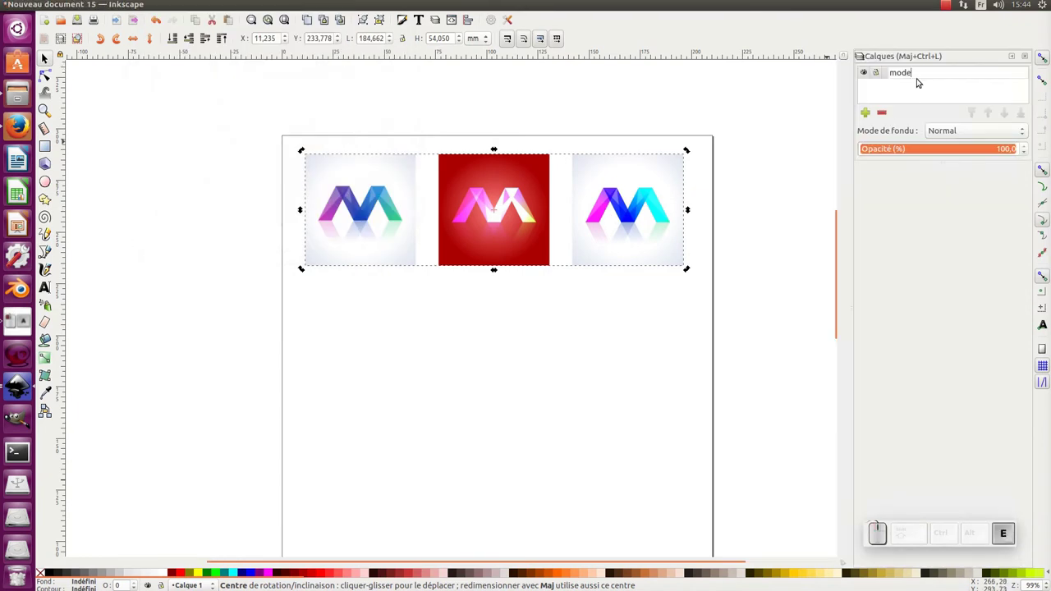
key("e")
key("Return")
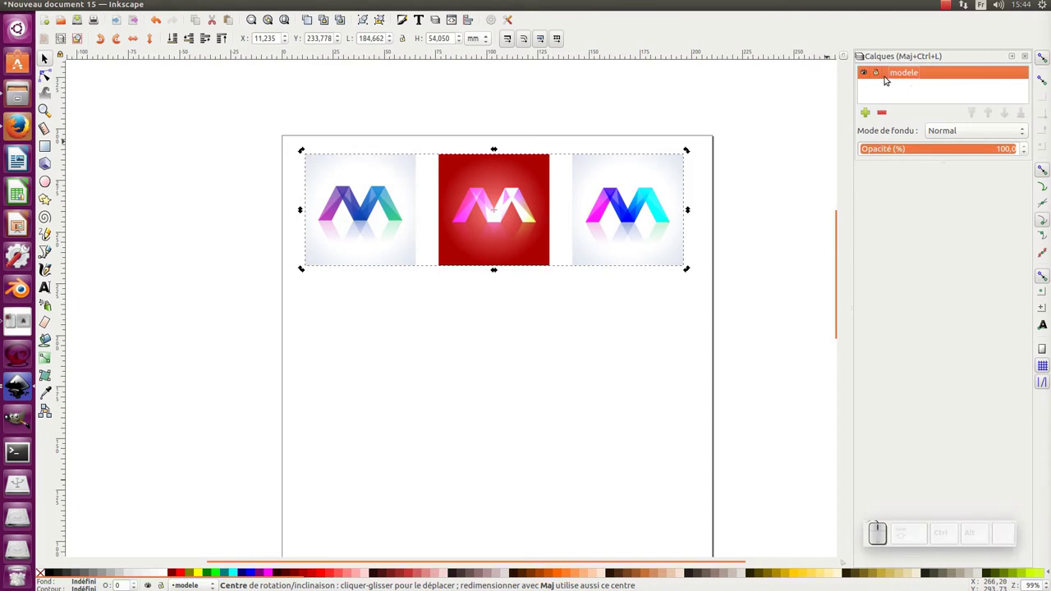
left_click(879, 73)
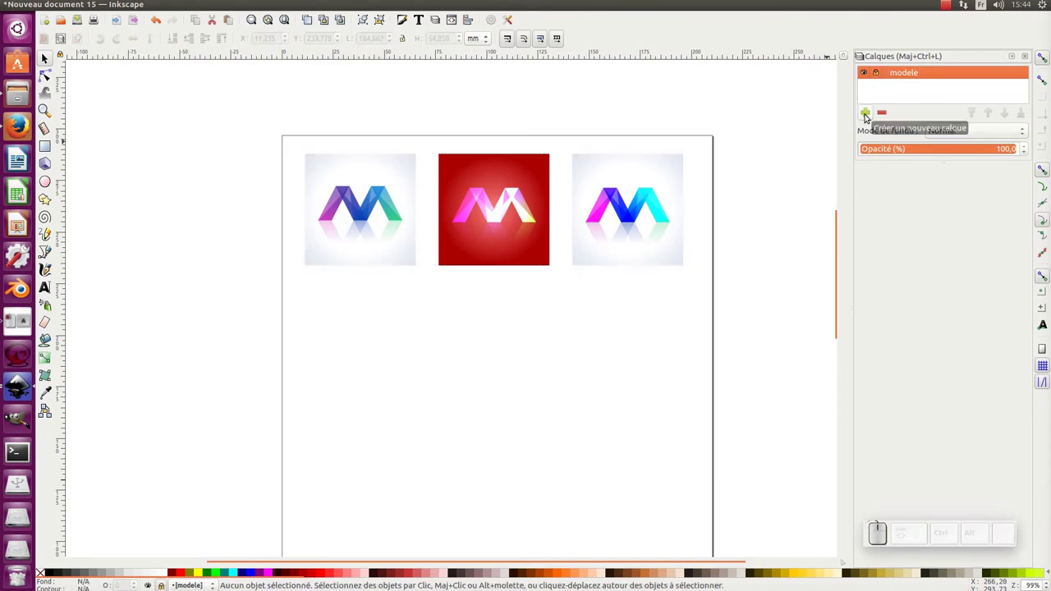
Add a new layer named illustration positioned above the current layer.
left_click(868, 115)
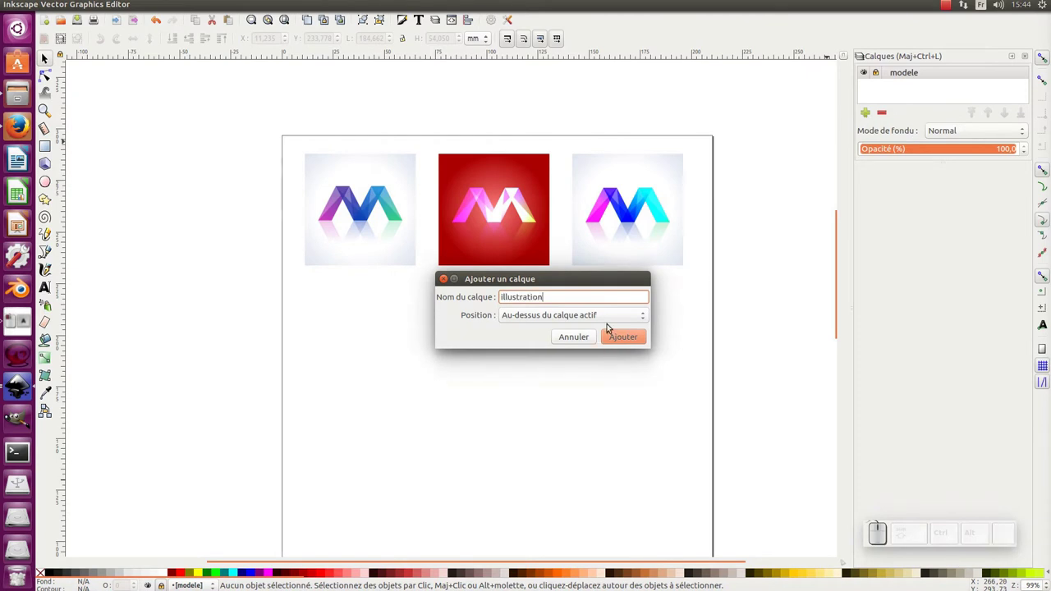
left_click(610, 315)
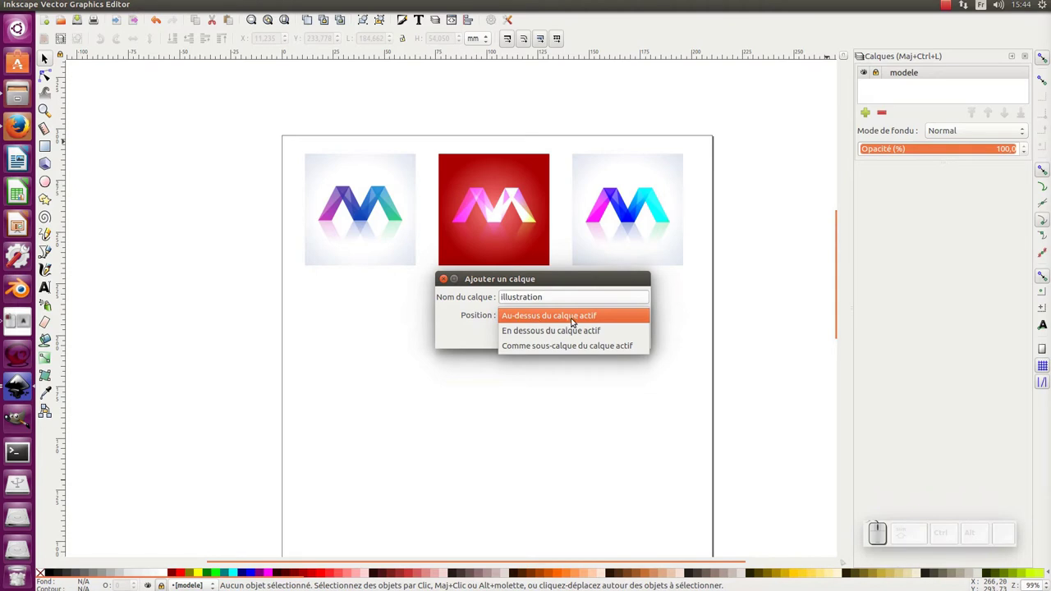
left_click(585, 317)
left_click(627, 344)
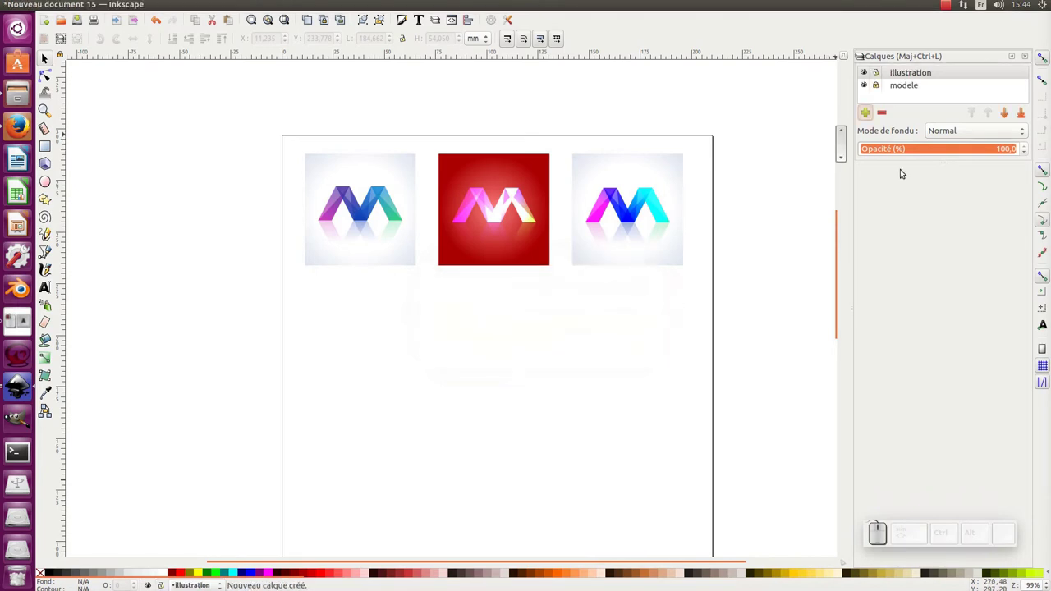
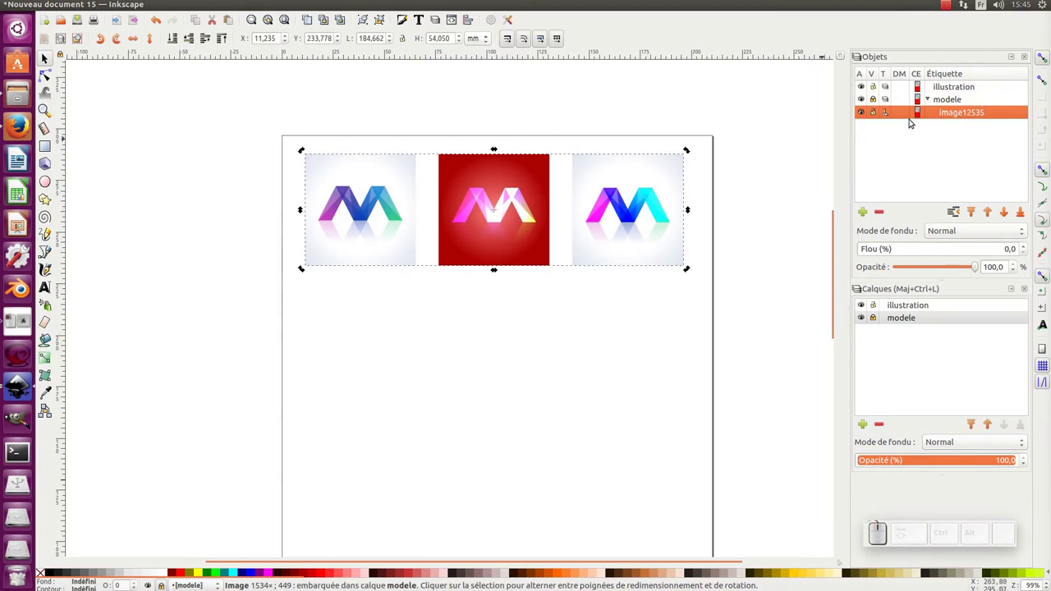
In the Objects list, toggle the logo image's visibility and lock off and back on.
left_click(956, 111)
left_click(953, 118)
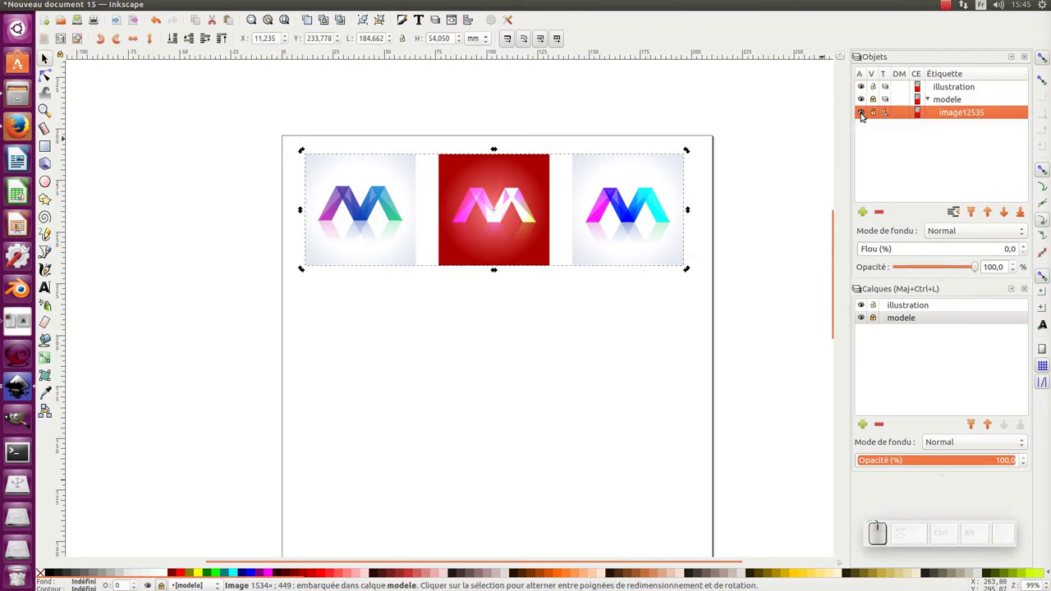
left_click(864, 115)
left_click(864, 114)
left_click(864, 115)
left_click(864, 114)
left_click(876, 114)
left_click(876, 114)
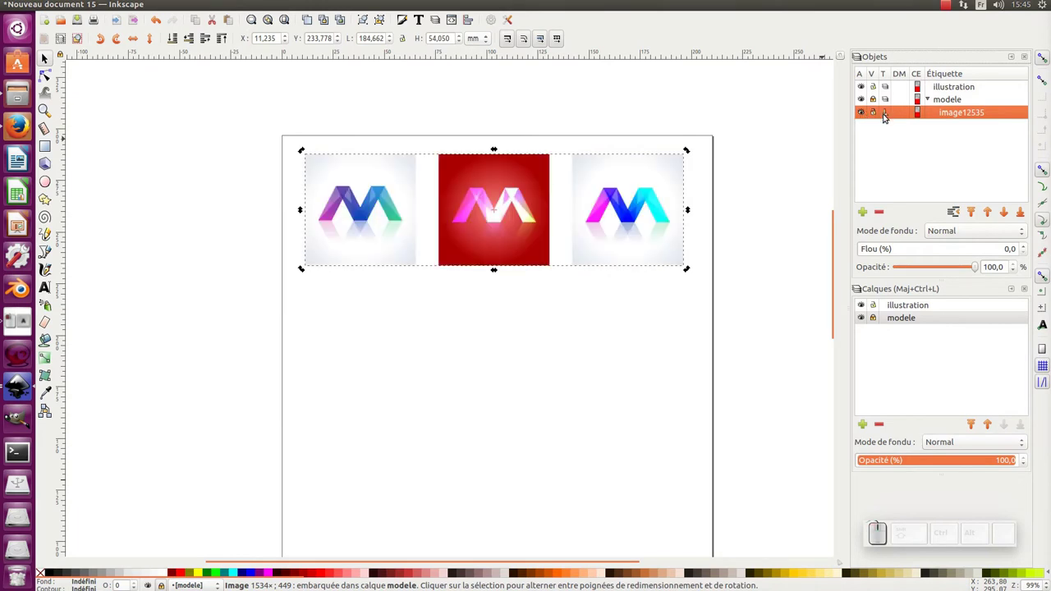
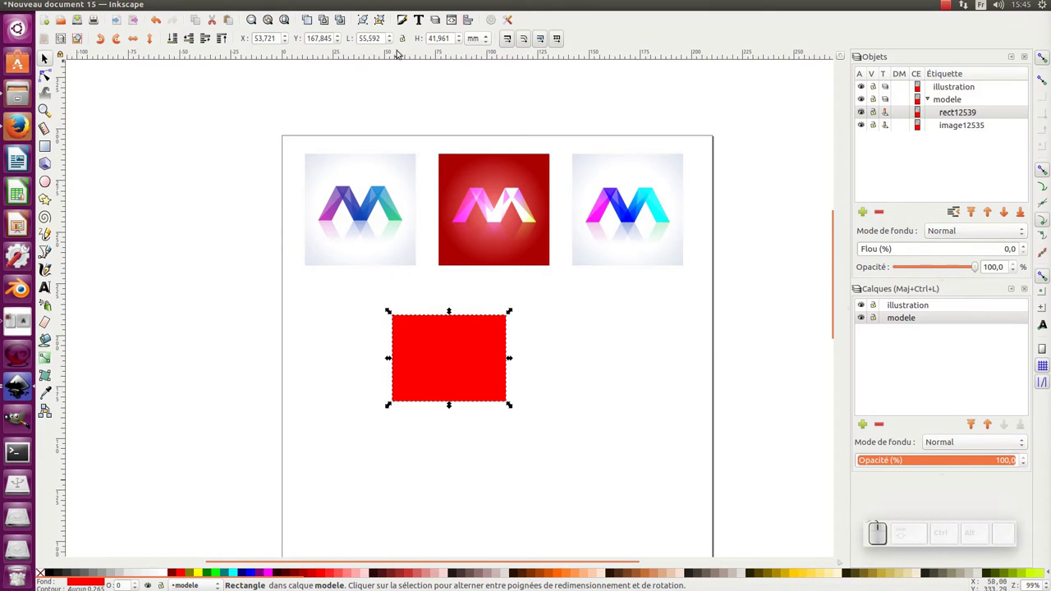
Duplicate the red rectangle with Ctrl+D, offset the copy down-right, group then undo.
key("ctrl+d")
left_click_drag(452, 342, 400, 284)
left_click_drag(375, 309, 504, 380)
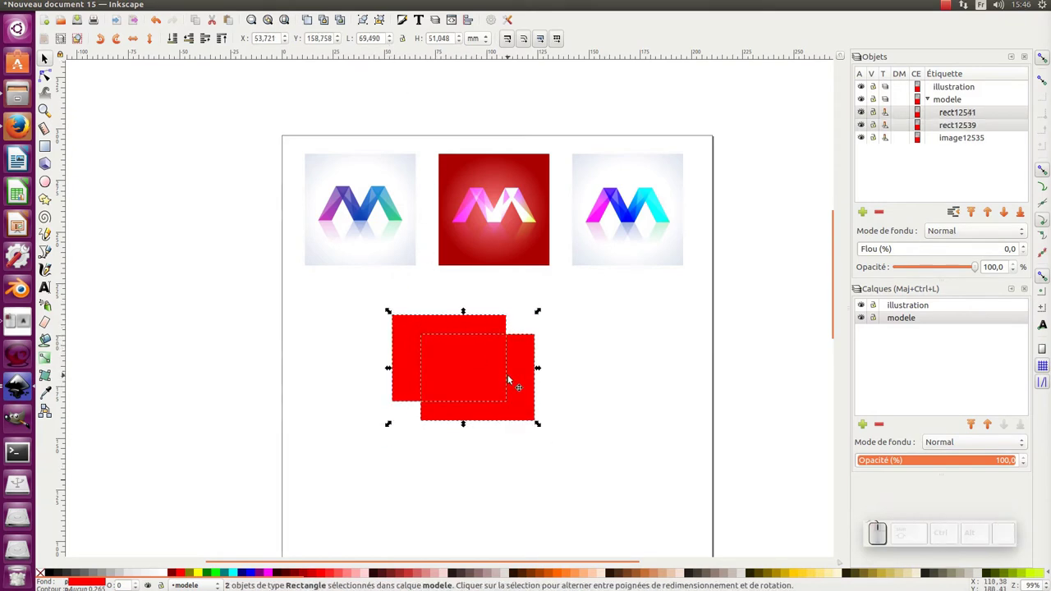
key("ctrl+g")
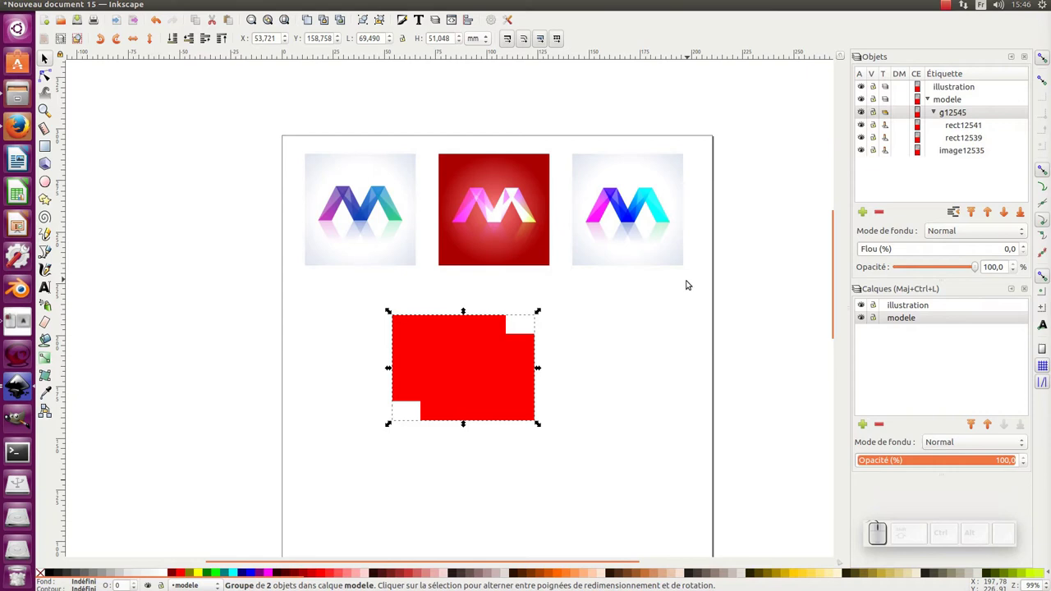
key("ctrl+z")
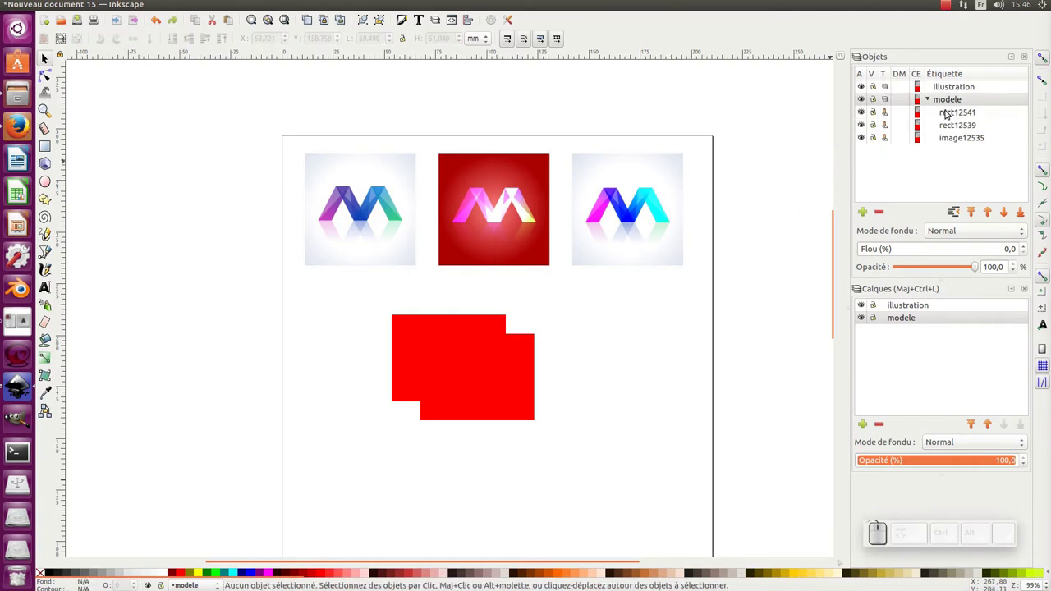
Select rect12541 and rect12539 in the Objects dialog and group them via Grouper.
left_click(947, 113)
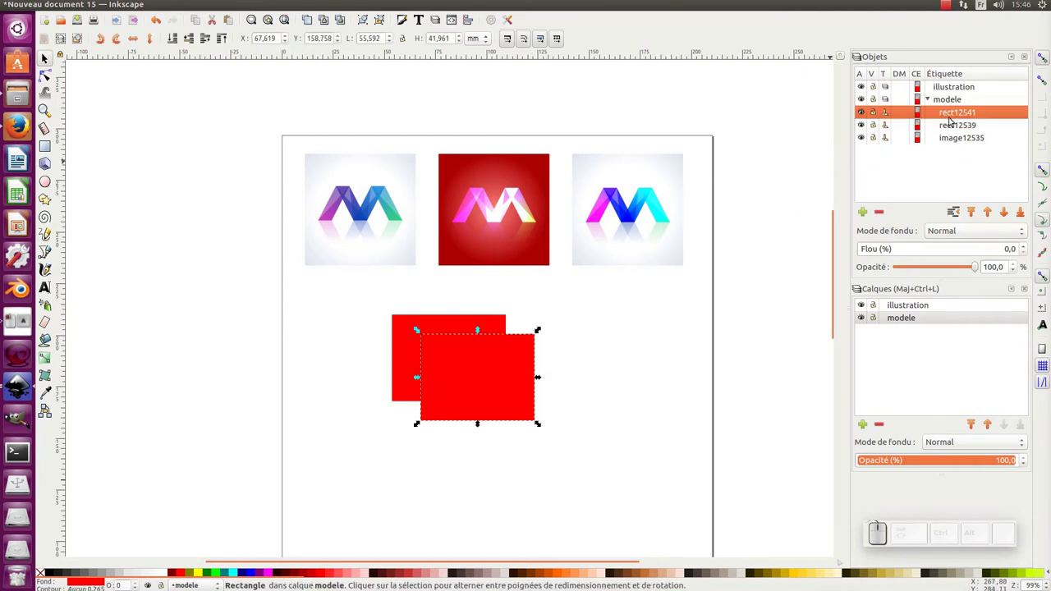
left_click(953, 124)
right_click(949, 118)
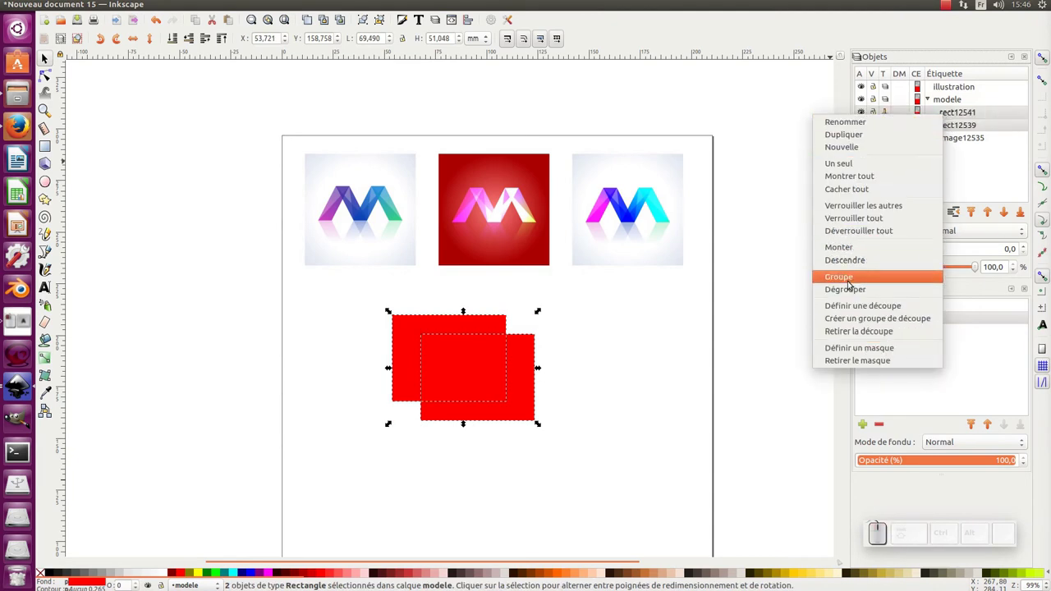
left_click(849, 280)
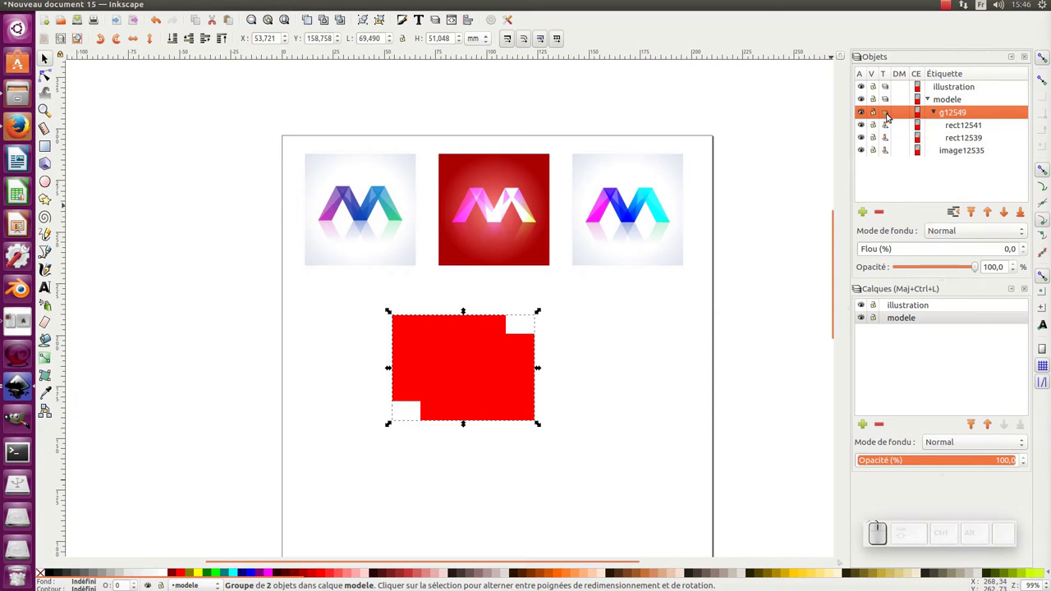
Expand group g12549 in the Objects panel and select the front rectangle rect12541.
left_click(889, 115)
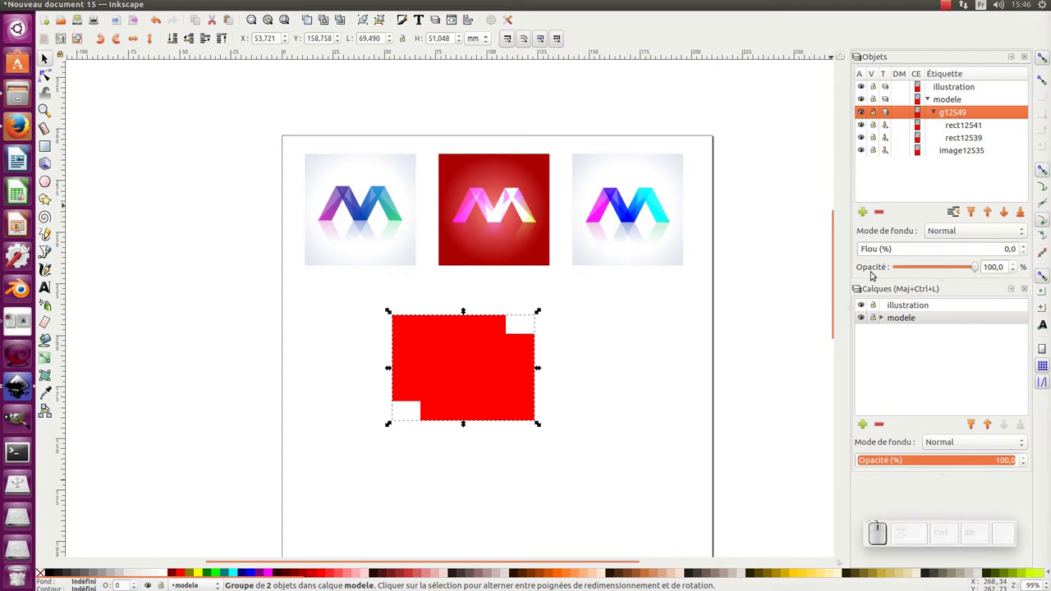
left_click(886, 318)
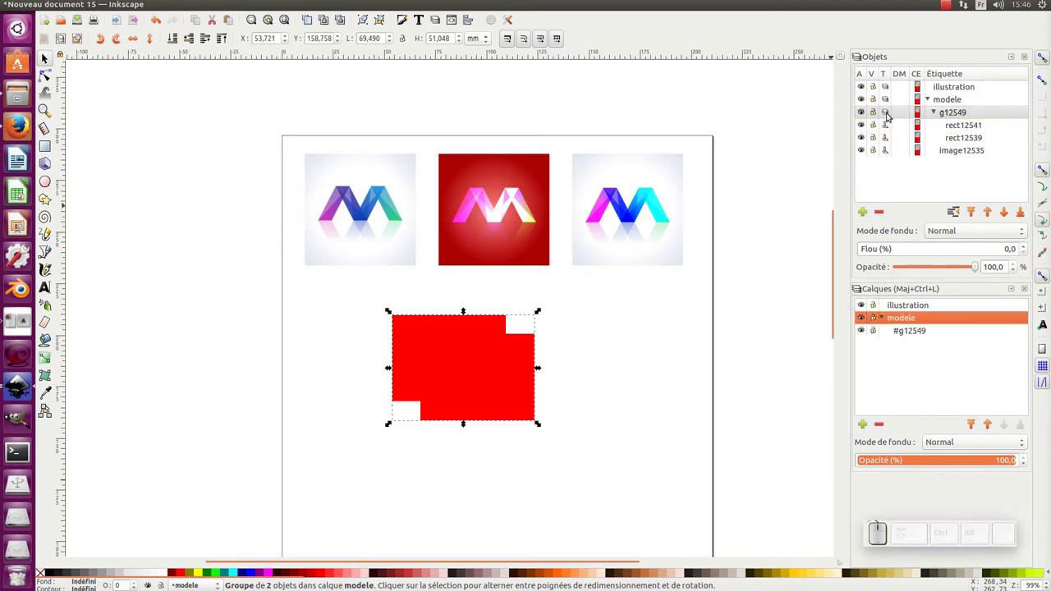
left_click(888, 114)
left_click(889, 115)
left_click(889, 115)
left_click(888, 114)
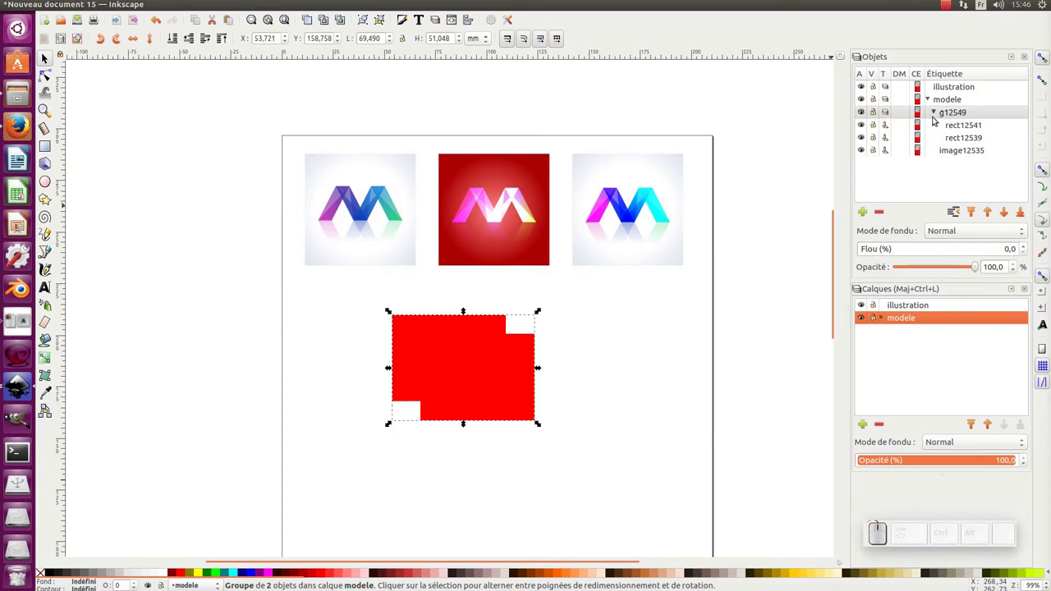
left_click(888, 318)
left_click(885, 319)
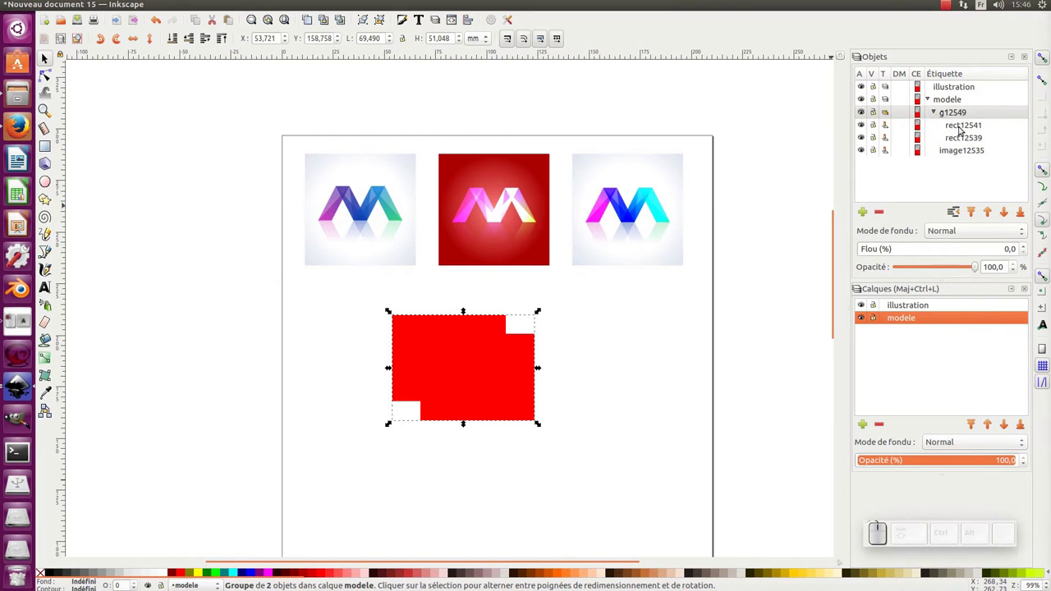
left_click(962, 128)
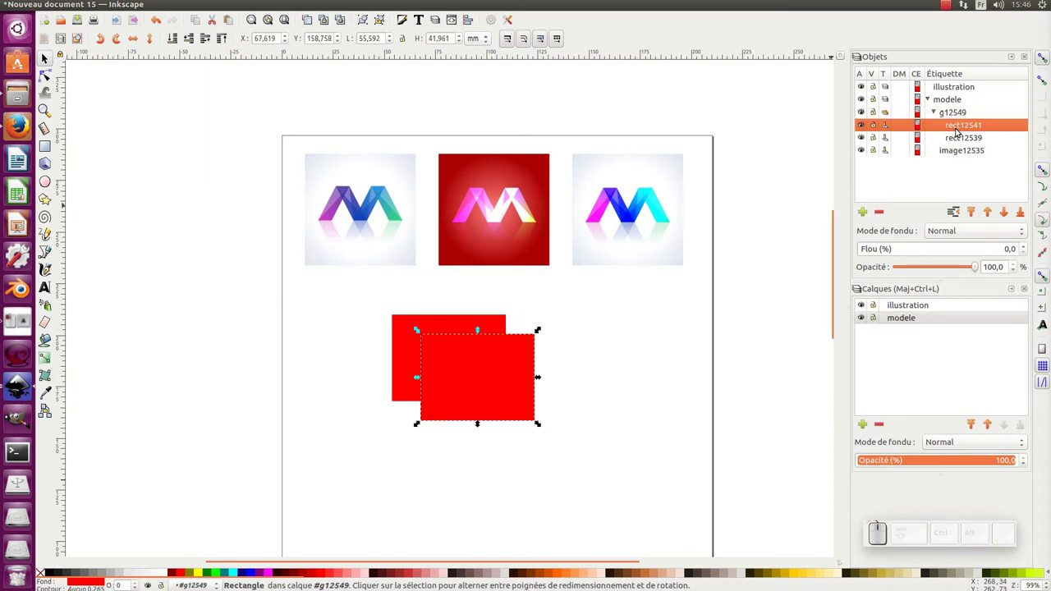
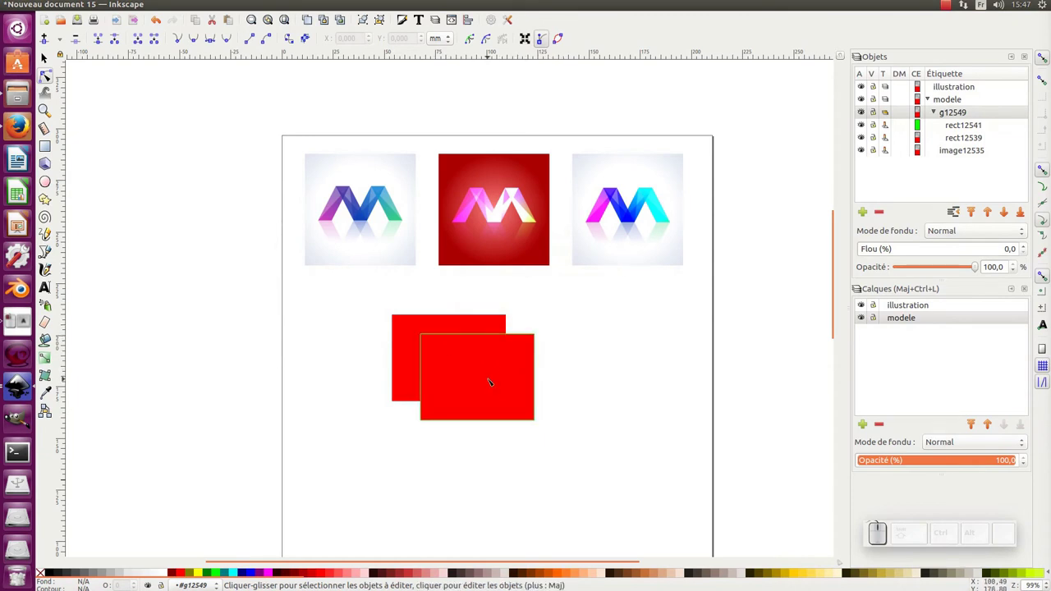
Select the group of rectangles g12549 in the Objects panel.
left_click(938, 112)
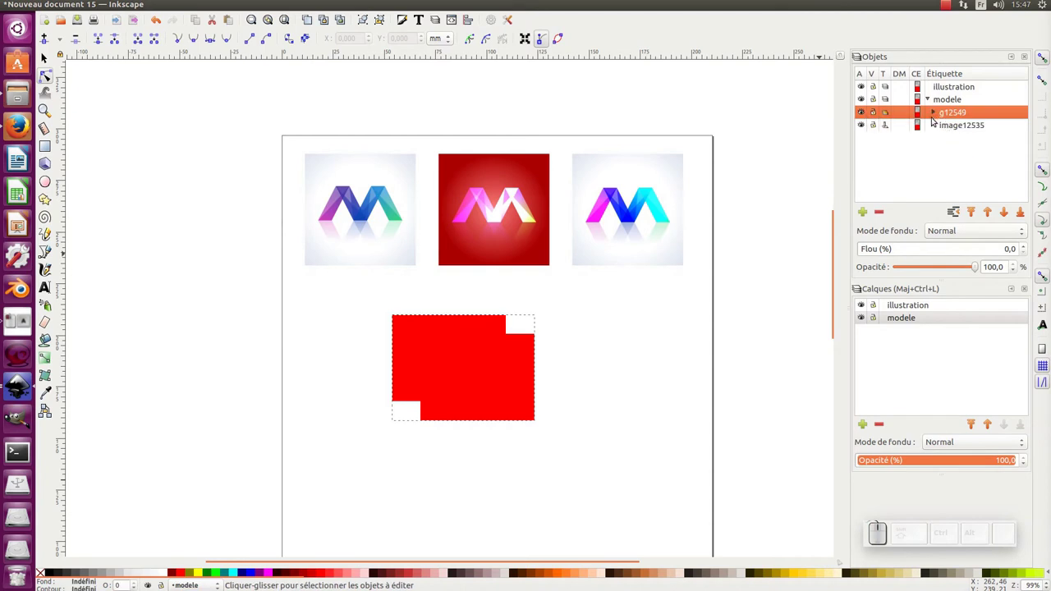
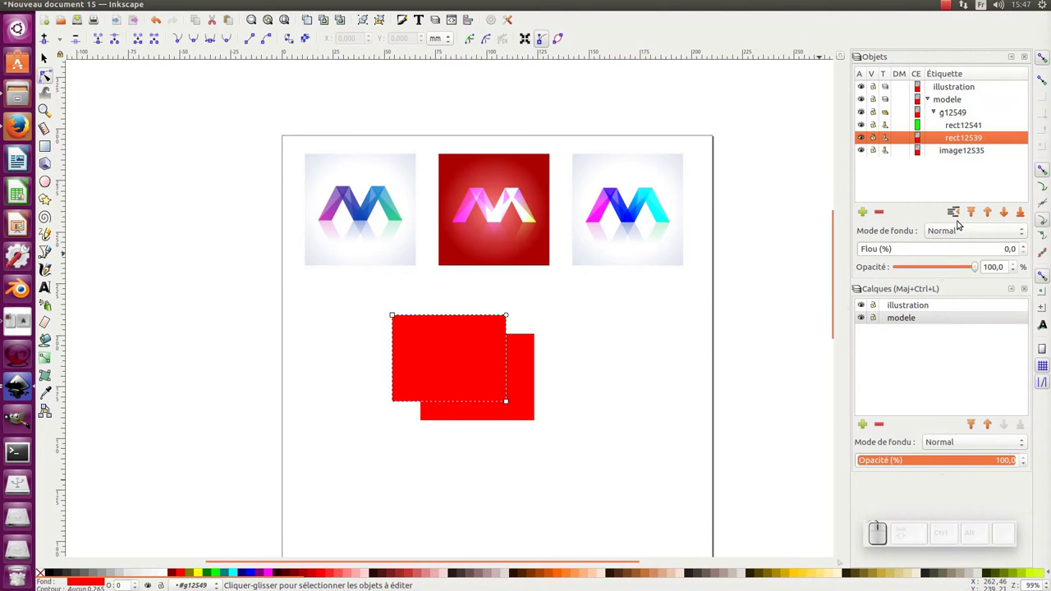
Set rect12539's Mode de fondu to Estompage de couleur after browsing the blend modes.
left_click(944, 234)
scroll("down", 3)
scroll("down", 3)
scroll("up", 3)
scroll("down", 3)
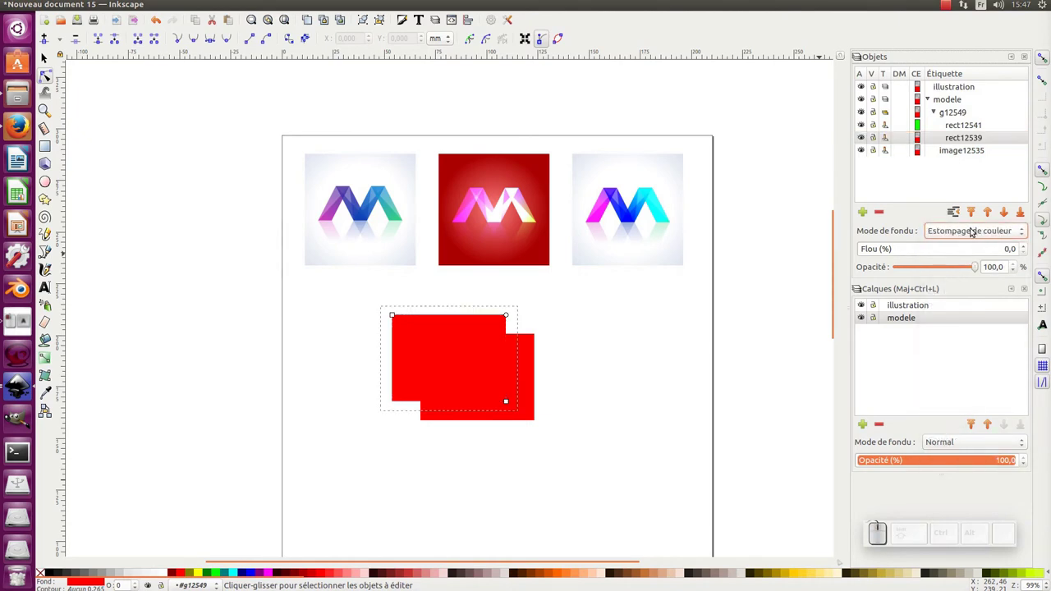
left_click(965, 233)
left_click(963, 233)
scroll("down", 3)
scroll("up", 3)
scroll("up", 3)
Select group g12549 and set its Mode de fondu to Obscurcir.
left_click(960, 137)
left_click(966, 132)
scroll("down", 3)
left_click(957, 116)
scroll("down", 3)
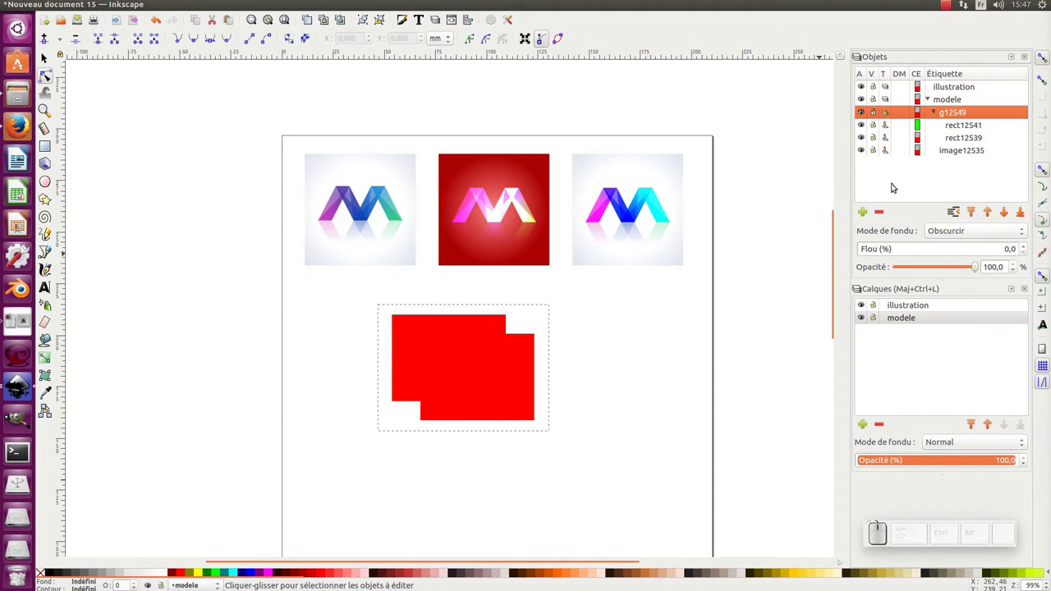
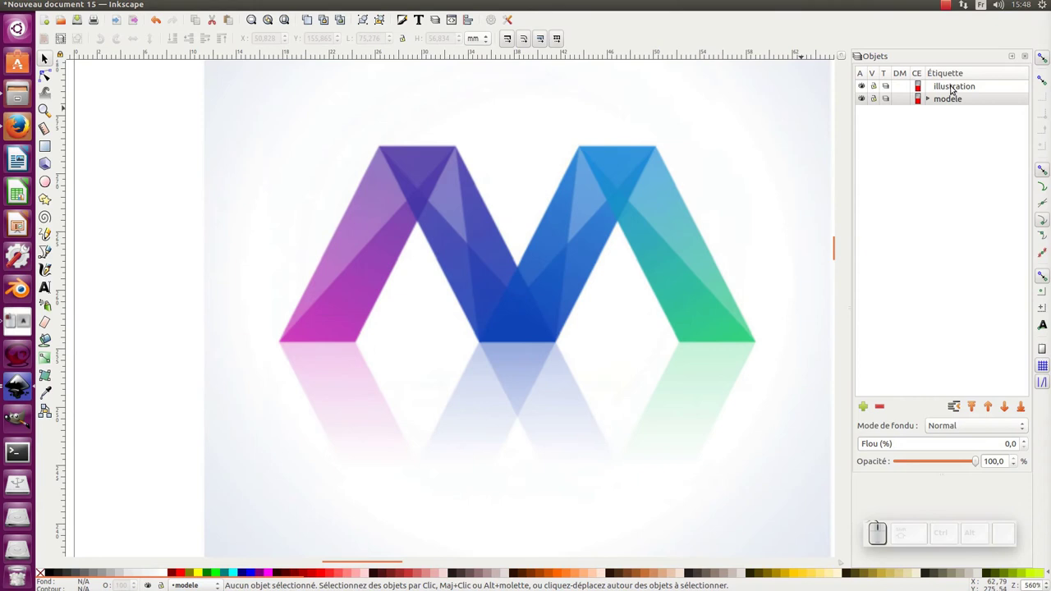
Make illustration the active drawing layer in the Objects panel.
left_click(967, 90)
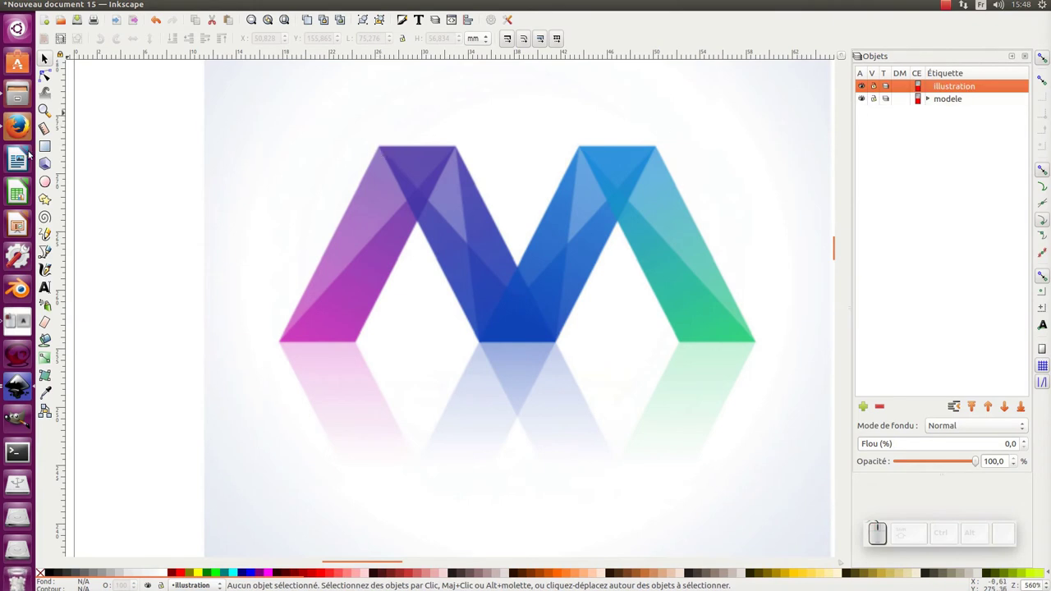
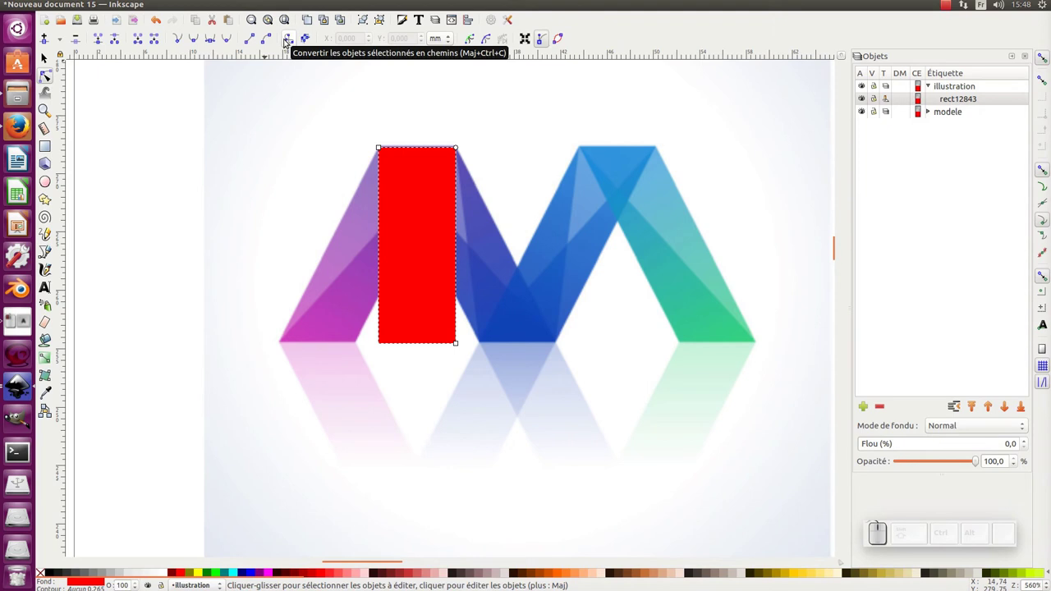
Convert the red rectangle to an editable path with Object to Path.
left_click(292, 44)
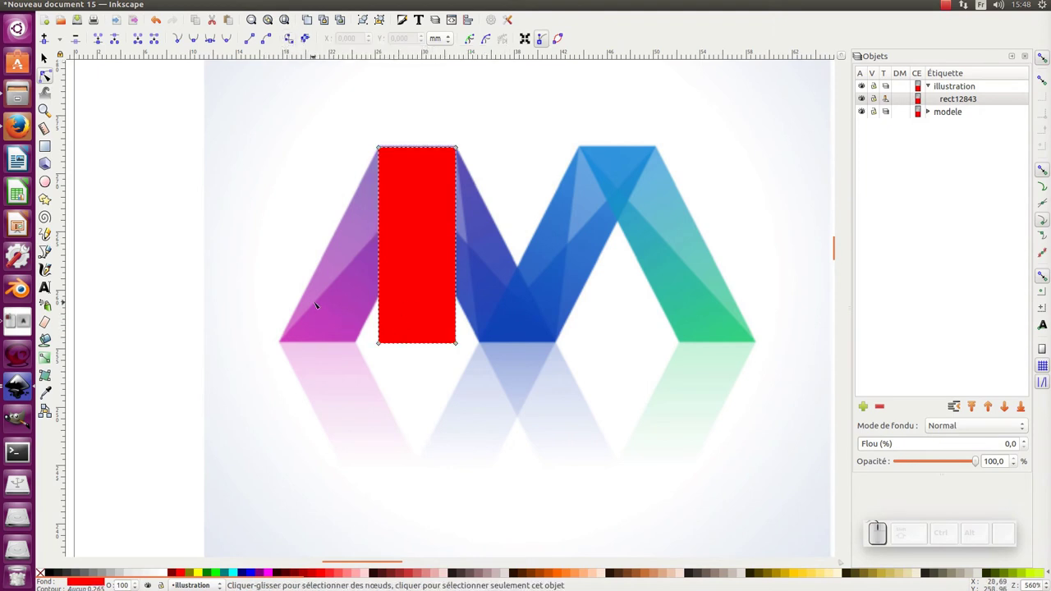
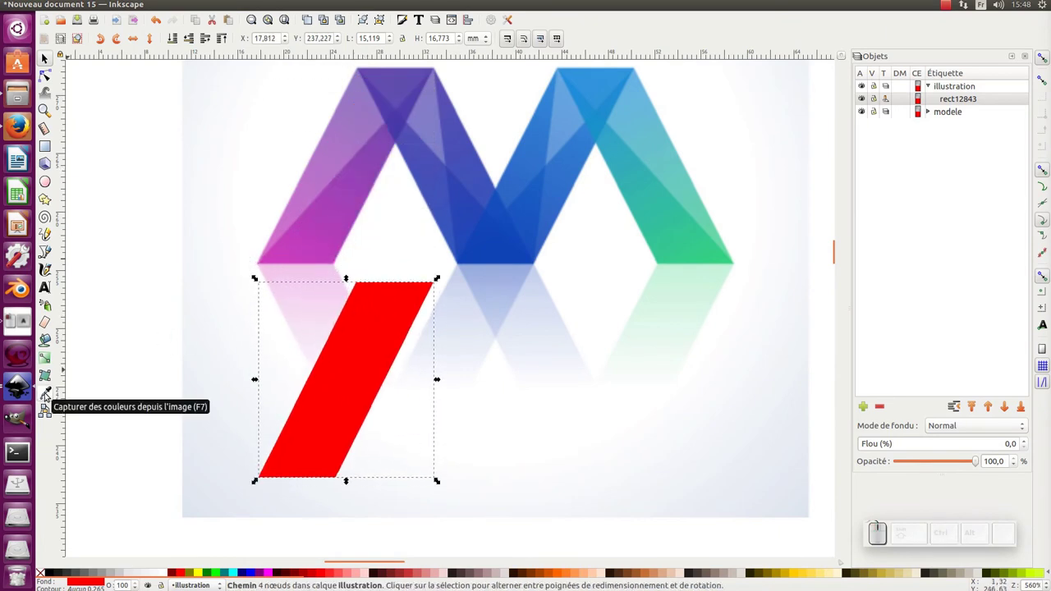
Sample the logo's magenta-to-purple colours into the parallelogram's gradient at 75% opacity and duplicate it.
left_click(47, 394)
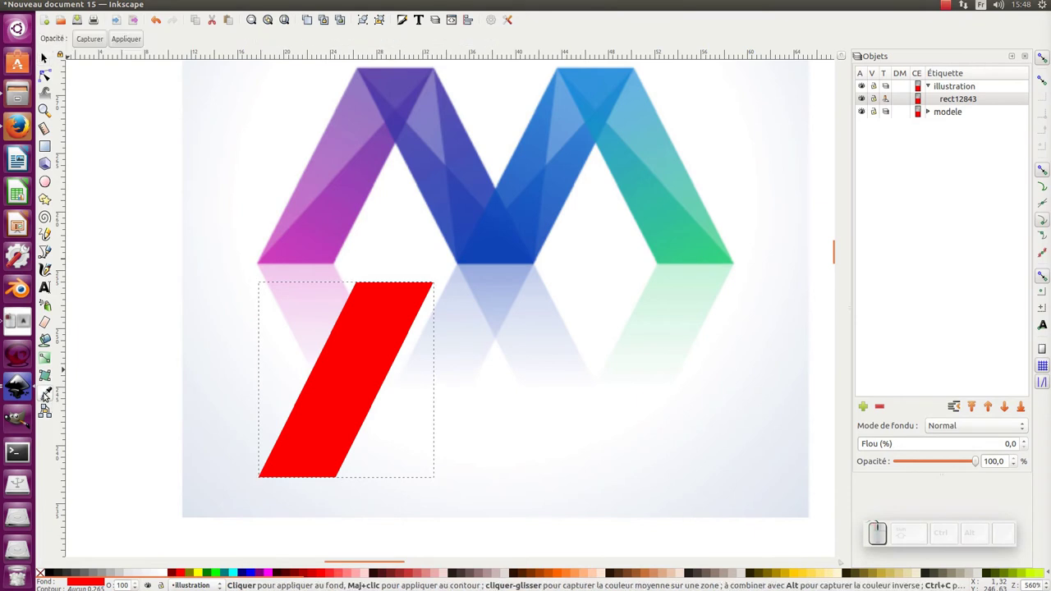
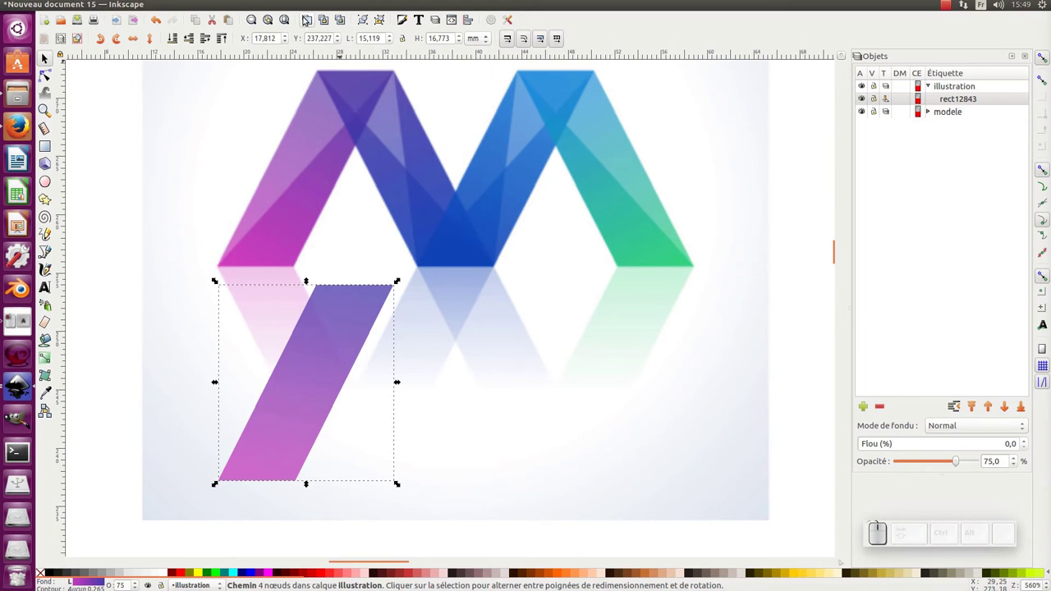
left_click(309, 19)
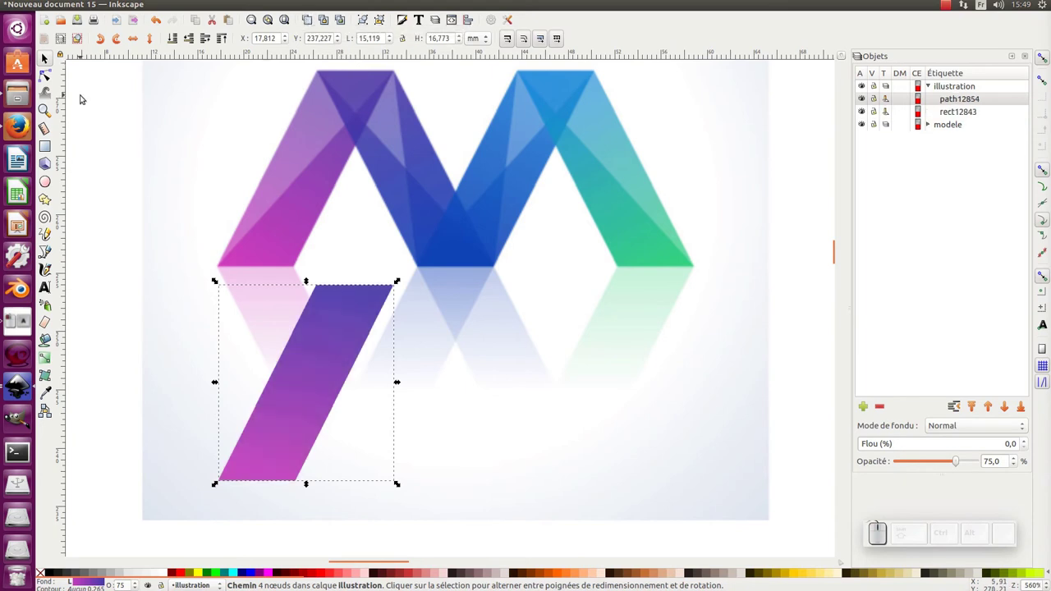
Delete the top-left node of the copy path12854, leaving a narrower facet with a curved left edge.
left_click(54, 76)
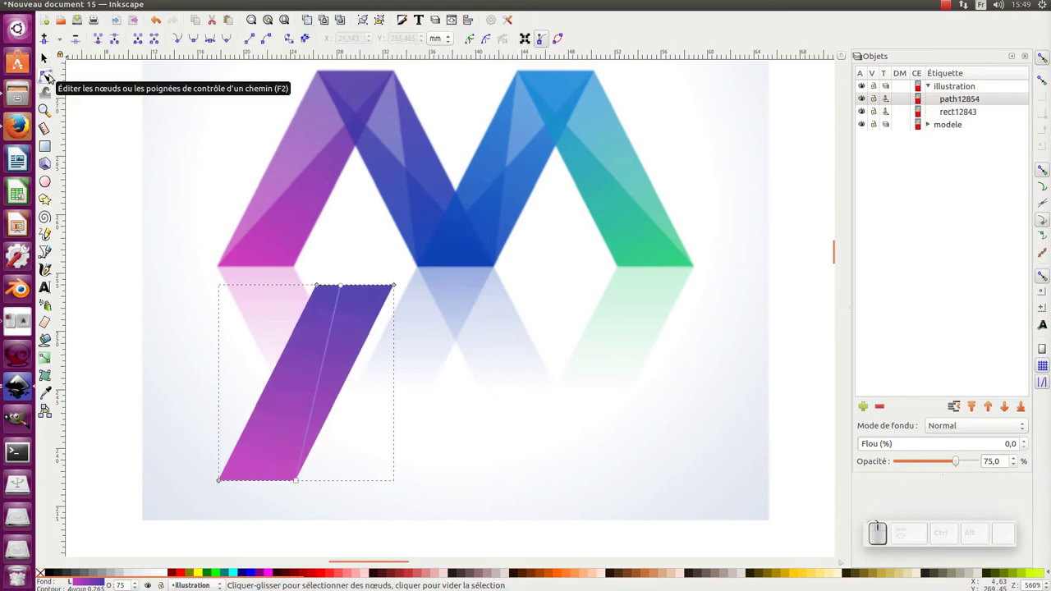
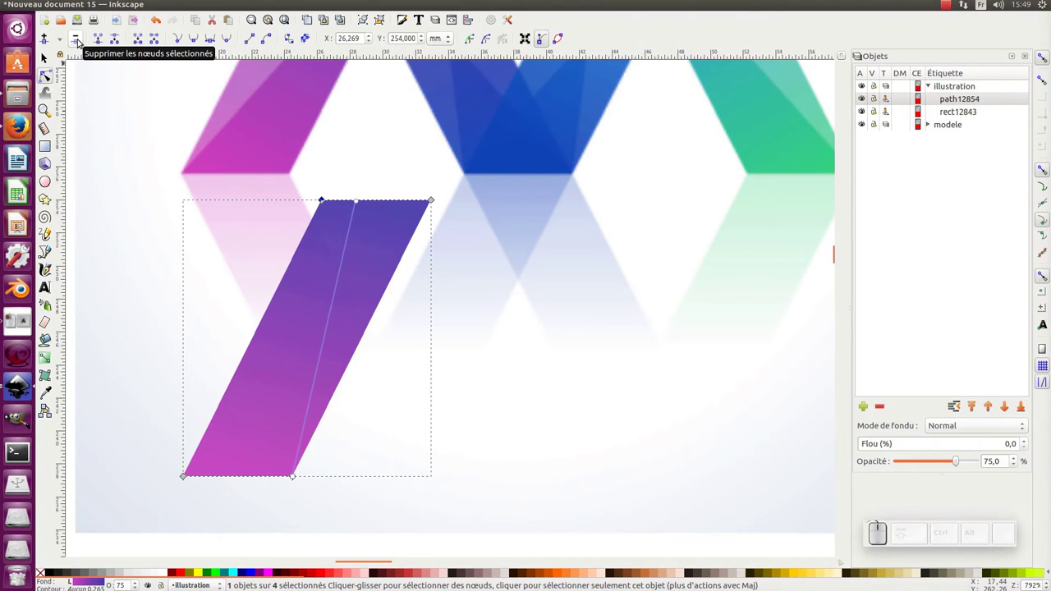
key("Delete")
key("KP_Subtract")
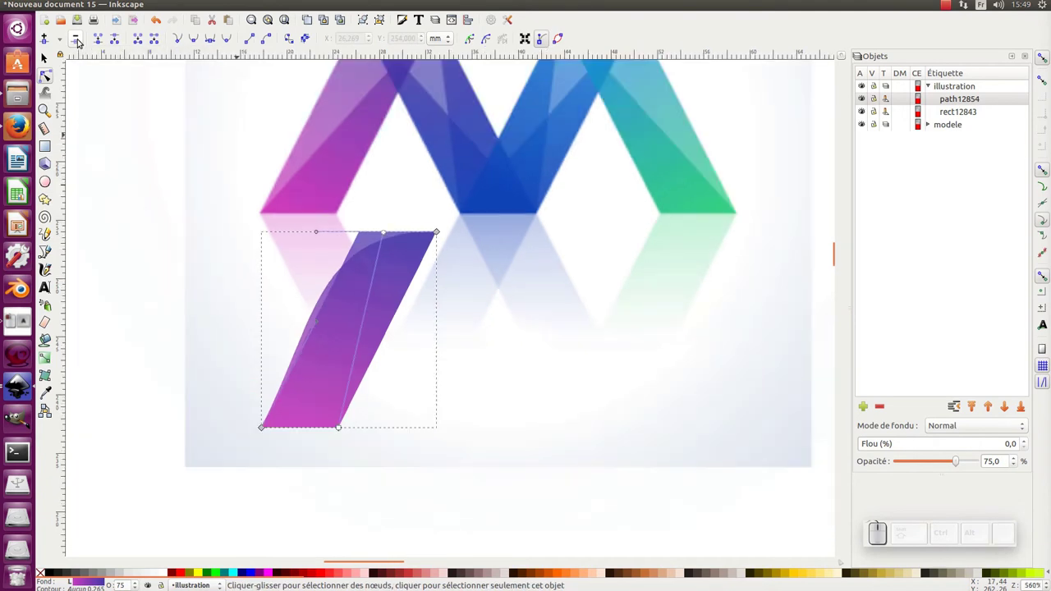
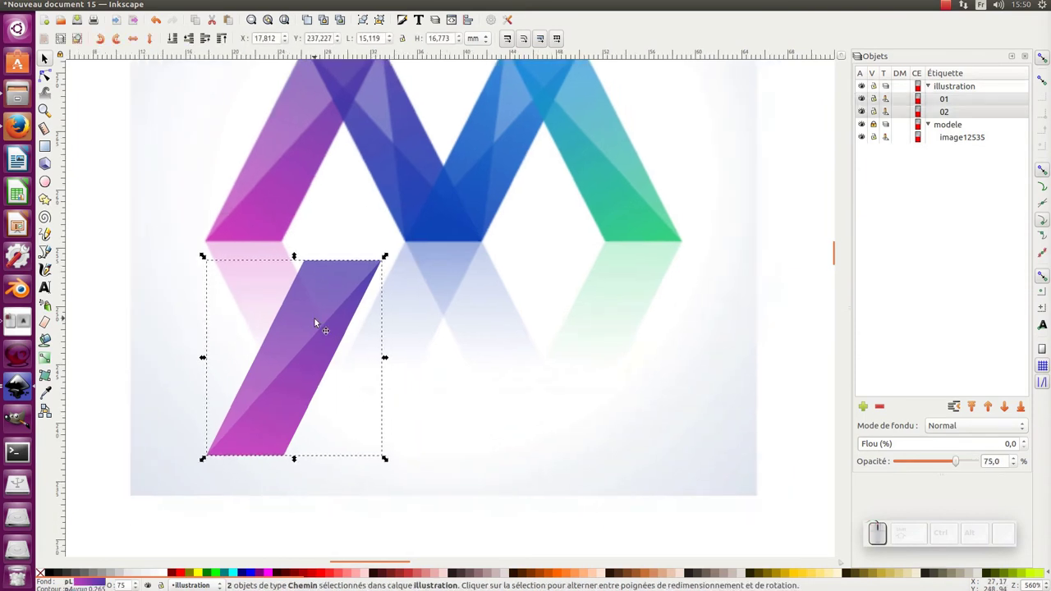
Duplicate pieces 01 and 02, flip the copy horizontally and drag it right to form the inverted V peak.
key("ctrl+d")
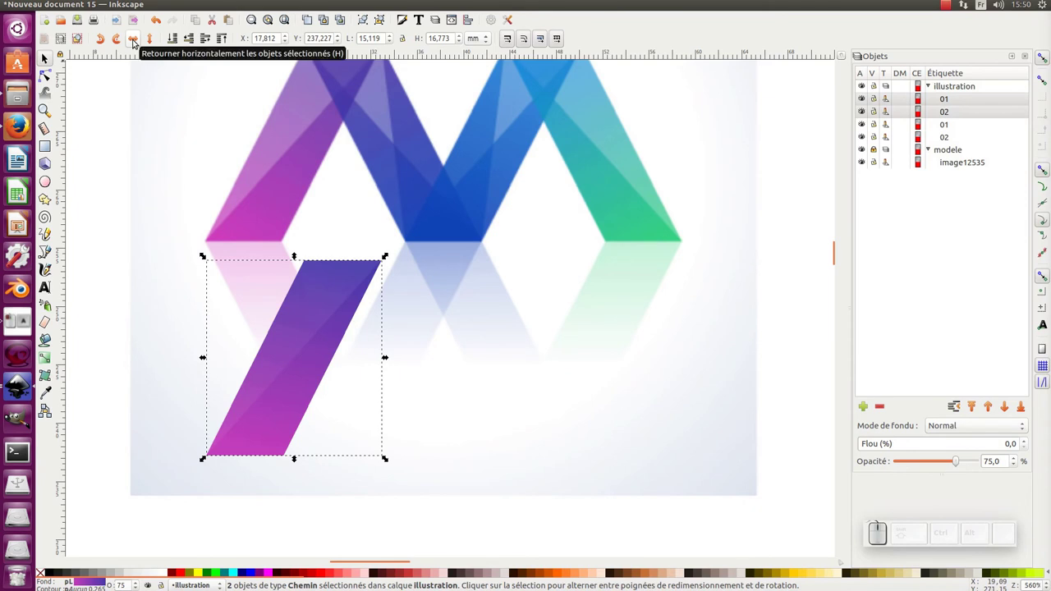
left_click(135, 41)
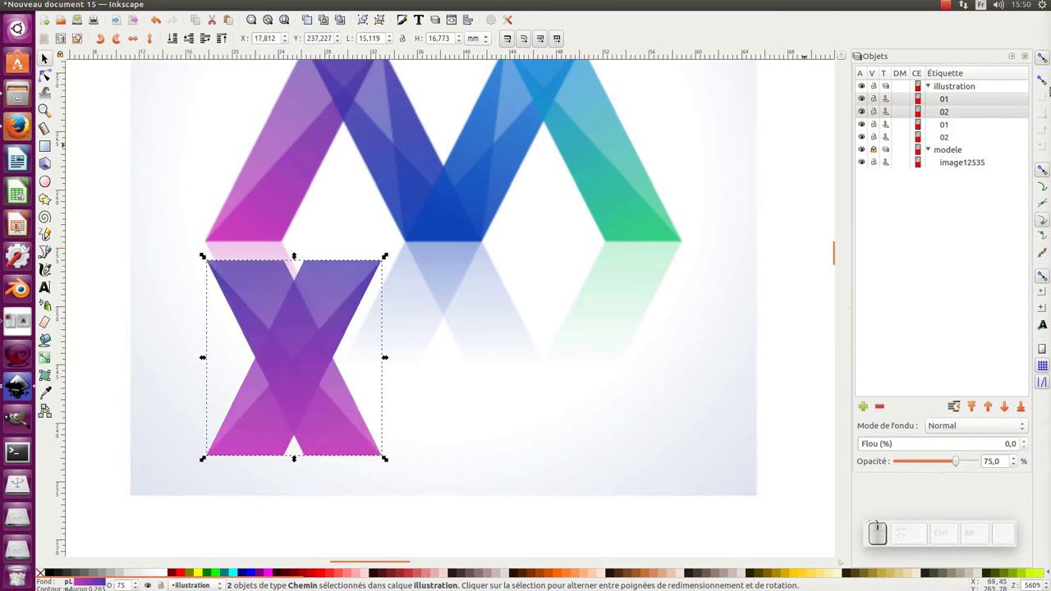
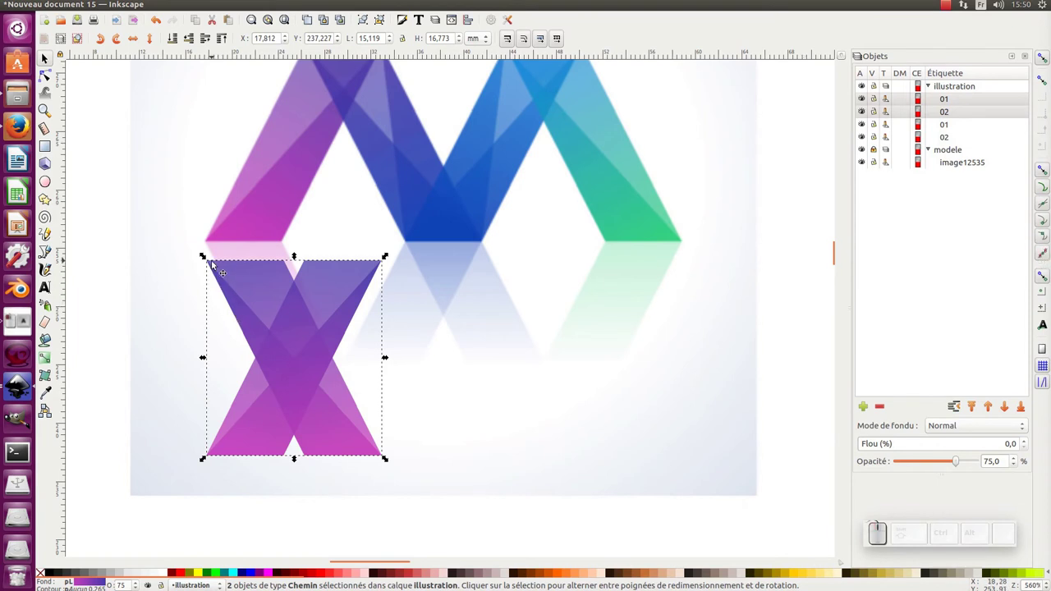
left_click_drag(212, 267, 308, 268)
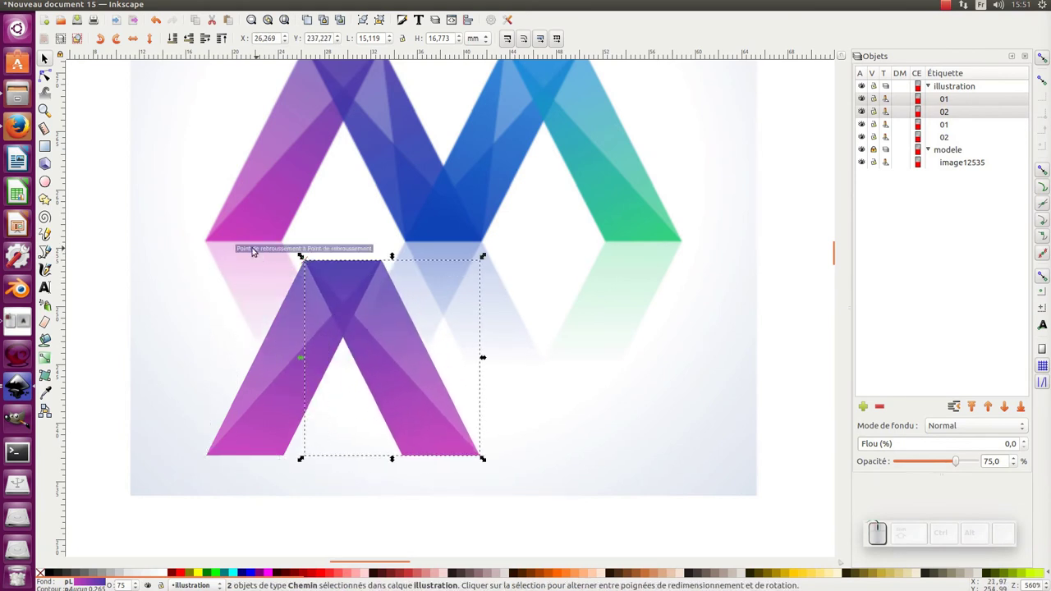
Select a single piece of the mirrored copy ready for restyling.
left_click(325, 279)
left_click(311, 266)
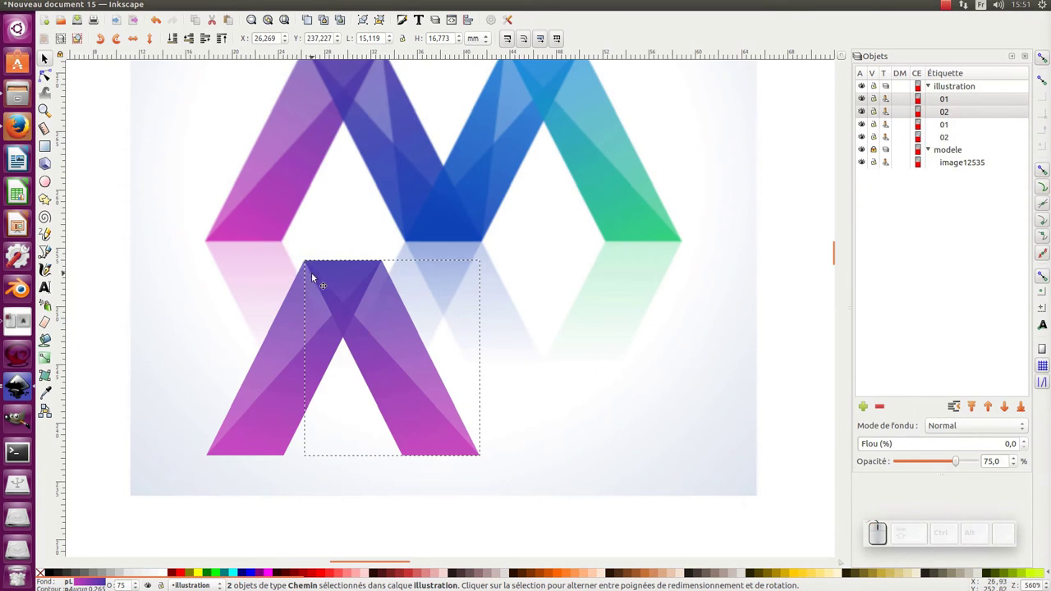
left_click(170, 265)
left_click(402, 328)
left_click(405, 267)
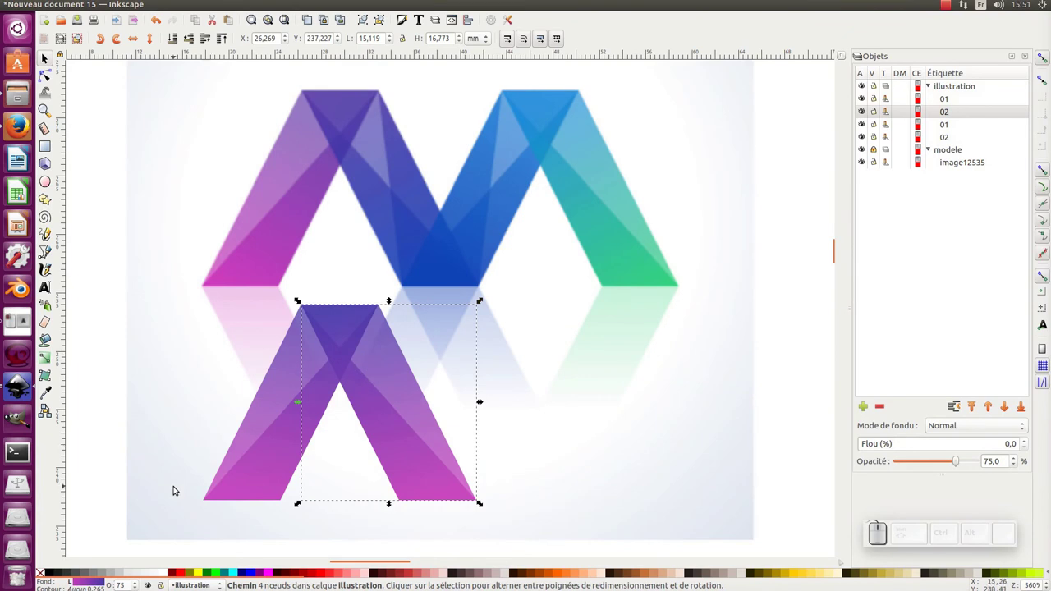
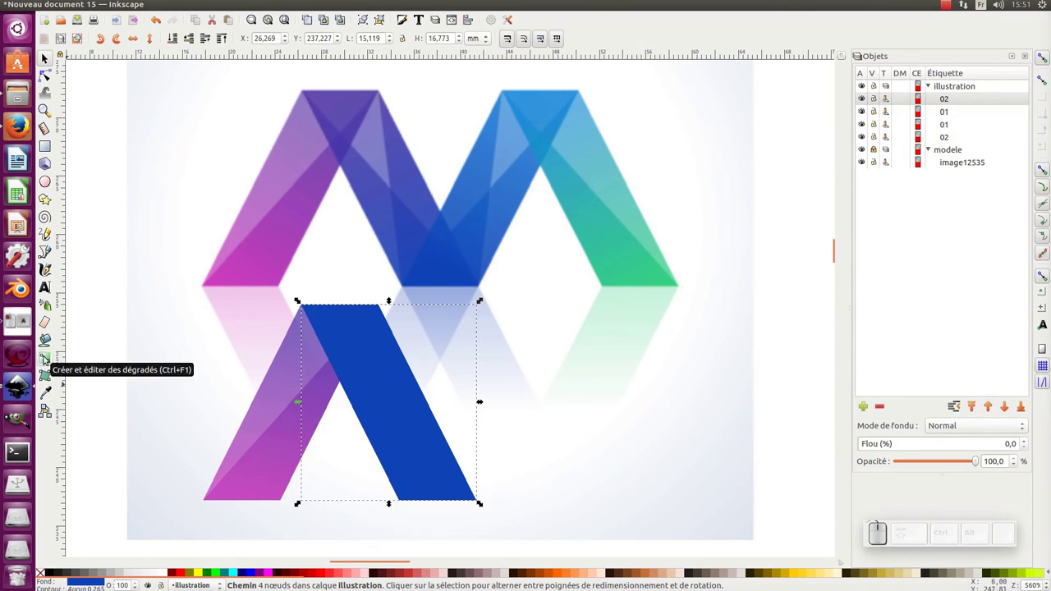
Give the mirrored stripe the blue gradient at 75% opacity and lower it to the bottom.
key("g")
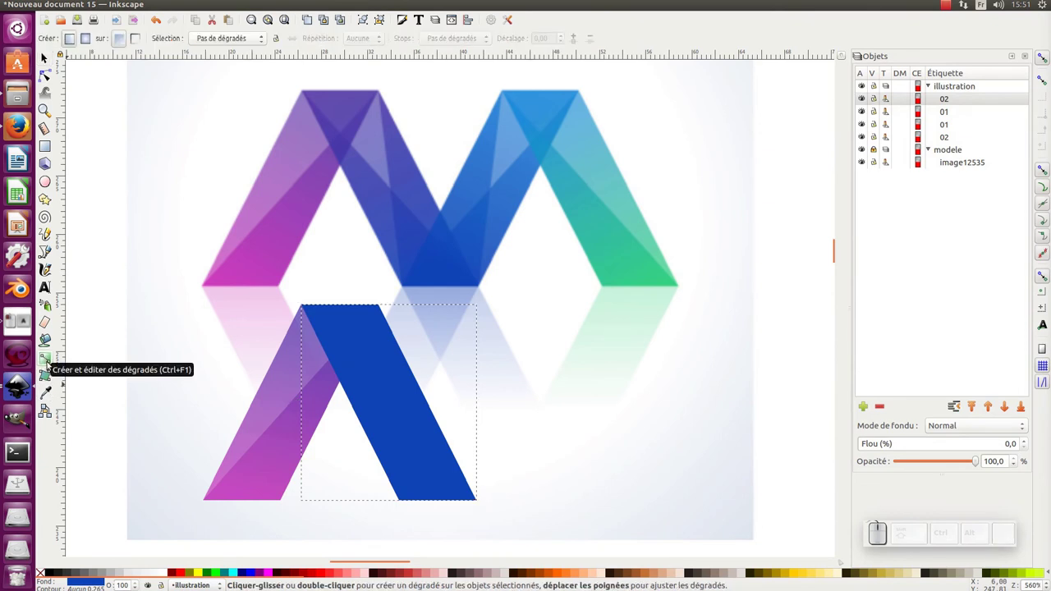
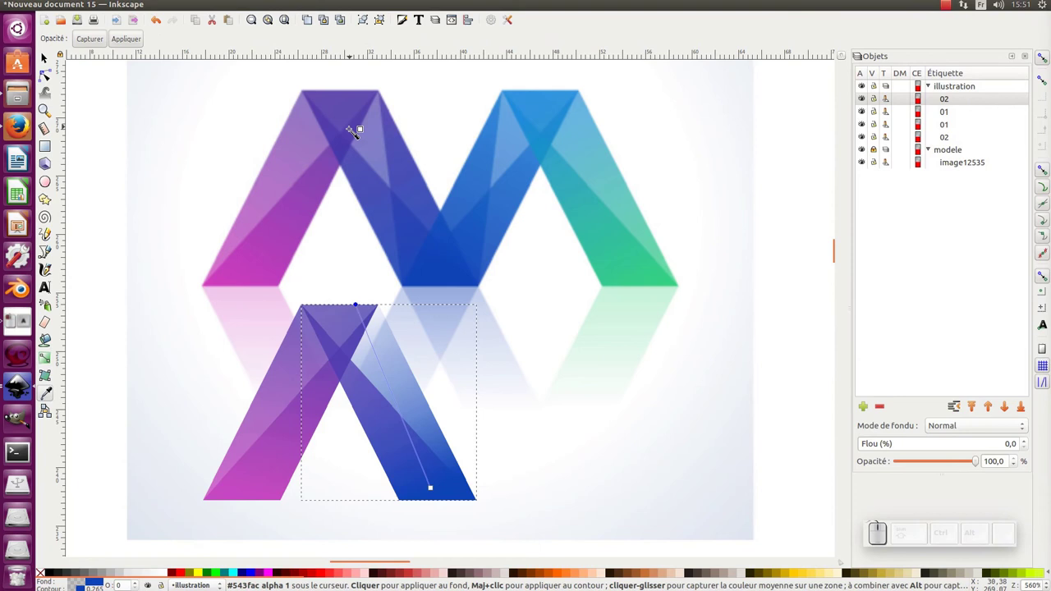
left_click(349, 153)
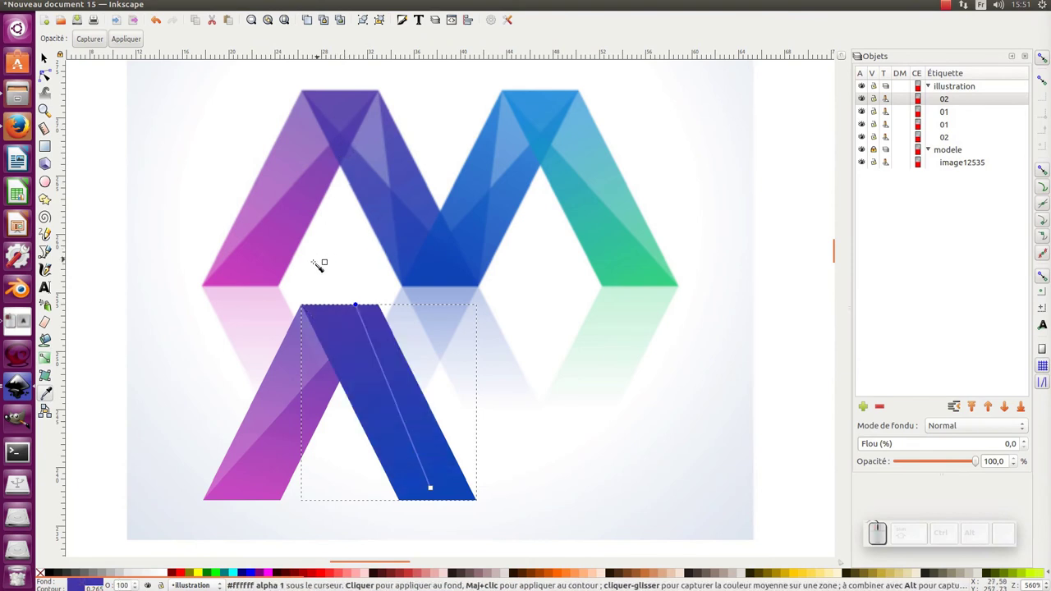
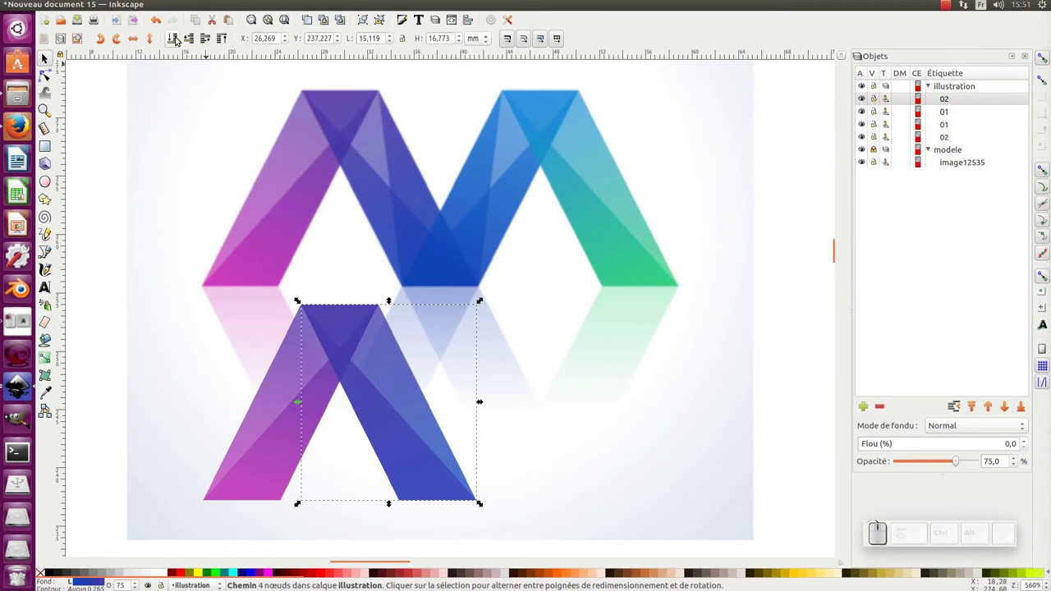
left_click(176, 39)
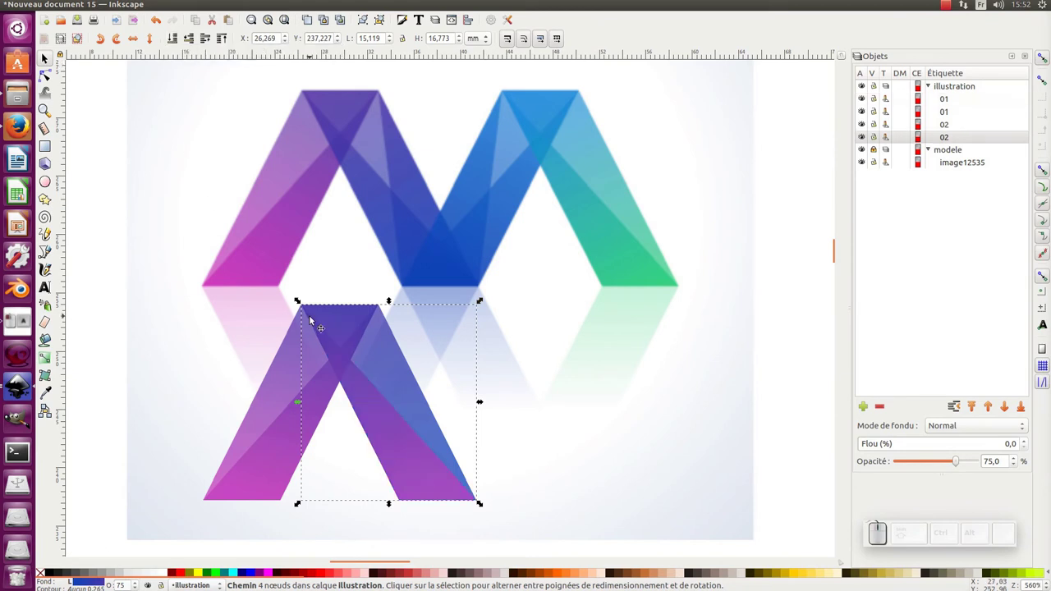
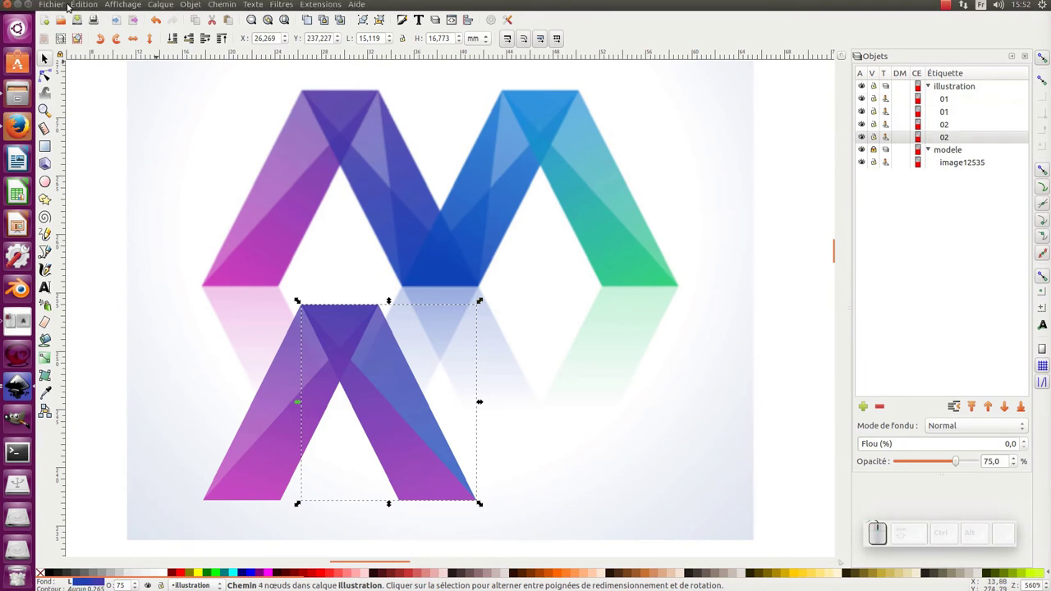
Copy the blue stripe's style and select the other piece of the lower A, undoing an accidental move.
left_click(87, 7)
left_click(116, 79)
left_click(116, 188)
left_click(371, 422)
left_click_drag(376, 424, 553, 429)
key("ctrl+z")
Paste the copied style (Coller le style) onto the second piece so the right stroke reads fully blue.
left_click(82, 9)
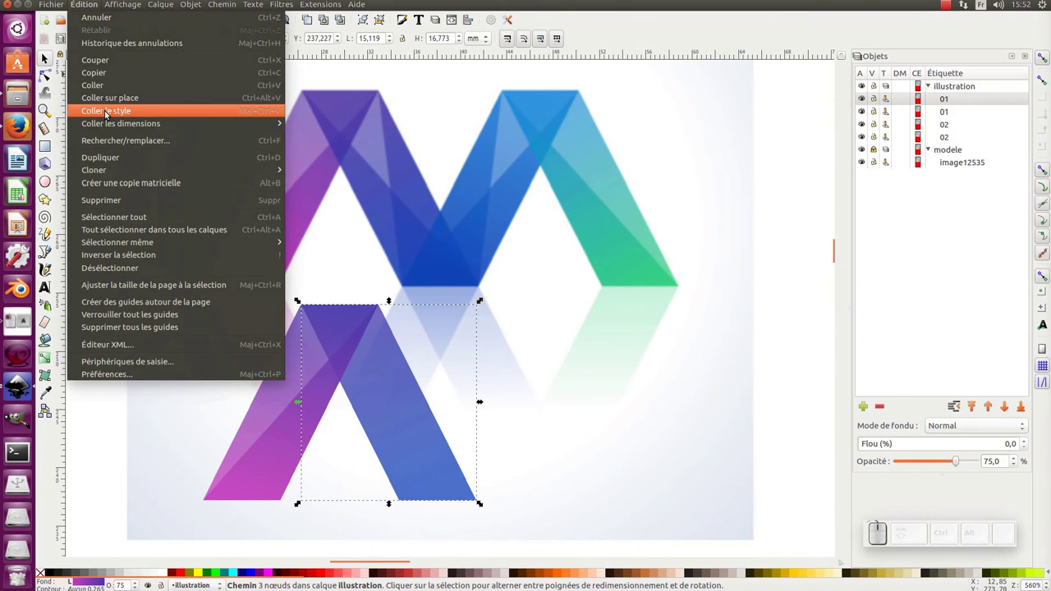
left_click(110, 116)
left_click(166, 246)
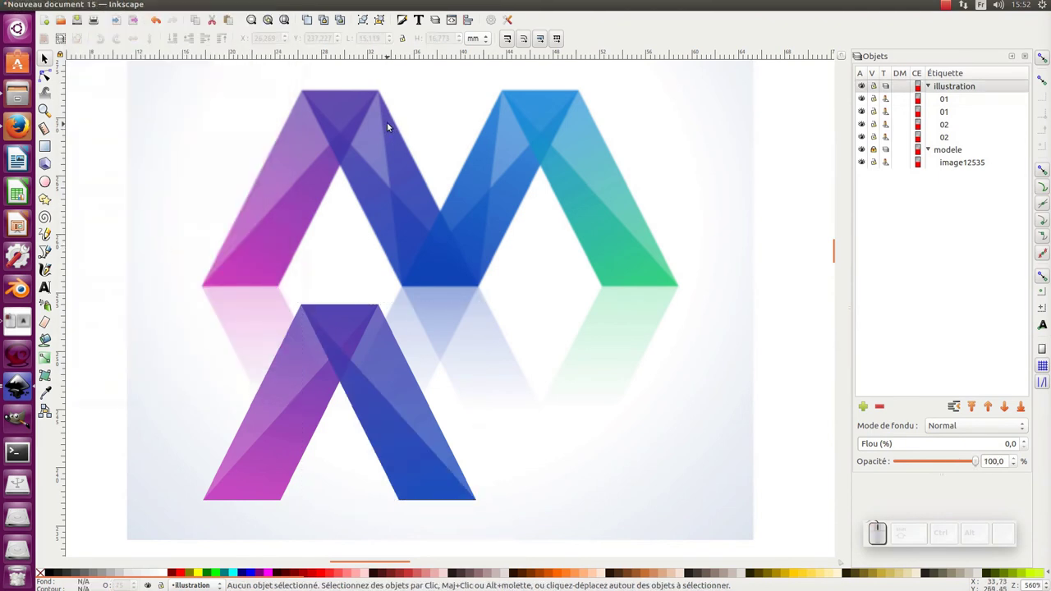
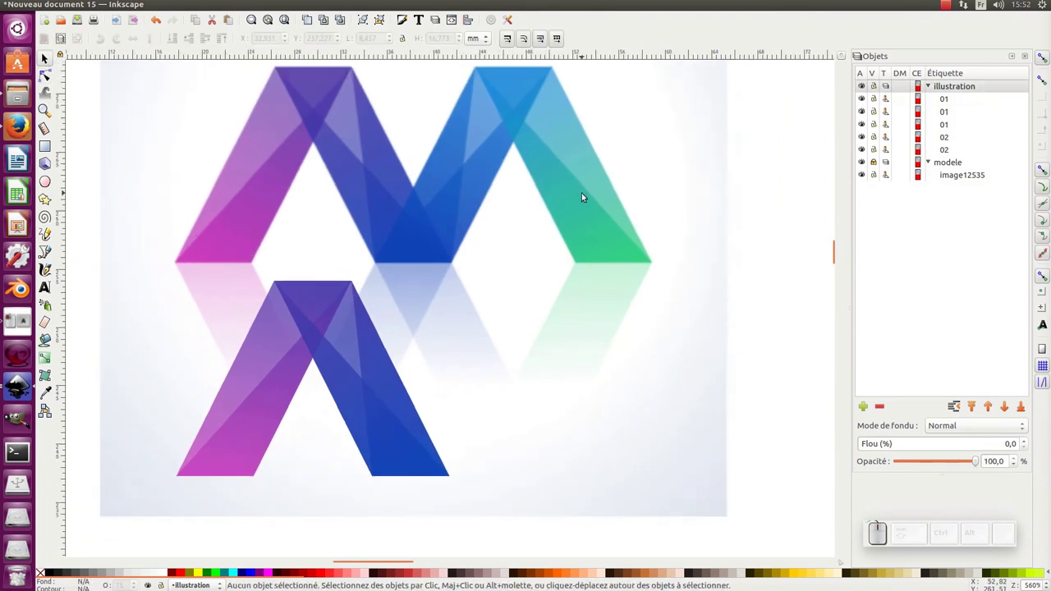
Rubber-band the five A pieces, duplicate and flip them horizontally, placing the copy right to complete the M.
left_click_drag(170, 261, 501, 509)
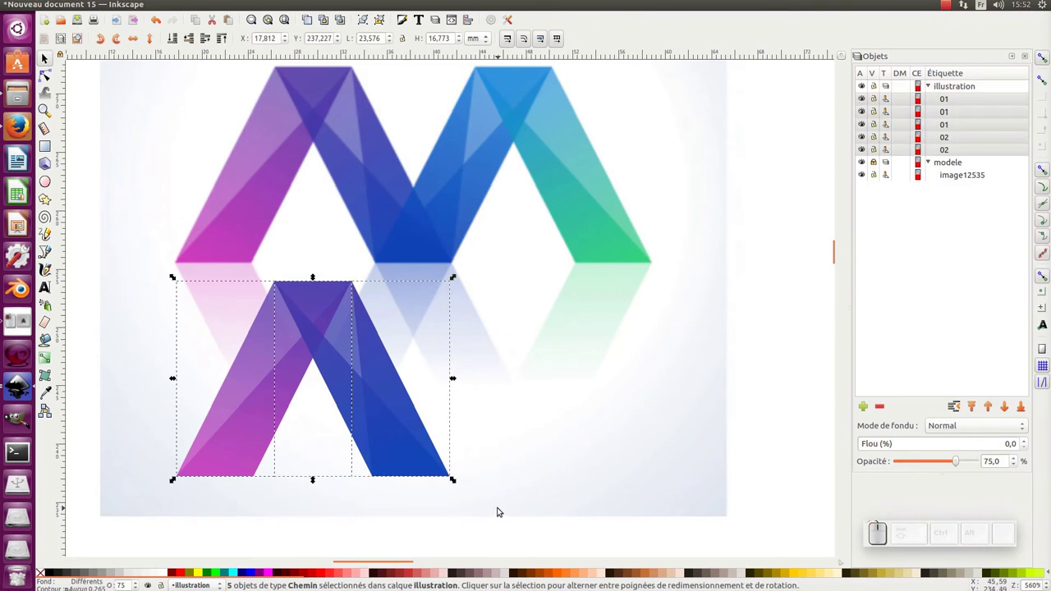
key("ctrl+d")
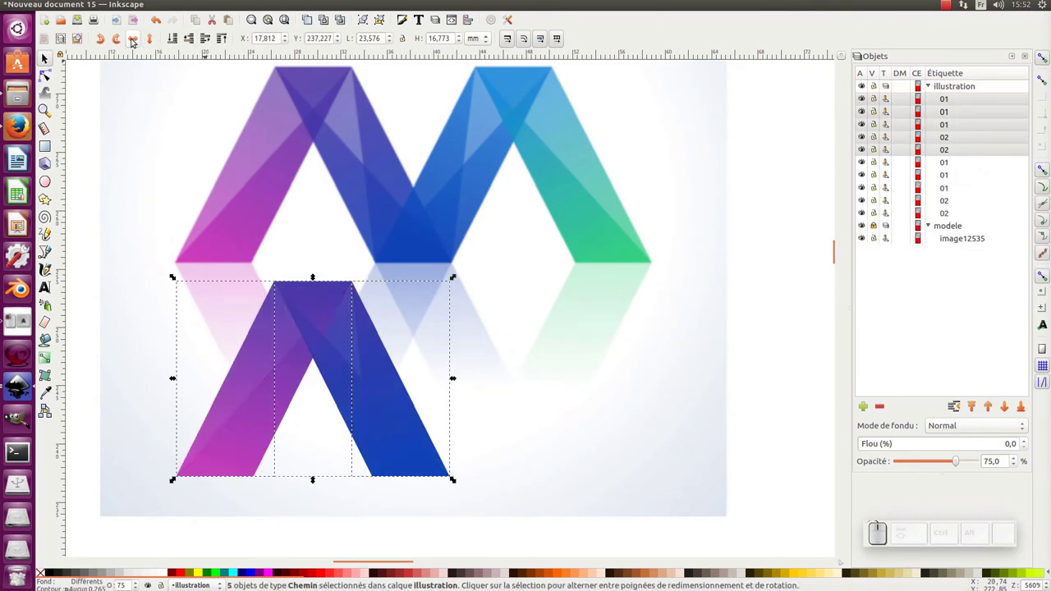
left_click(134, 40)
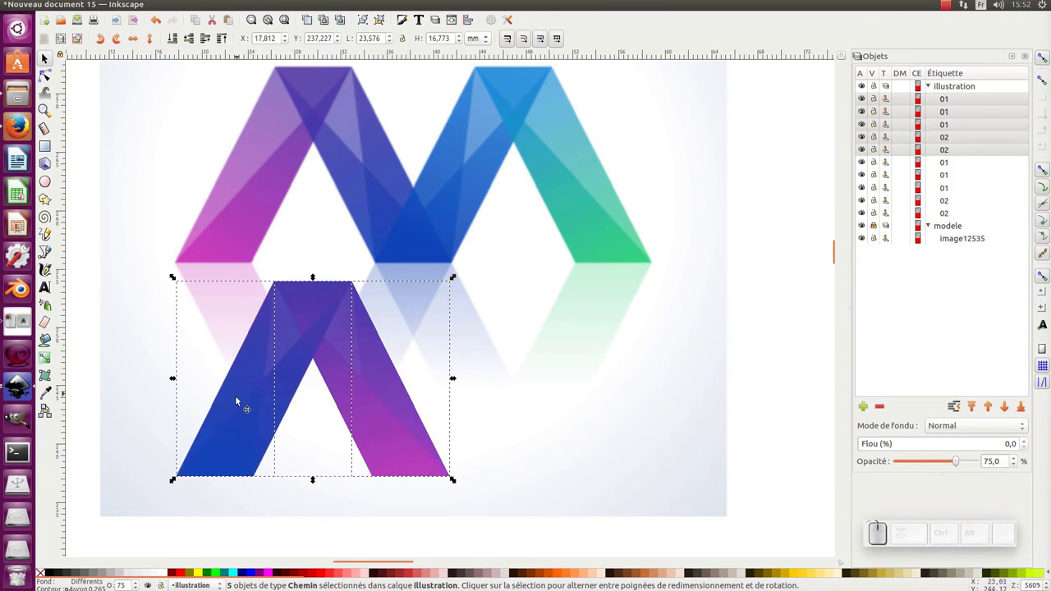
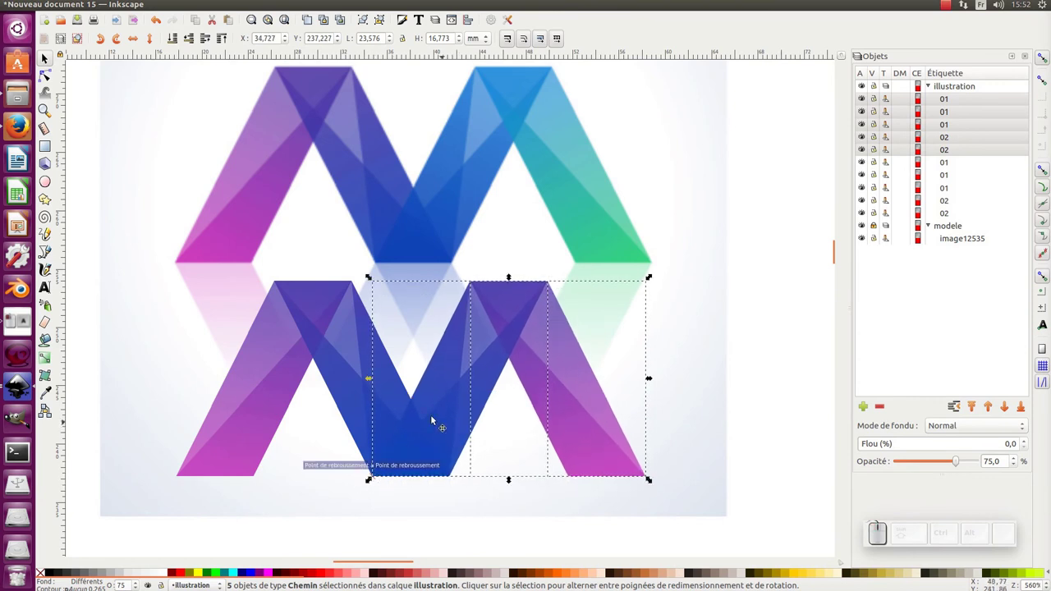
left_click(135, 288)
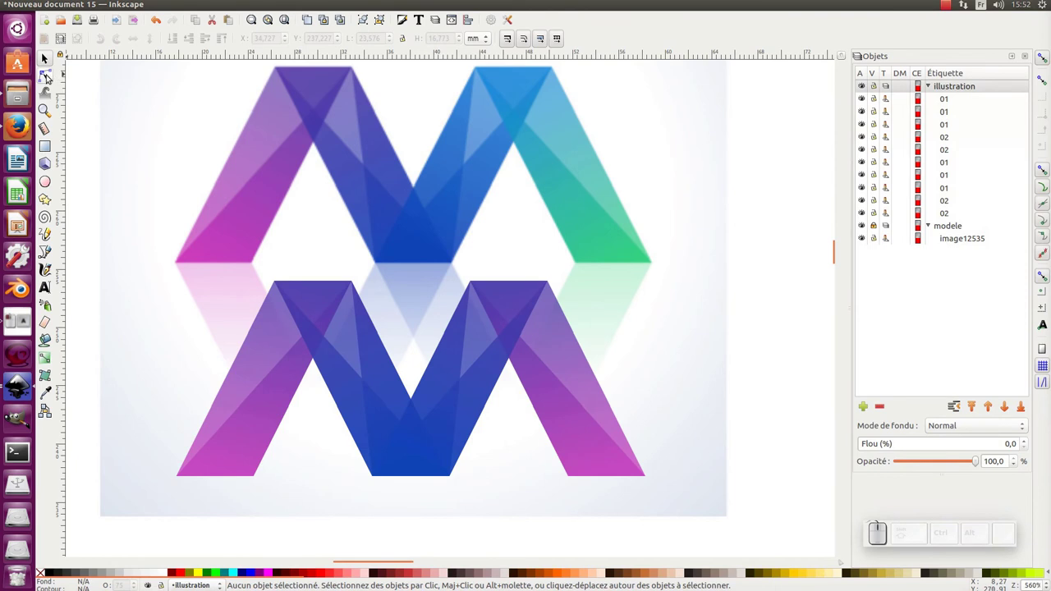
left_click(51, 75)
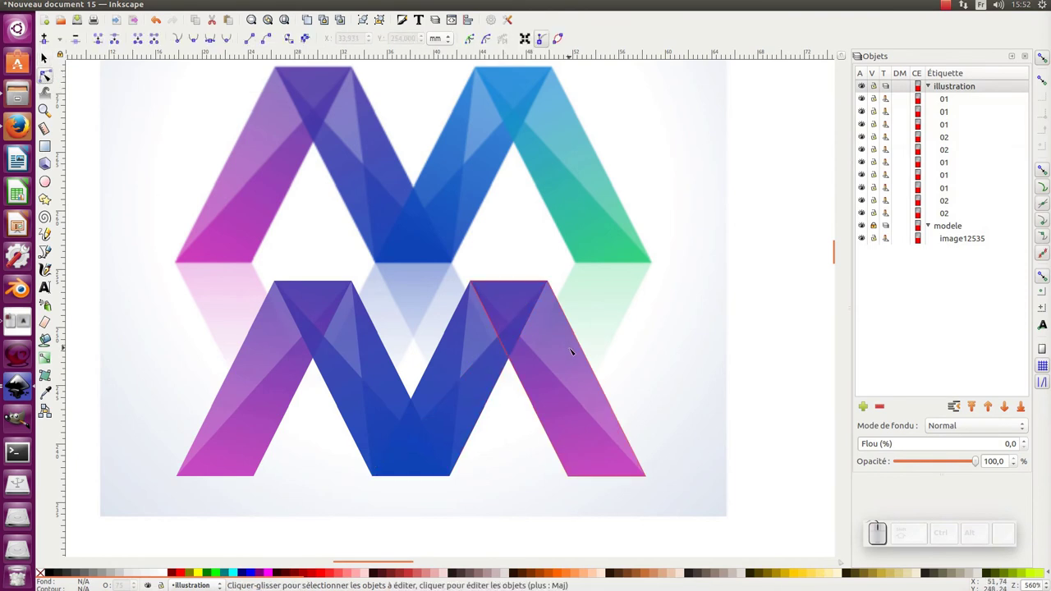
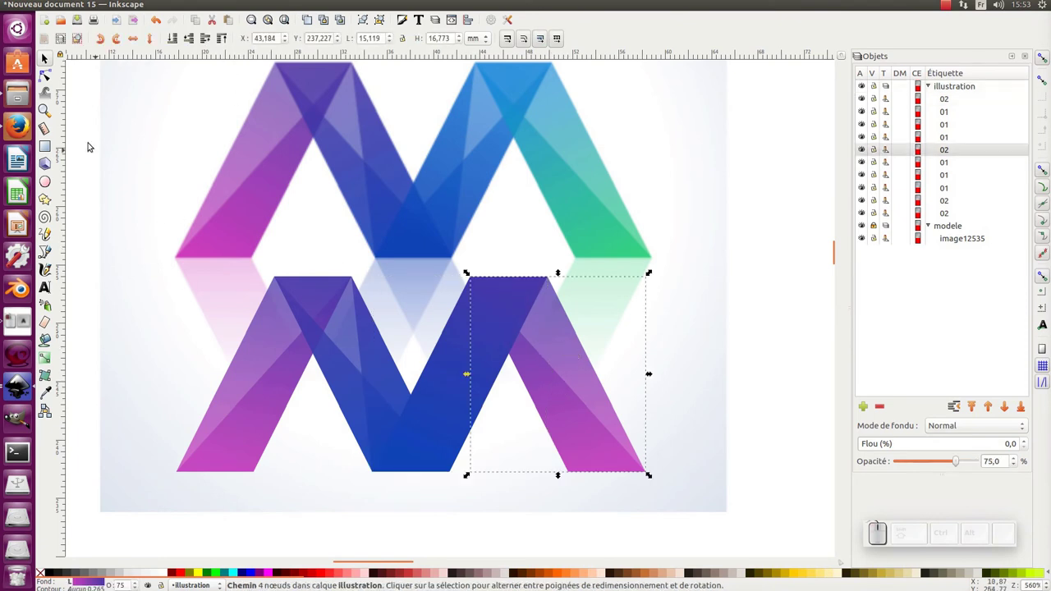
Copy the green stripe's style and paste it onto the overlapping piece of the right stroke.
left_click(231, 35)
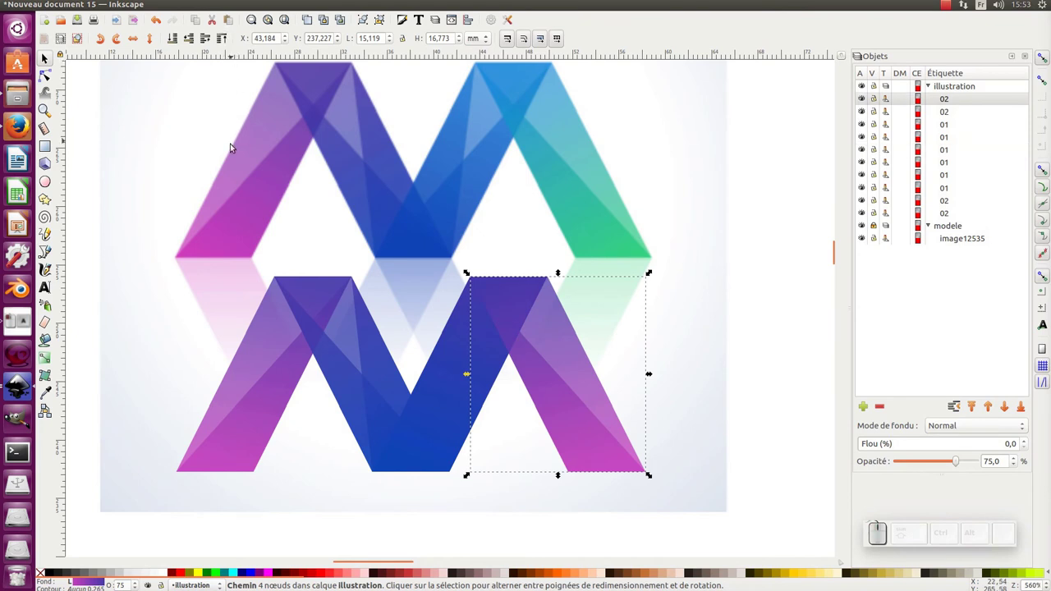
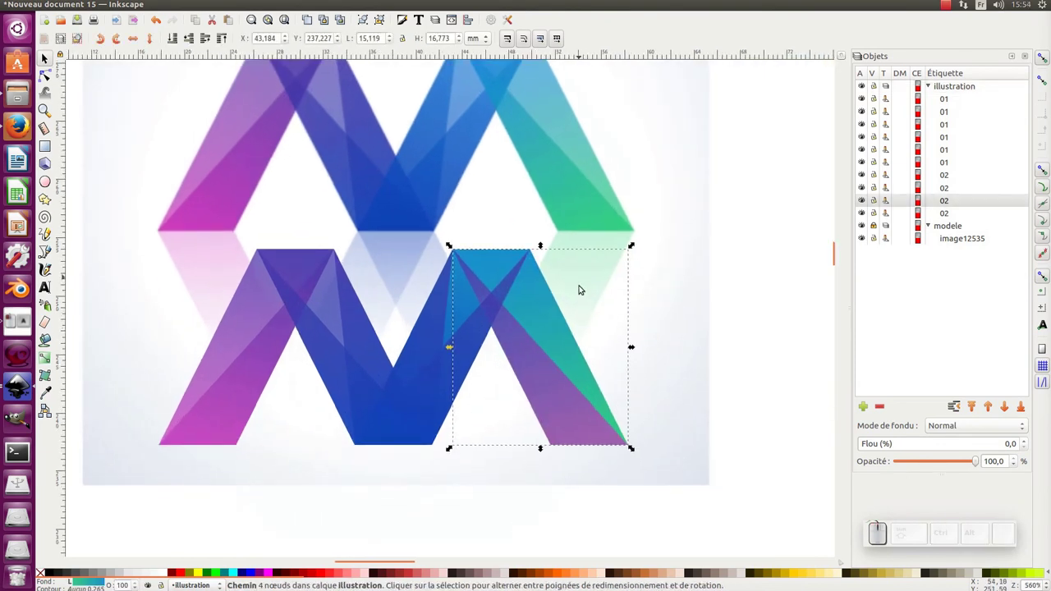
key("ctrl+c")
left_click(541, 378)
left_click_drag(542, 378, 609, 374)
key("ctrl+z")
middle_click(570, 371)
left_click(566, 371)
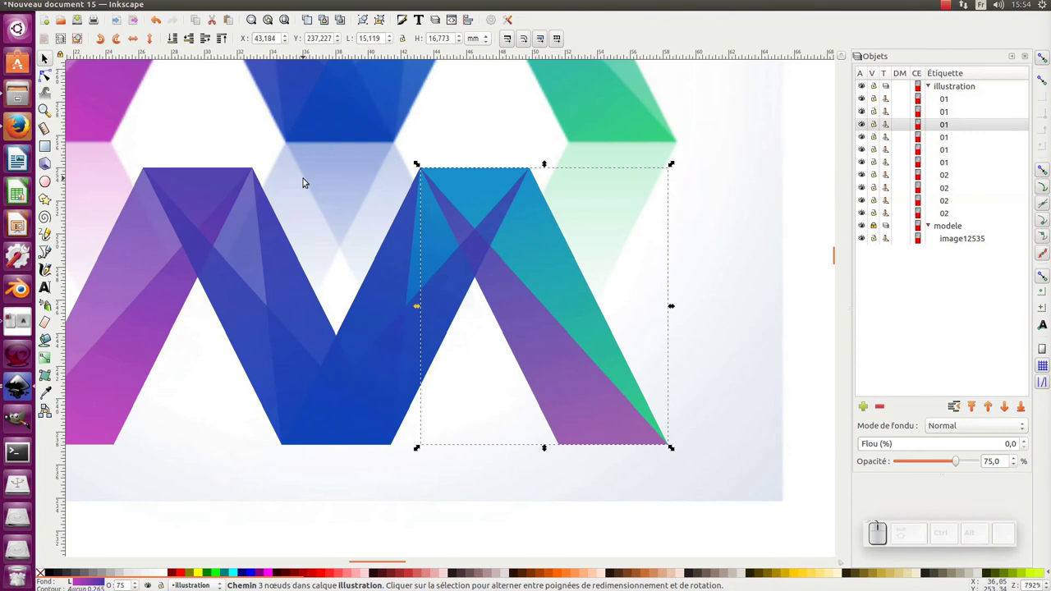
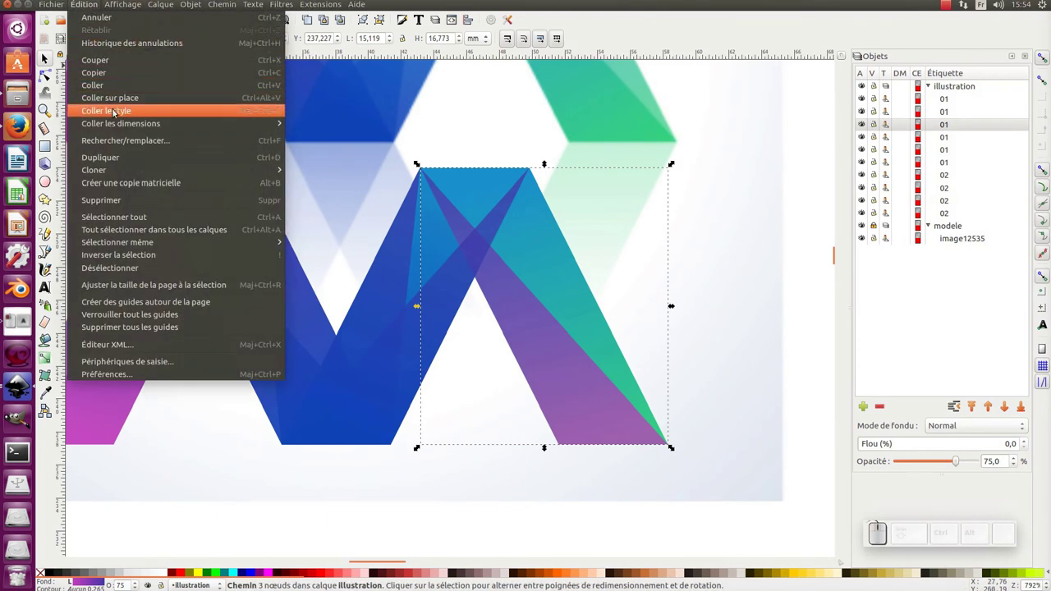
left_click(124, 112)
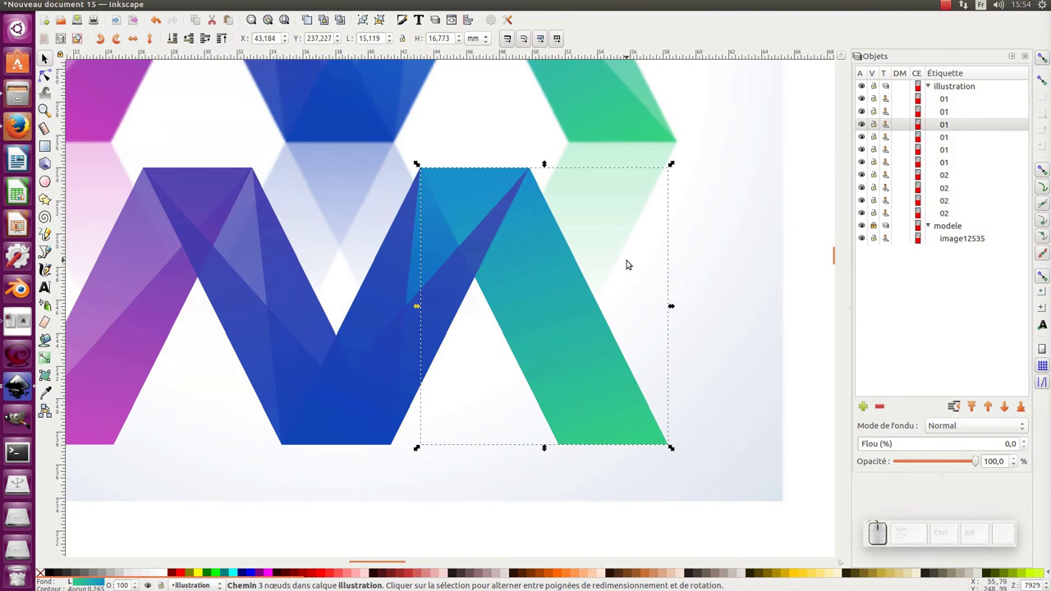
key("KP_Subtract")
left_click(712, 231)
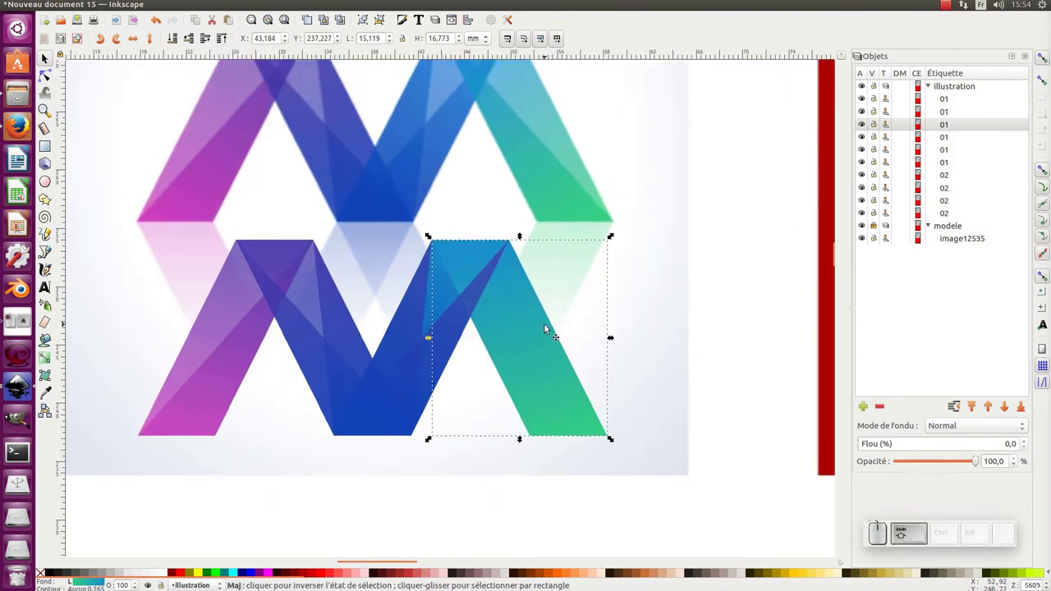
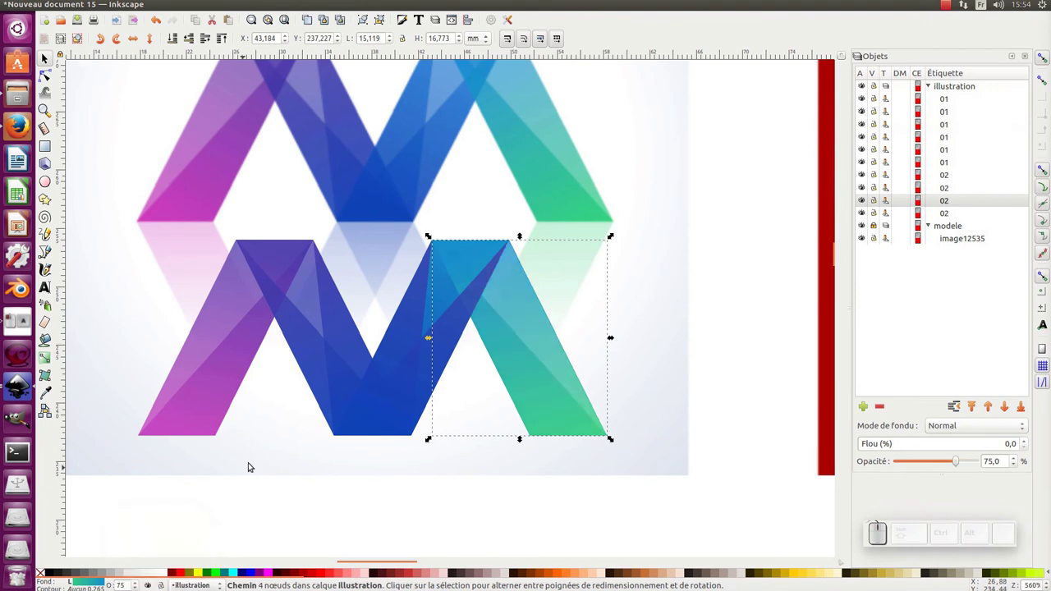
Copy the style of another blue-green piece in the lower M's right half.
left_click(441, 485)
left_click(443, 300)
left_click_drag(451, 295, 604, 276)
key("ctrl+z")
key("KP_Subtract")
key("KP_Add")
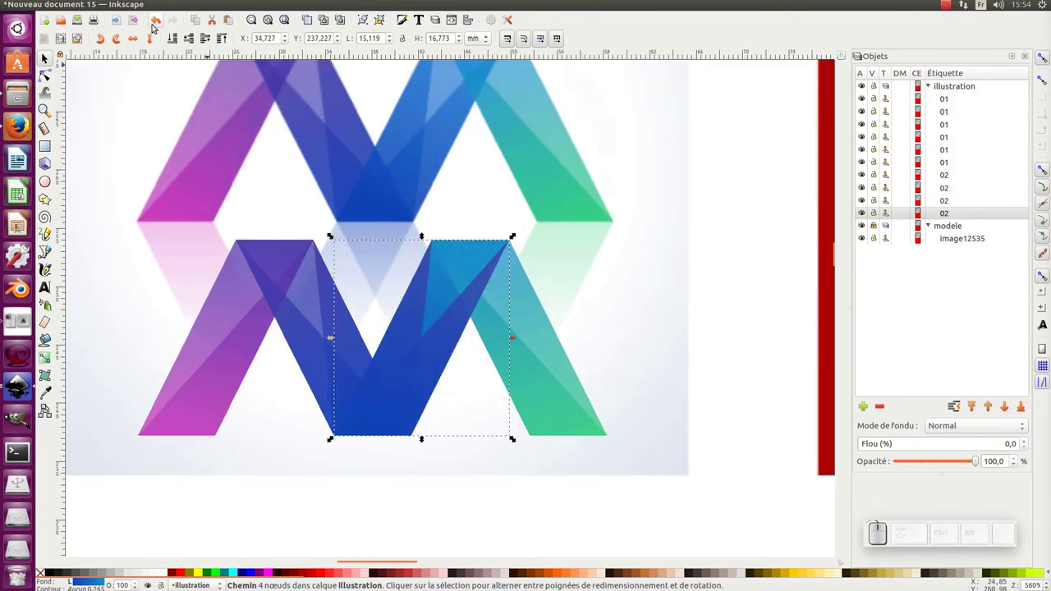
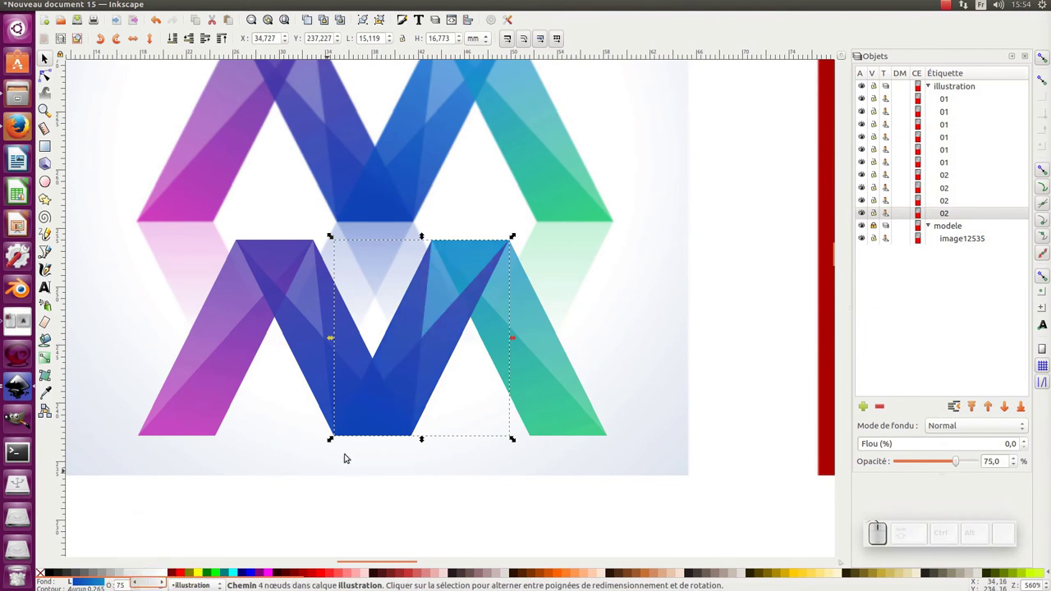
key("ctrl+c")
Paste that gradient style onto the two remaining right-half pieces and fit the page in view.
left_click(446, 323)
left_click(416, 318)
left_click_drag(409, 339, 657, 332)
key("ctrl+z")
key("KP_Subtract")
key("KP_Add")
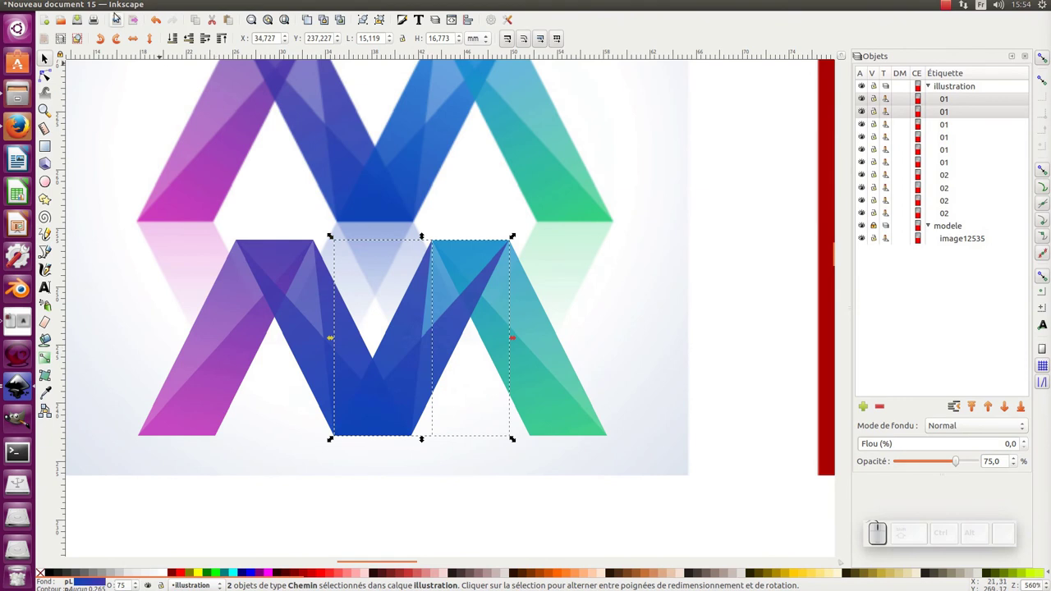
left_click(84, 5)
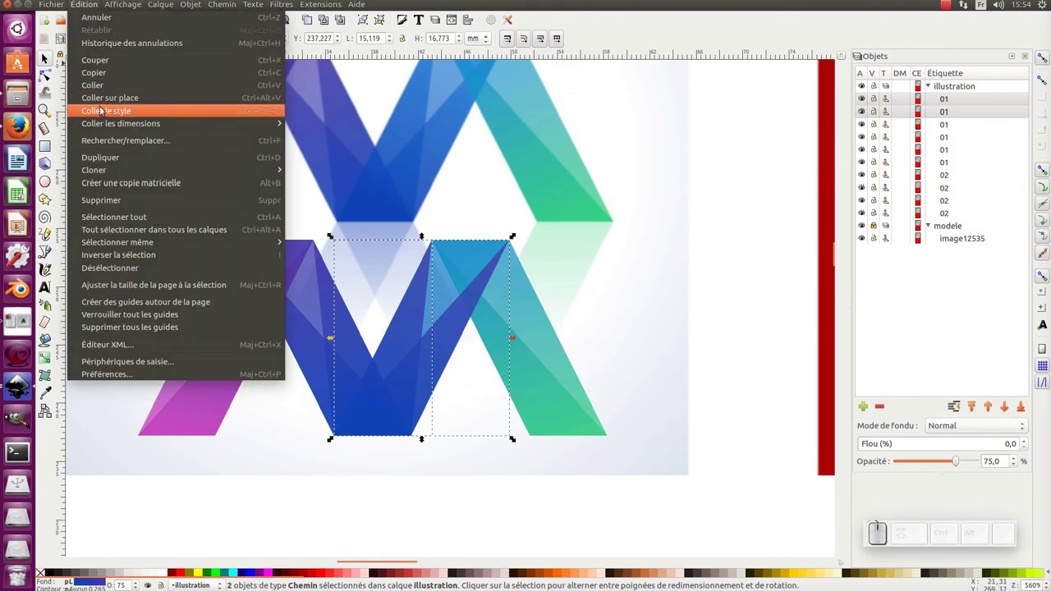
left_click(108, 116)
left_click(629, 276)
key("KP_Subtract")
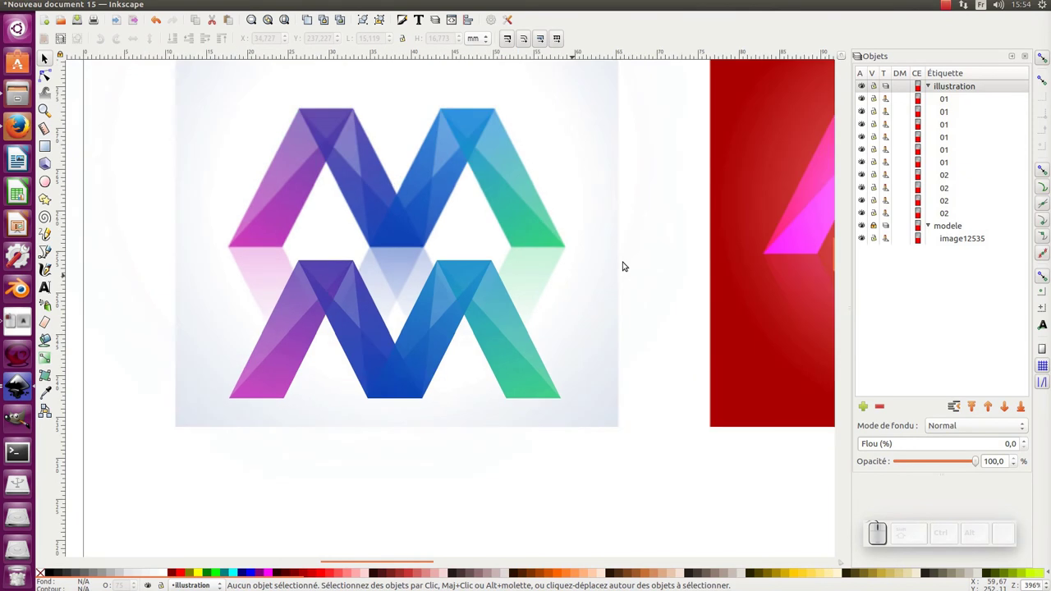
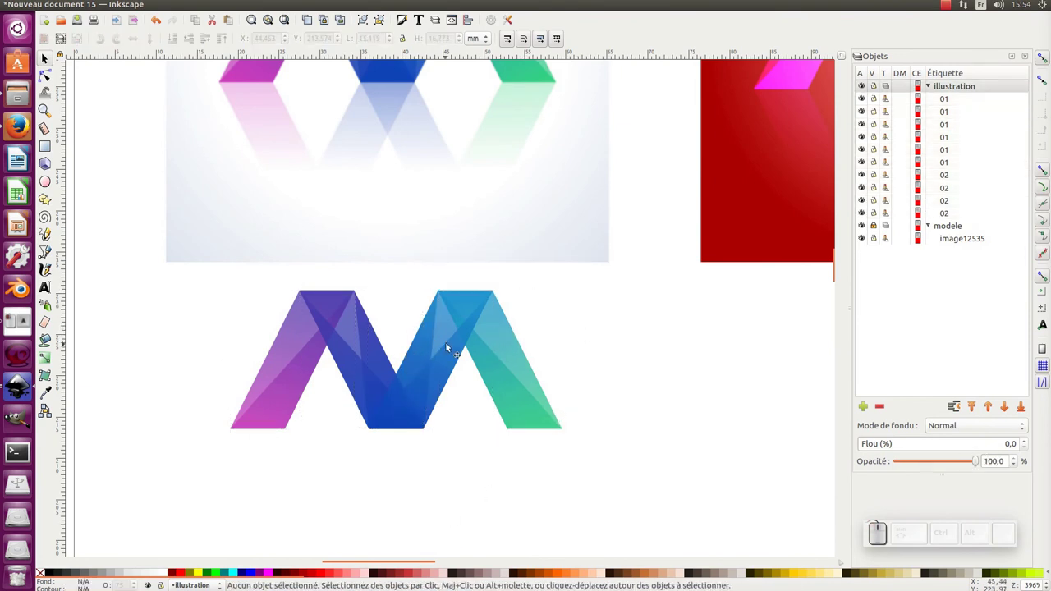
left_click(502, 334)
left_click(493, 367)
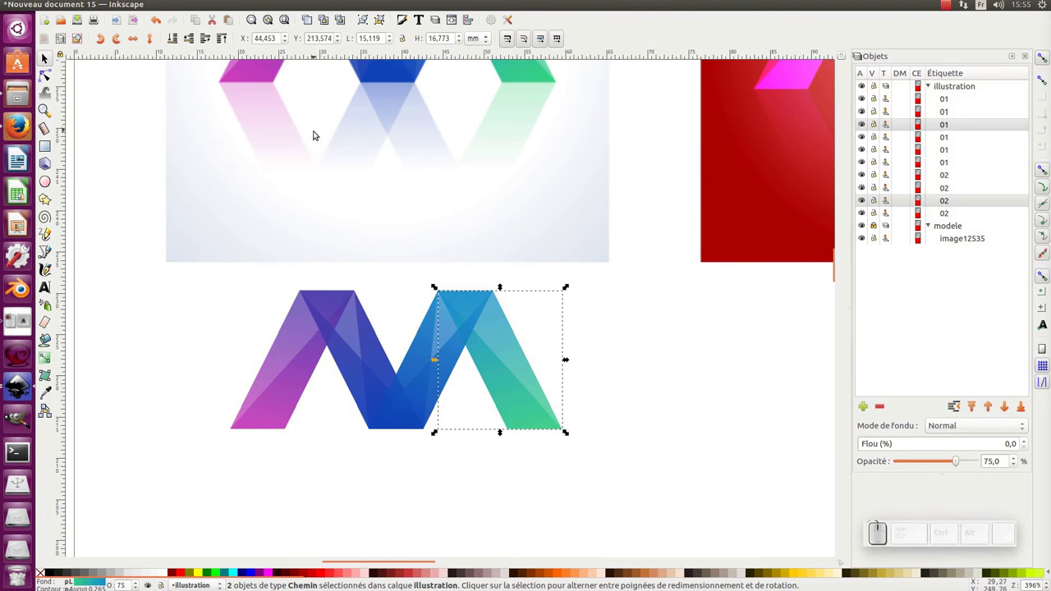
left_click(515, 376)
key("ctrl+z")
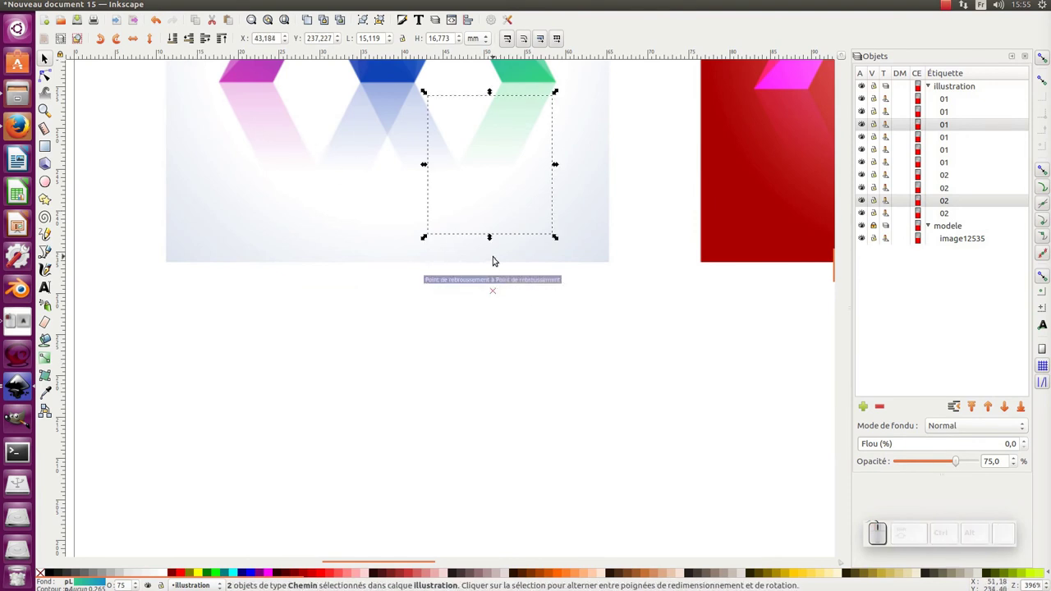
key("KP_Subtract")
key("KP_Add")
left_click(514, 230)
left_click_drag(618, 186, 466, 382)
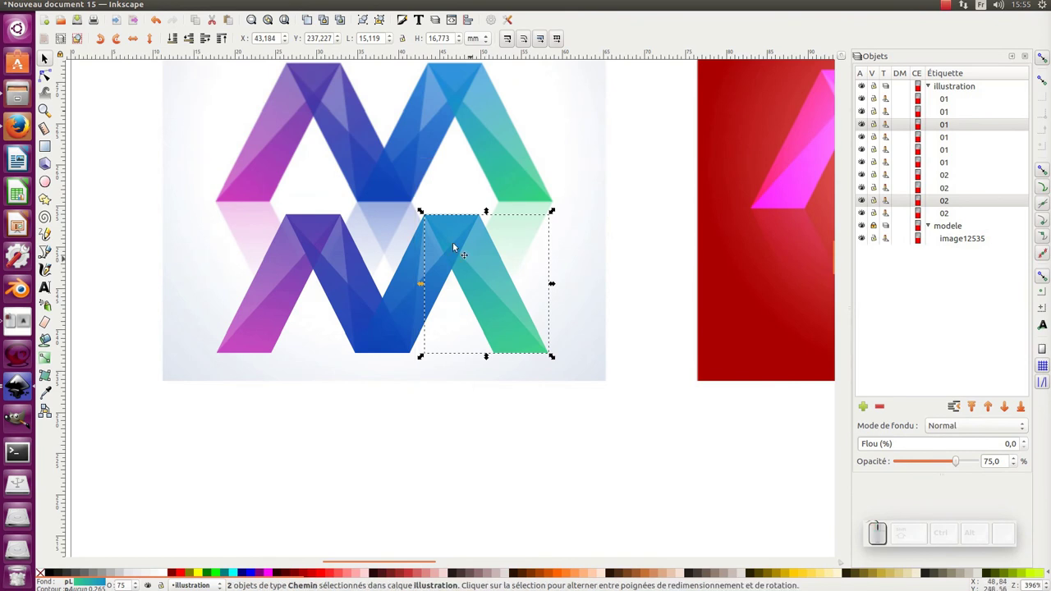
left_click(226, 40)
left_click_drag(189, 398, 201, 80)
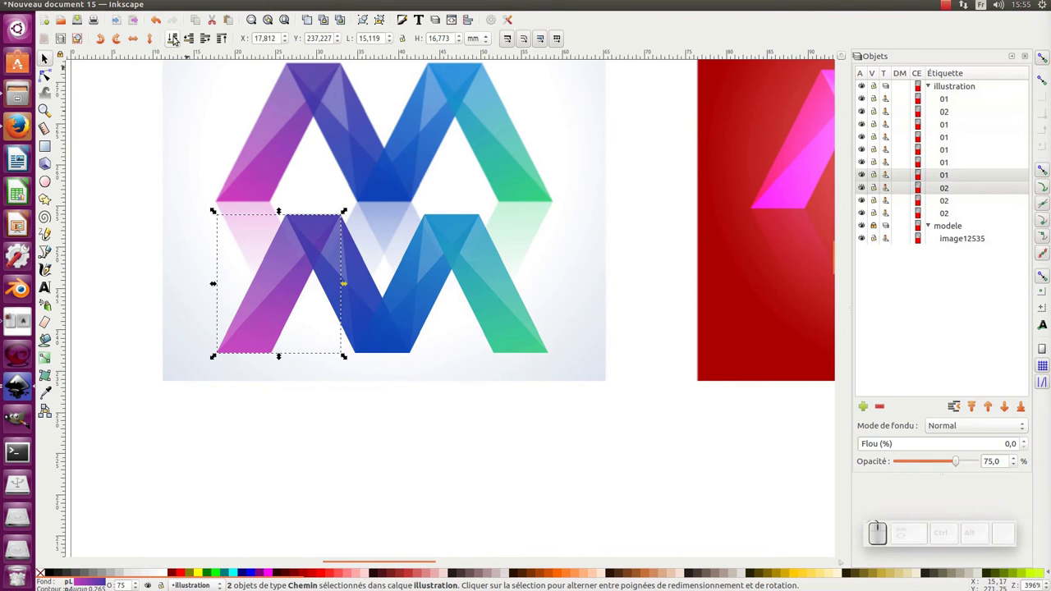
left_click(176, 40)
left_click_drag(281, 412, 391, 164)
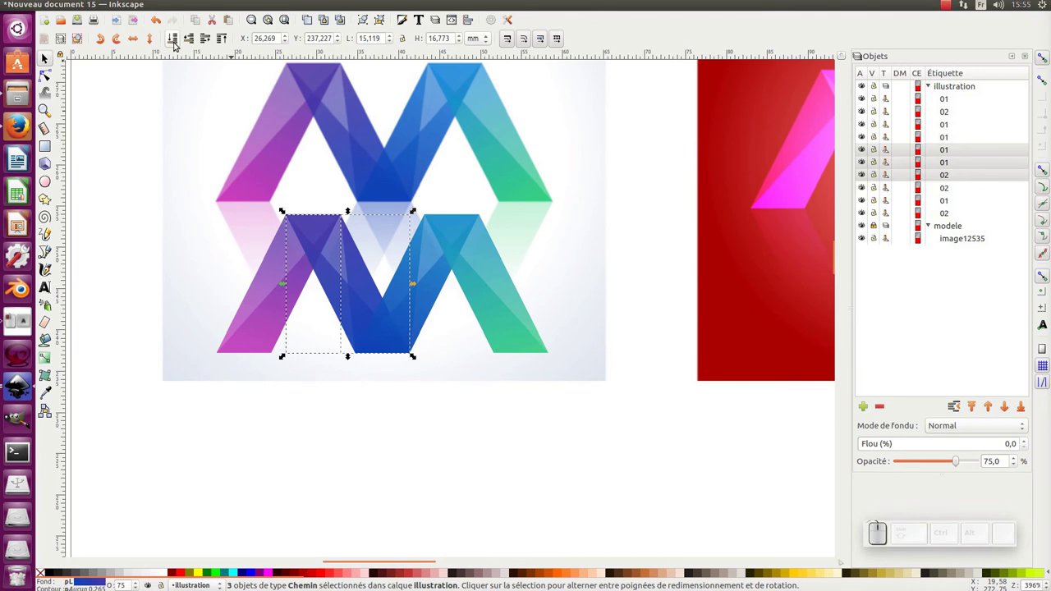
left_click(174, 43)
left_click(207, 41)
left_click(206, 41)
key("ctrl+g")
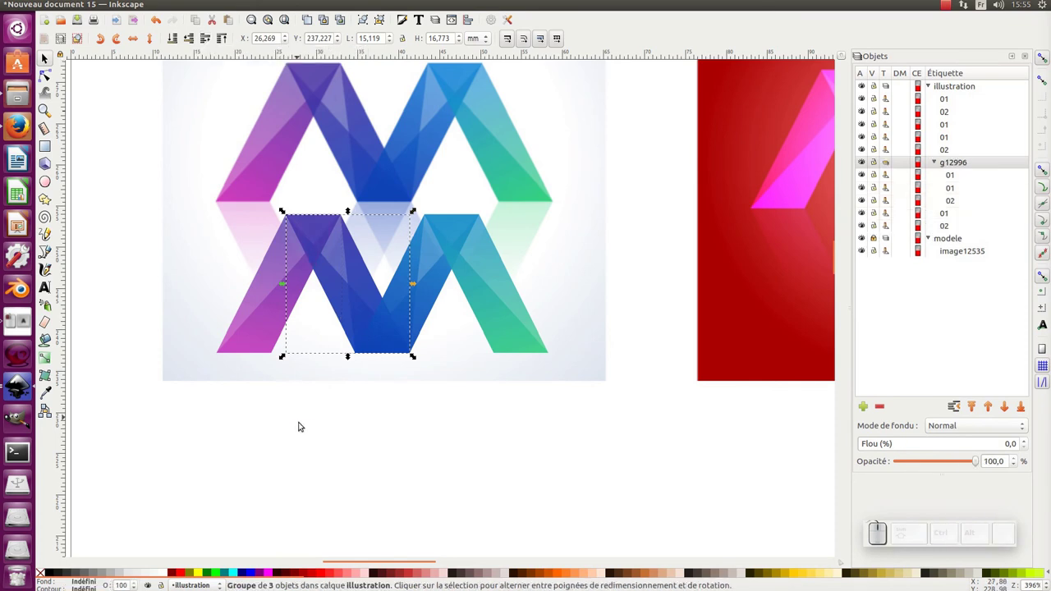
left_click(383, 26)
left_click(129, 268)
left_click_drag(161, 193, 433, 457)
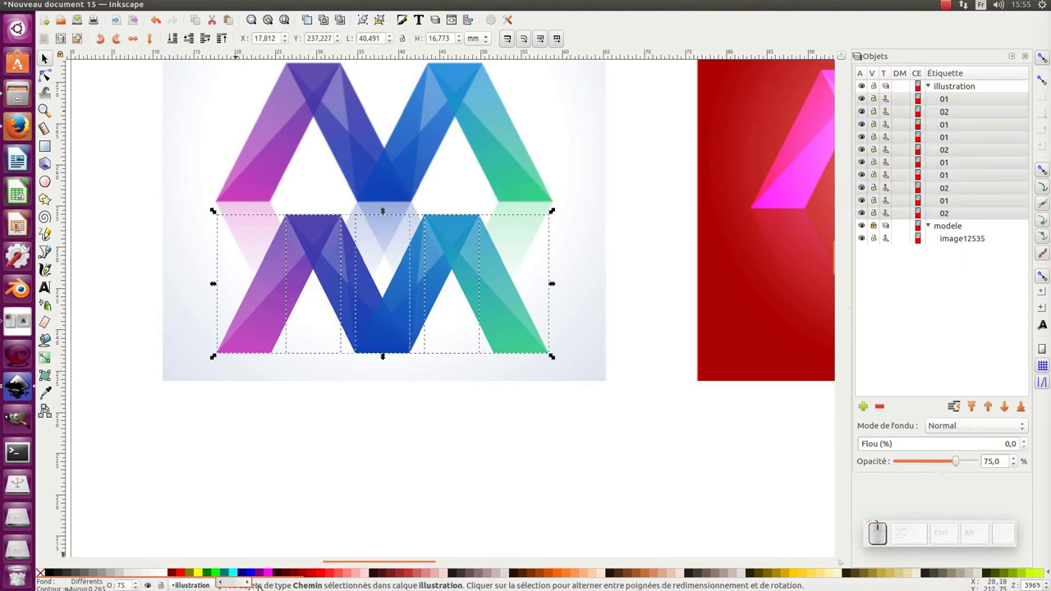
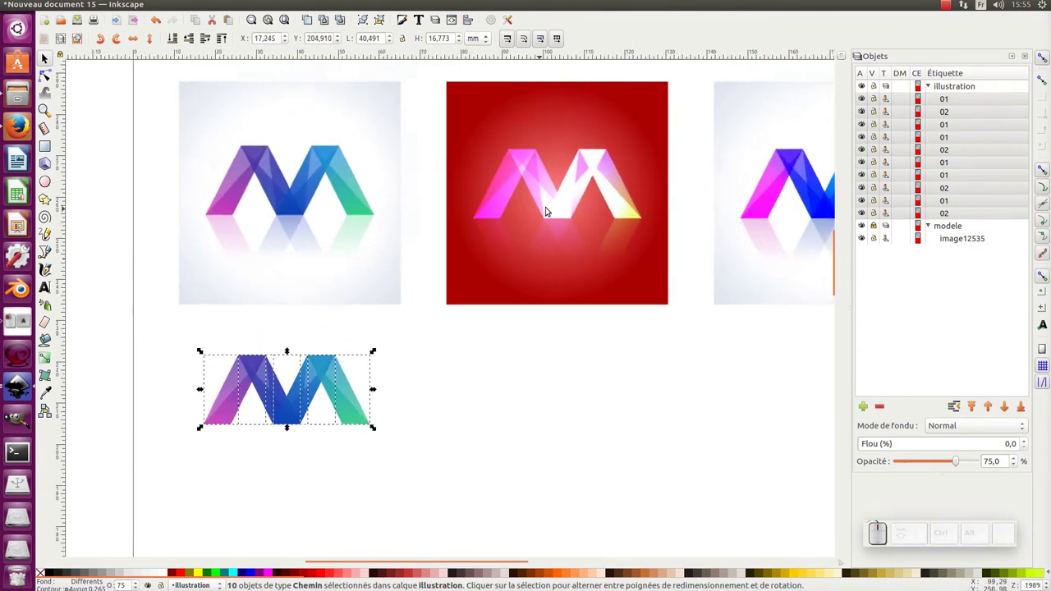
Place the ten-piece traced M as a standalone copy below the reference page.
left_click(561, 207)
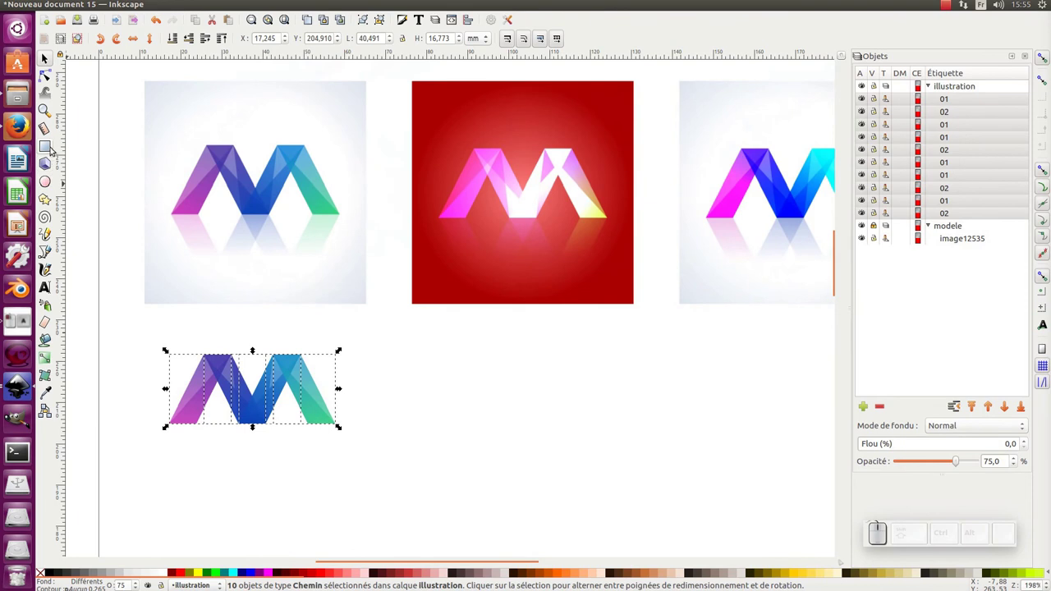
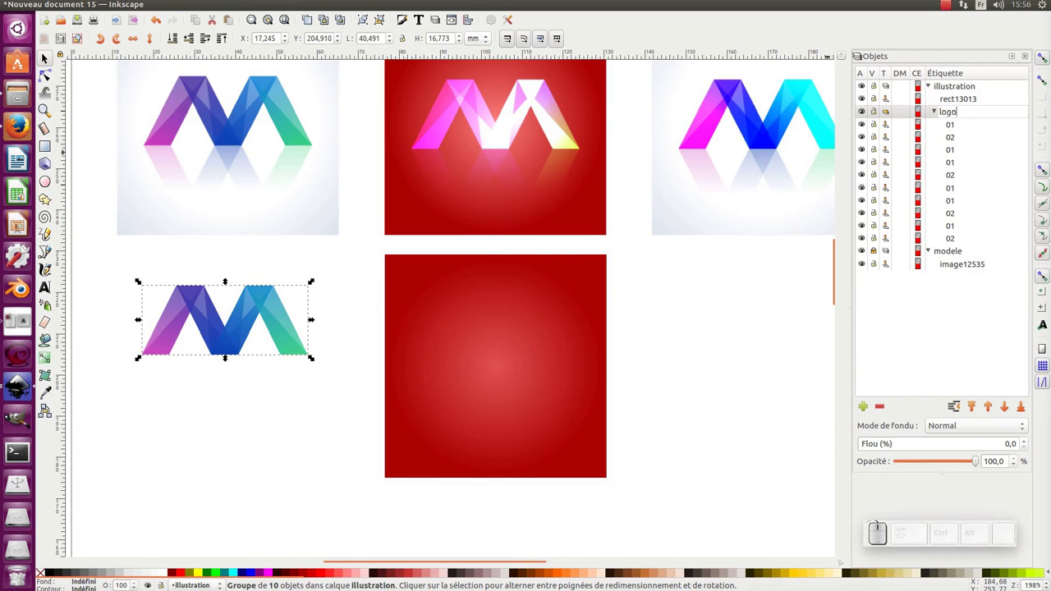
Confirm the group name logo1 and collapse the object tree to select the group.
key("KP_1")
key("KP_Enter")
left_click(940, 117)
left_click(939, 116)
left_click(938, 112)
left_click(932, 124)
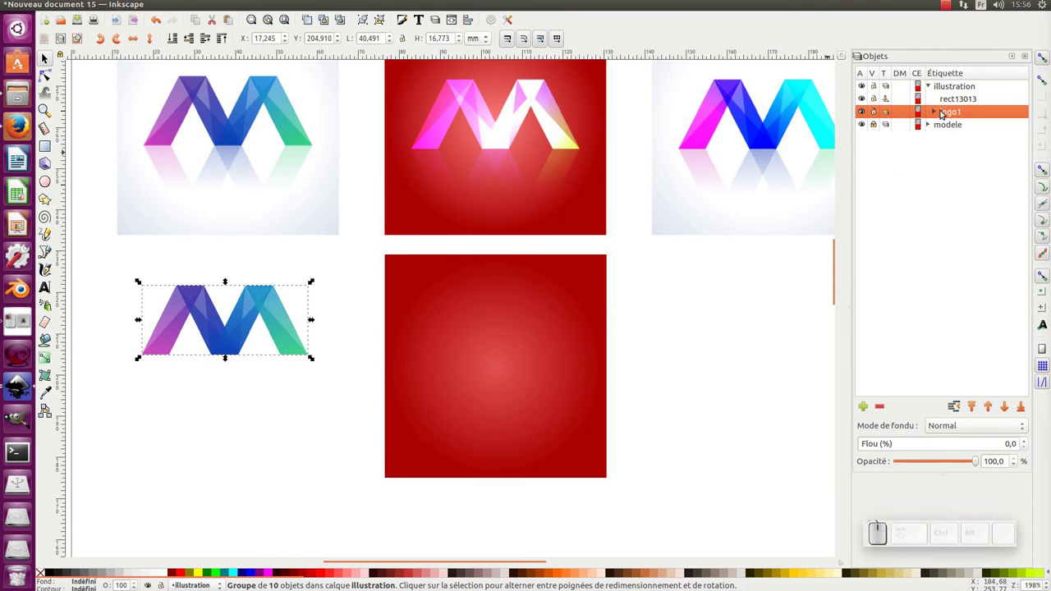
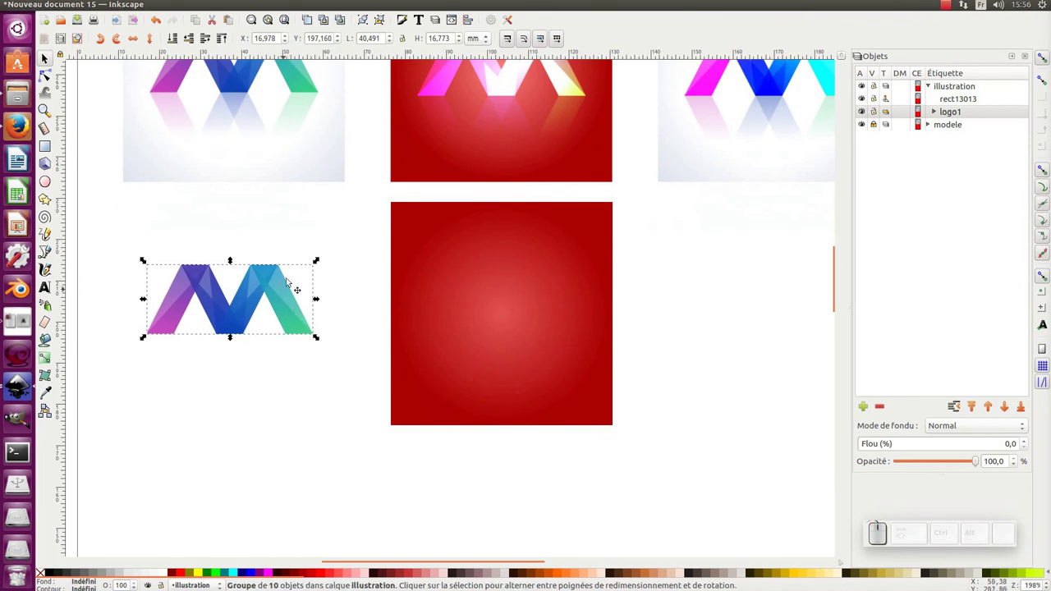
Duplicate logo1 and drag the copy onto the centre of the red gradient square.
key("ctrl+d")
left_click_drag(252, 305, 555, 300)
left_click(614, 289)
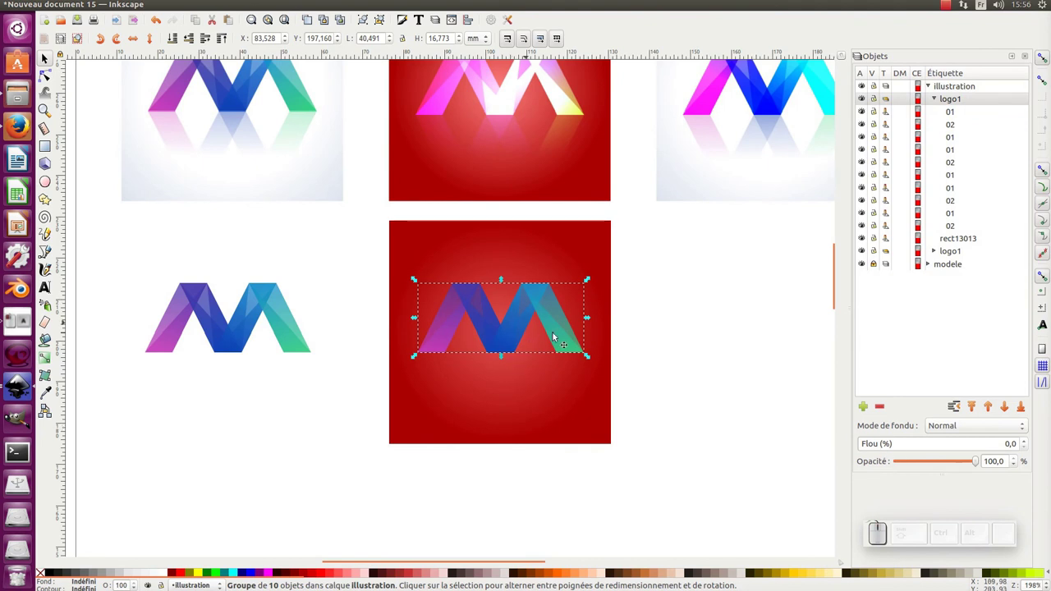
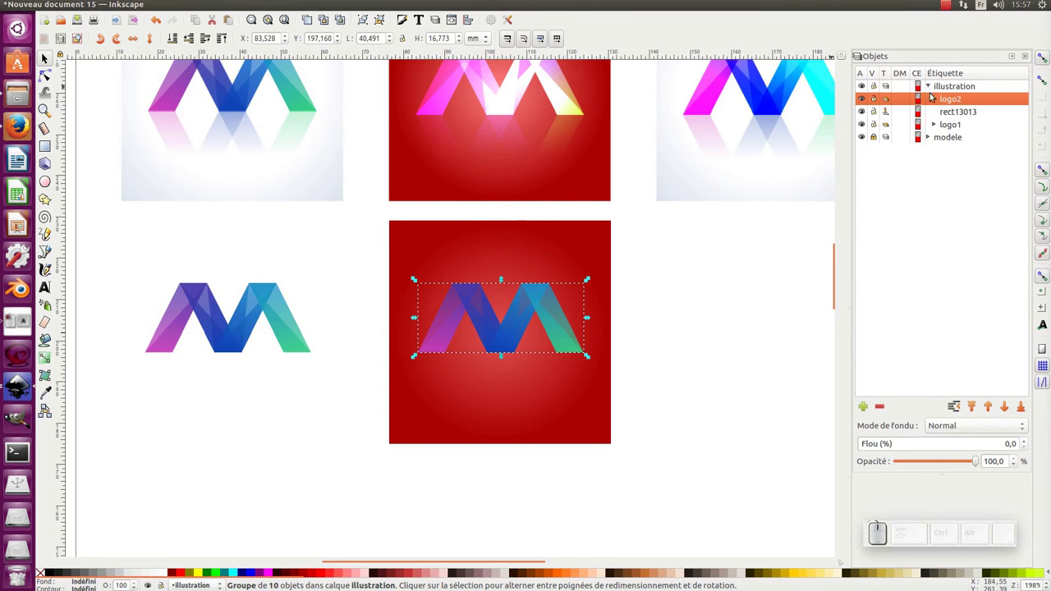
Select all ten paths inside logo2 and set their blend mode to Estompage de couleur (colour dodge).
left_click(937, 101)
left_click(960, 114)
left_click(959, 230)
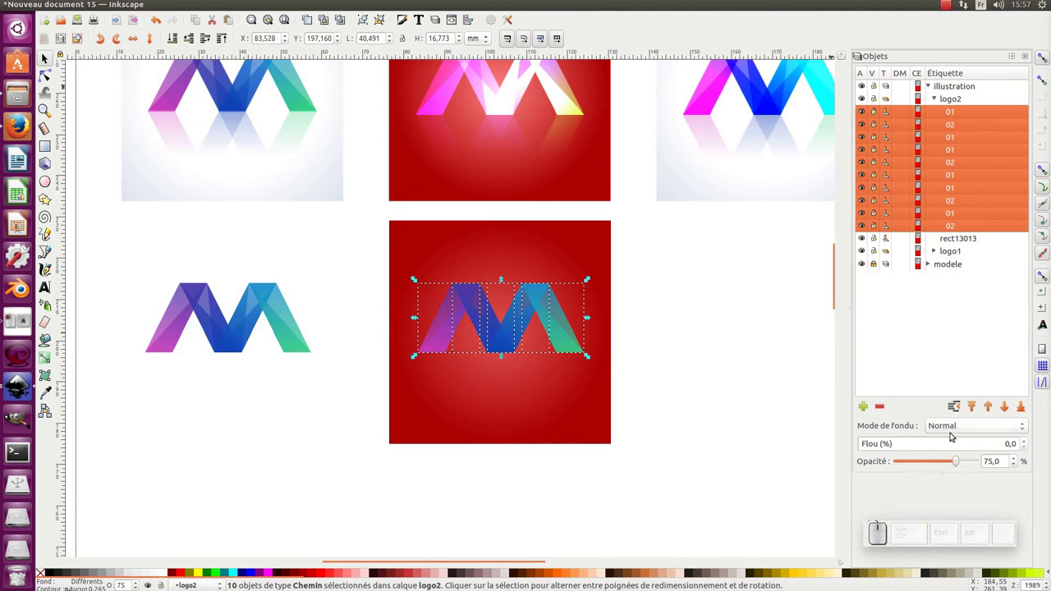
left_click(963, 431)
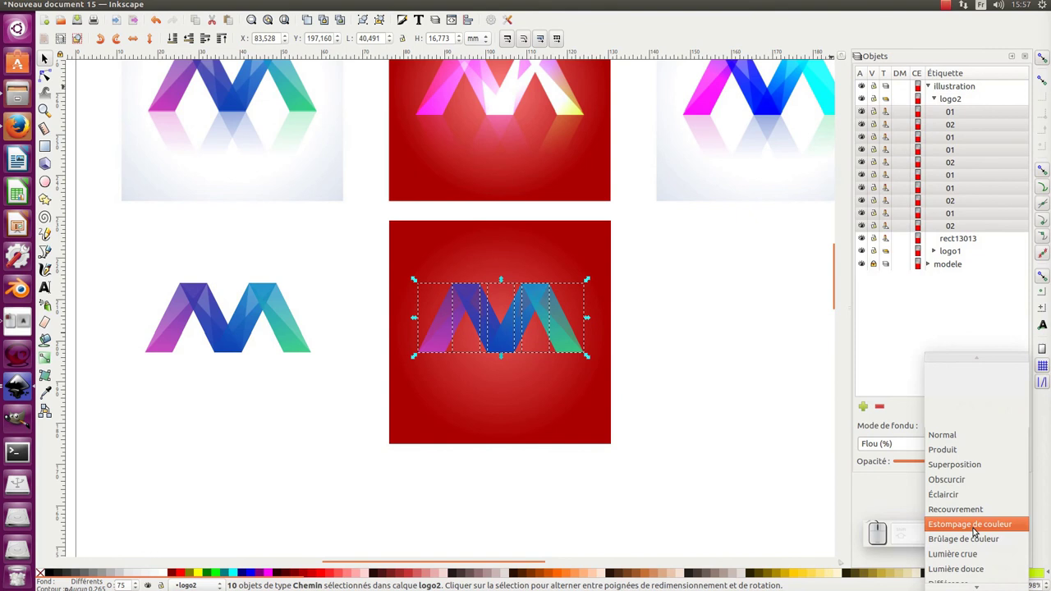
left_click(977, 527)
left_click(675, 416)
left_click(666, 312)
left_click(563, 351)
left_click(678, 352)
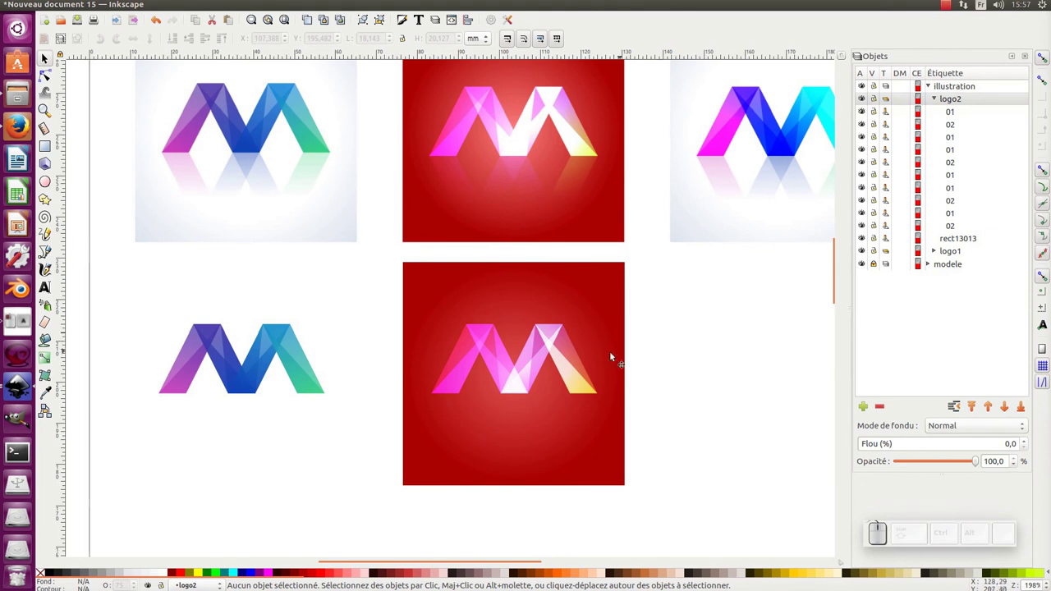
Switch the logo2 pieces back to normal blending and browse the blend mode list for comparison.
key("ctrl+a")
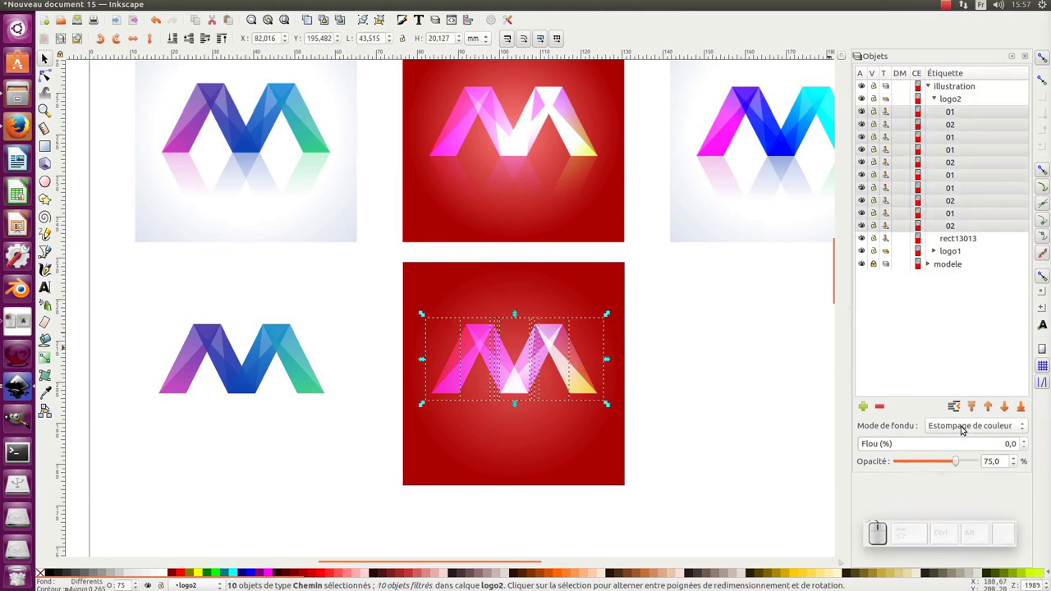
left_click(965, 428)
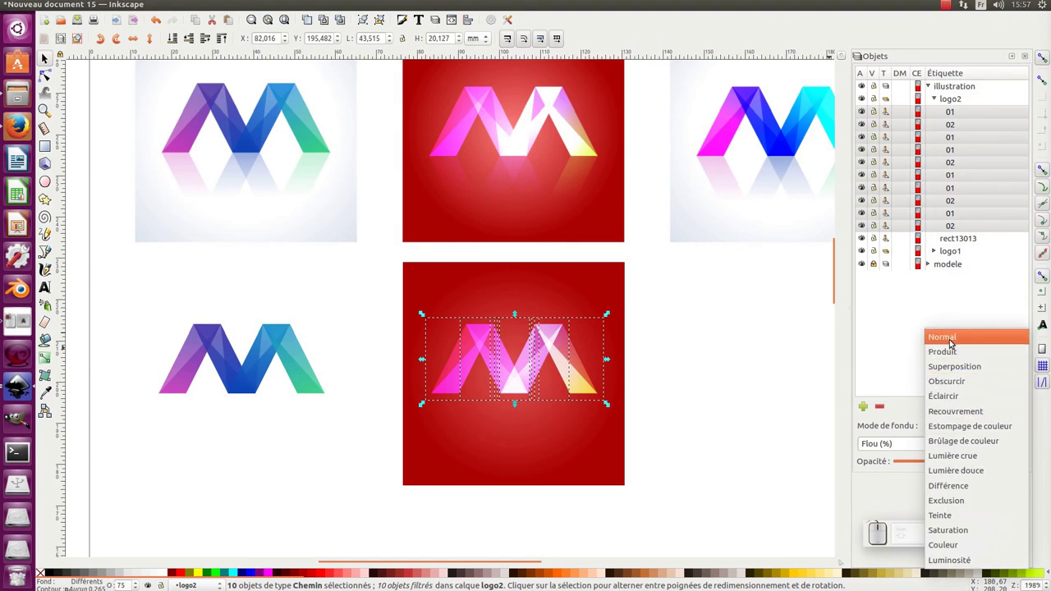
left_click(953, 341)
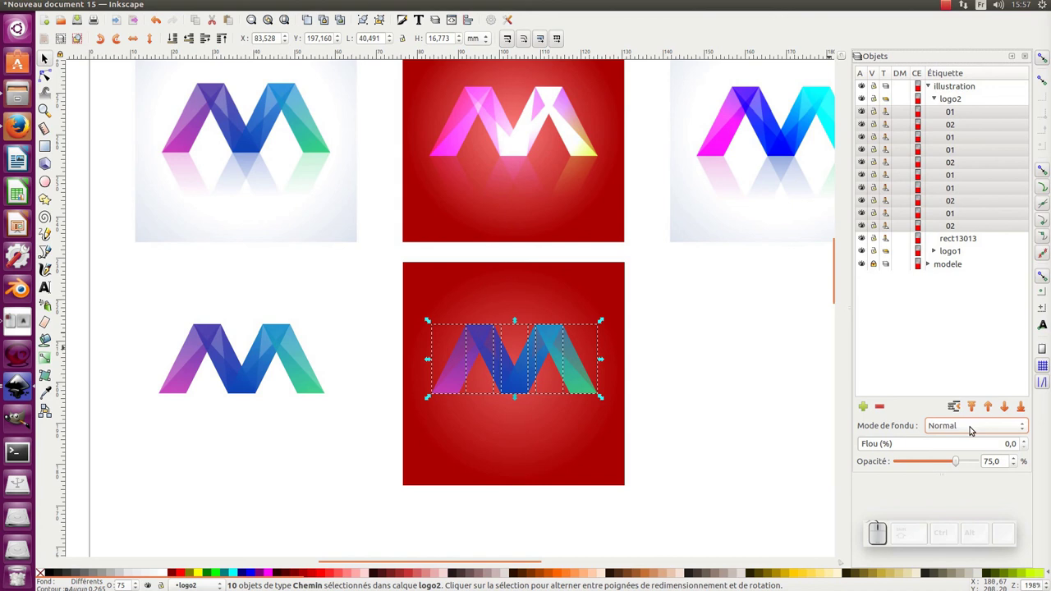
scroll("down", 3)
scroll("down", 3)
scroll("down", 3)
scroll("down", 3)
scroll("down", 3)
scroll("down", 3)
scroll("down", 3)
scroll("down", 3)
scroll("down", 3)
scroll("down", 3)
scroll("down", 3)
scroll("down", 3)
scroll("down", 3)
scroll("down", 3)
scroll("up", 3)
scroll("down", 3)
Reapply colour dodge to the logo2 pieces so the copy shows the pink red-background variant.
left_click(972, 427)
left_click(970, 297)
left_click(723, 389)
left_click(635, 303)
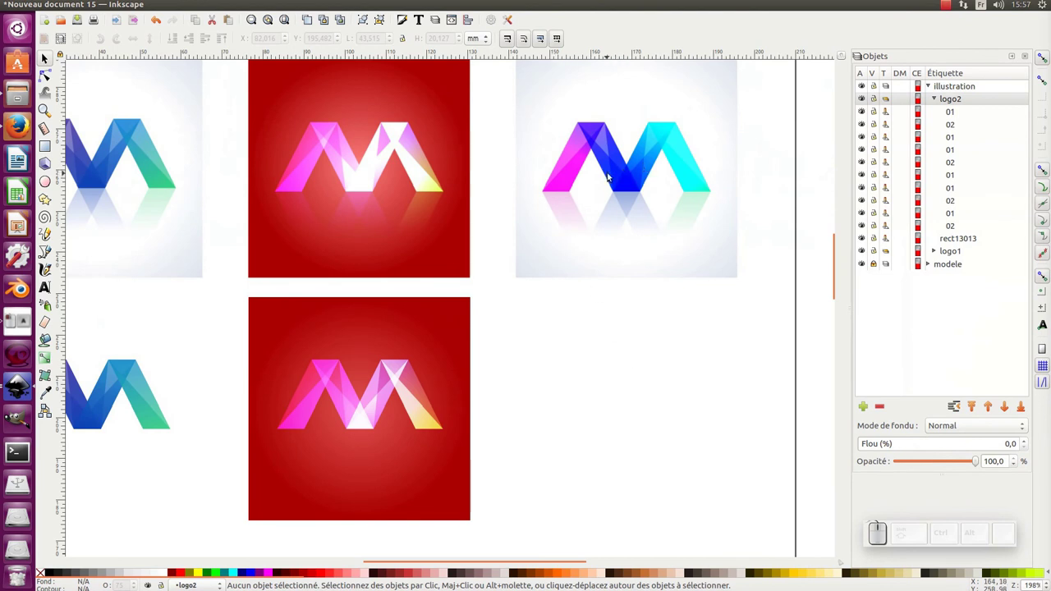
Duplicate the red square with Ctrl+D and place the copy to its right.
left_click_drag(510, 244, 425, 282)
left_click(430, 279)
key("ctrl+d")
left_click_drag(318, 273, 595, 308)
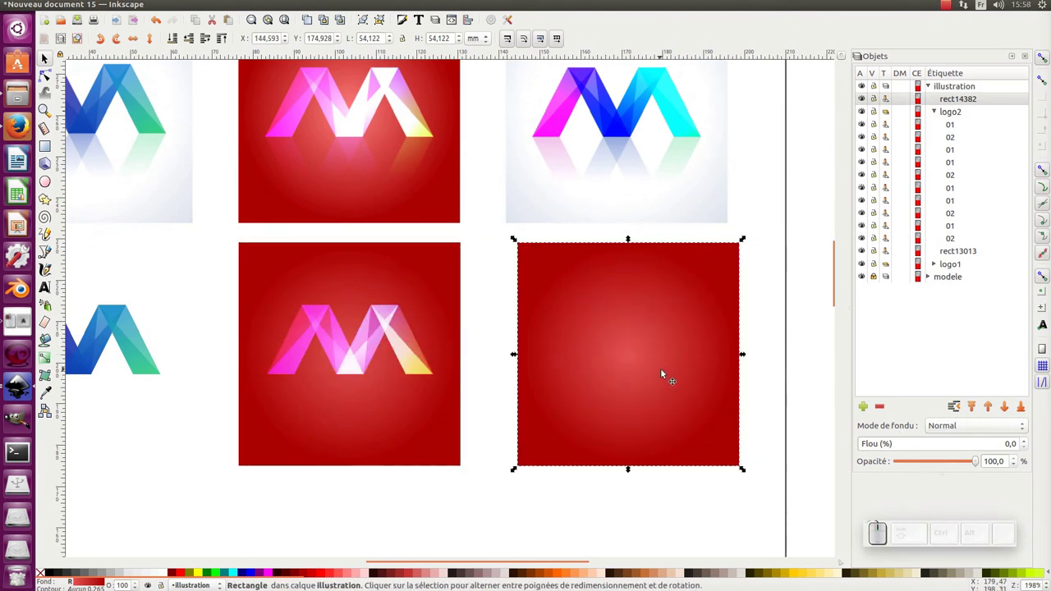
left_click(567, 345)
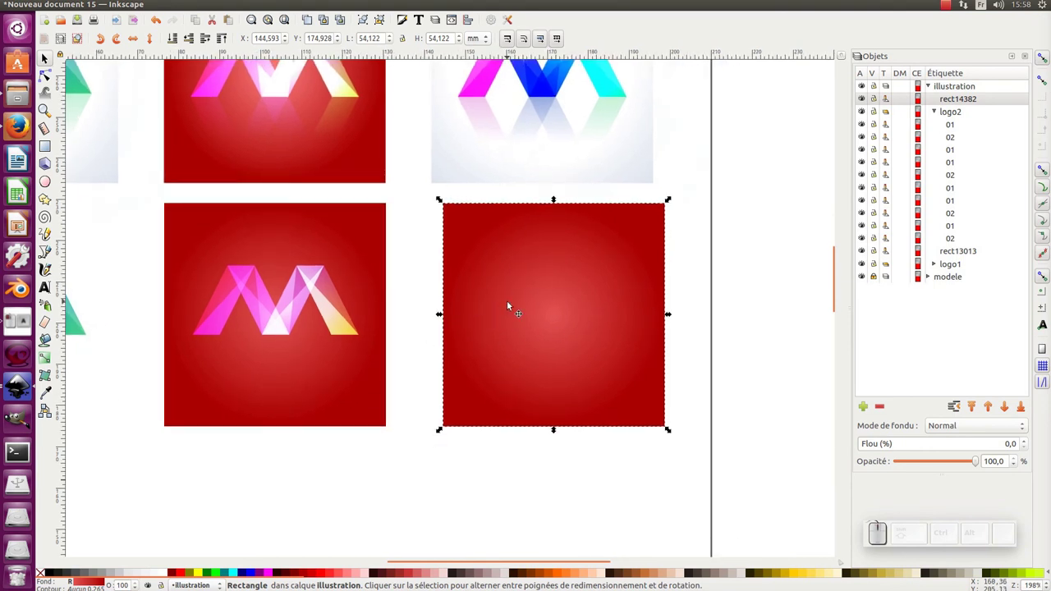
Select the logo2 group and make another copy of it.
left_click(169, 575)
left_click(357, 475)
left_click_drag(412, 508, 253, 289)
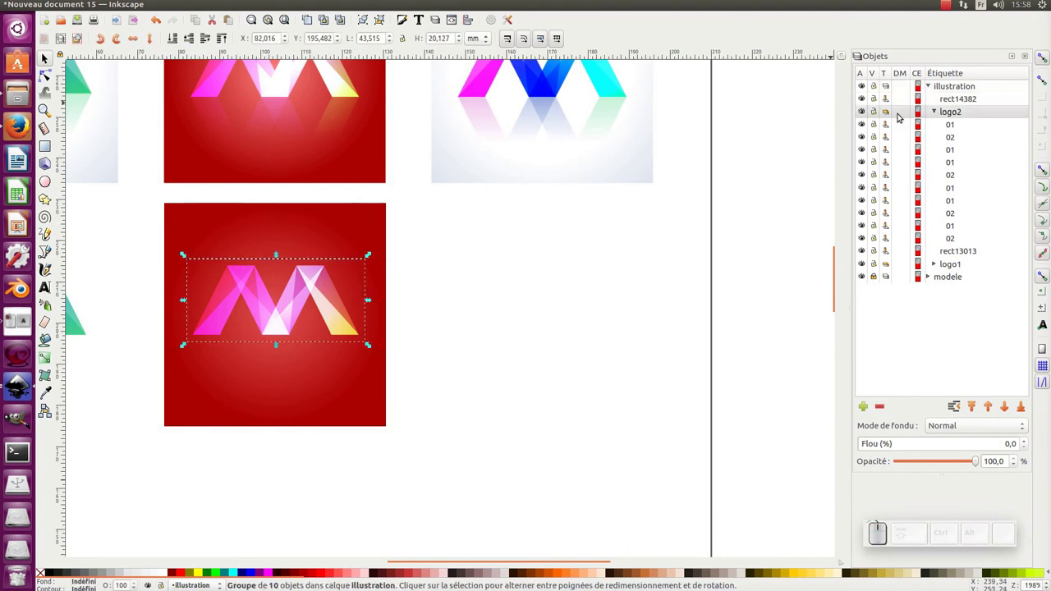
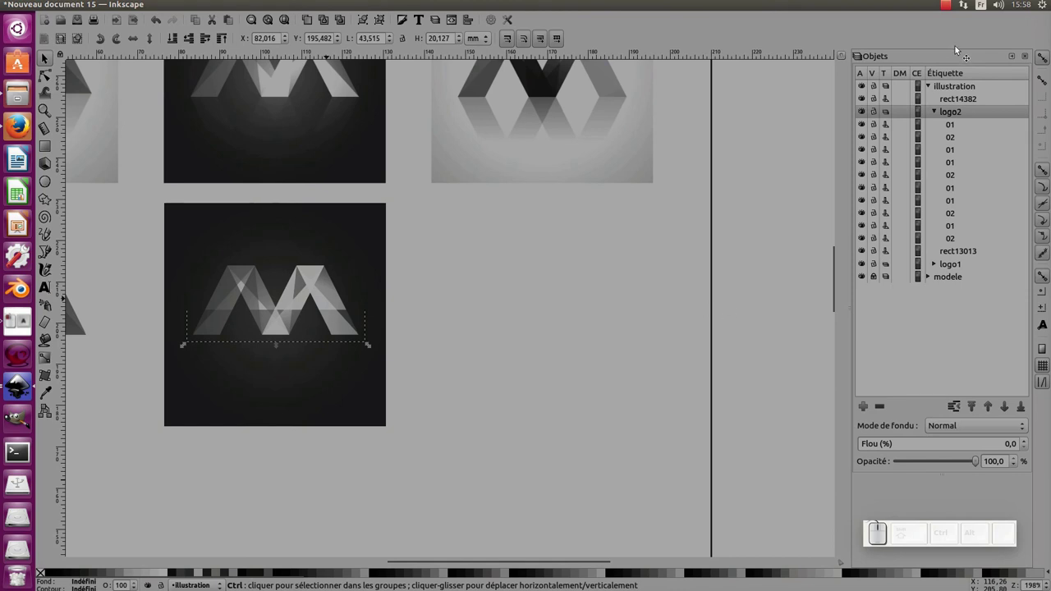
left_click(947, 8)
left_click(944, 39)
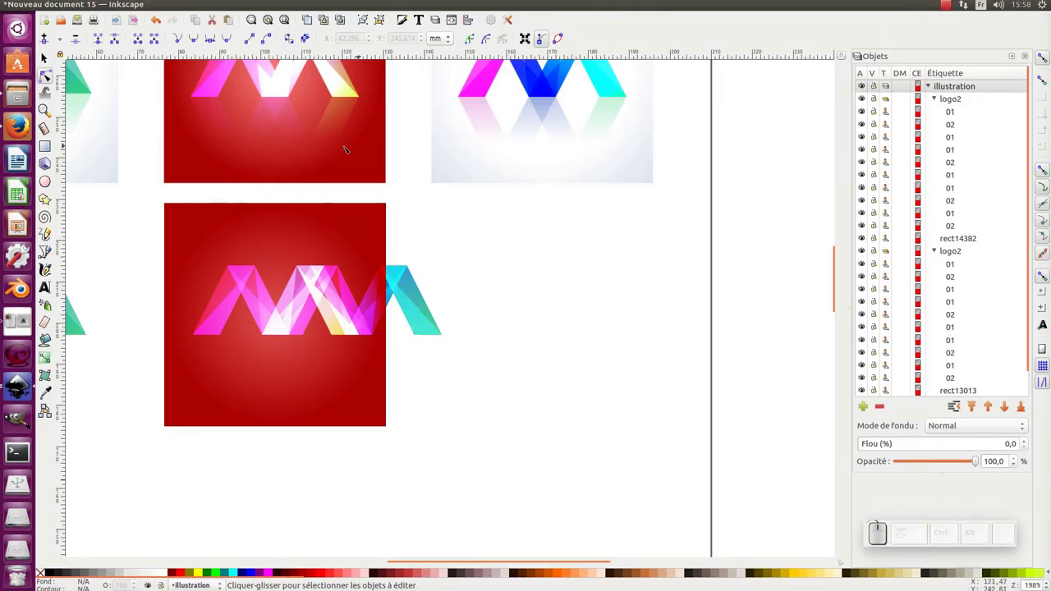
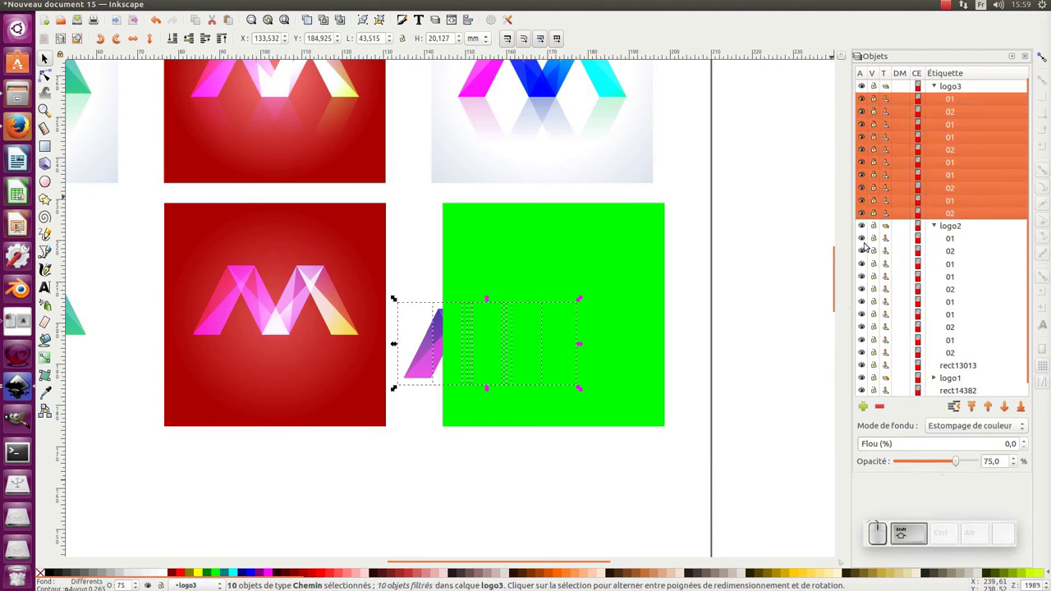
Set logo3's blend mode to Multiply (Produit) and reselect it on the canvas.
left_click(957, 427)
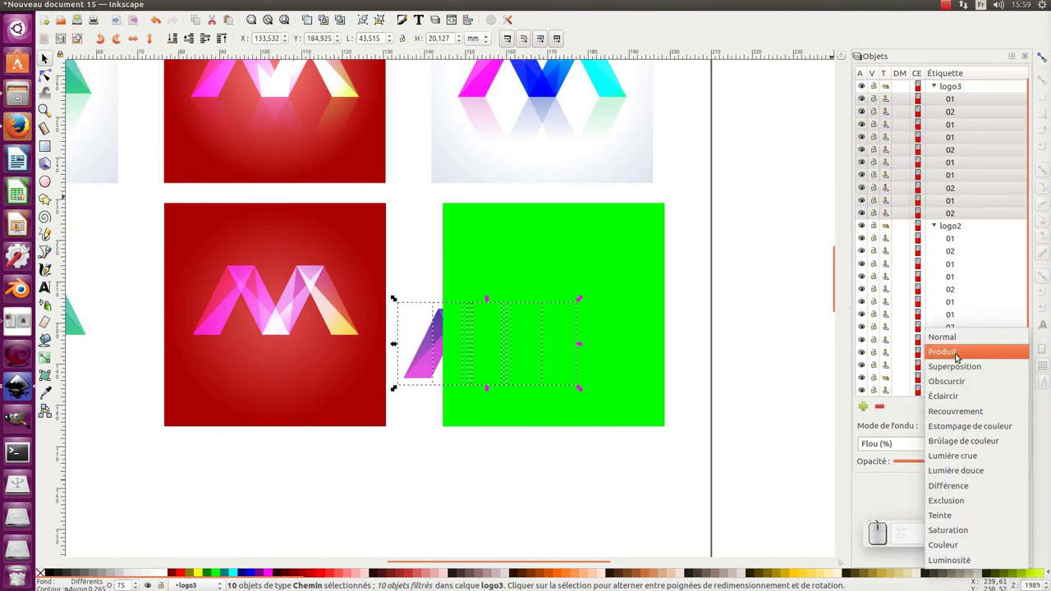
left_click(959, 341)
left_click(650, 479)
left_click(382, 449)
key("KP_Subtract")
key("KP_Add")
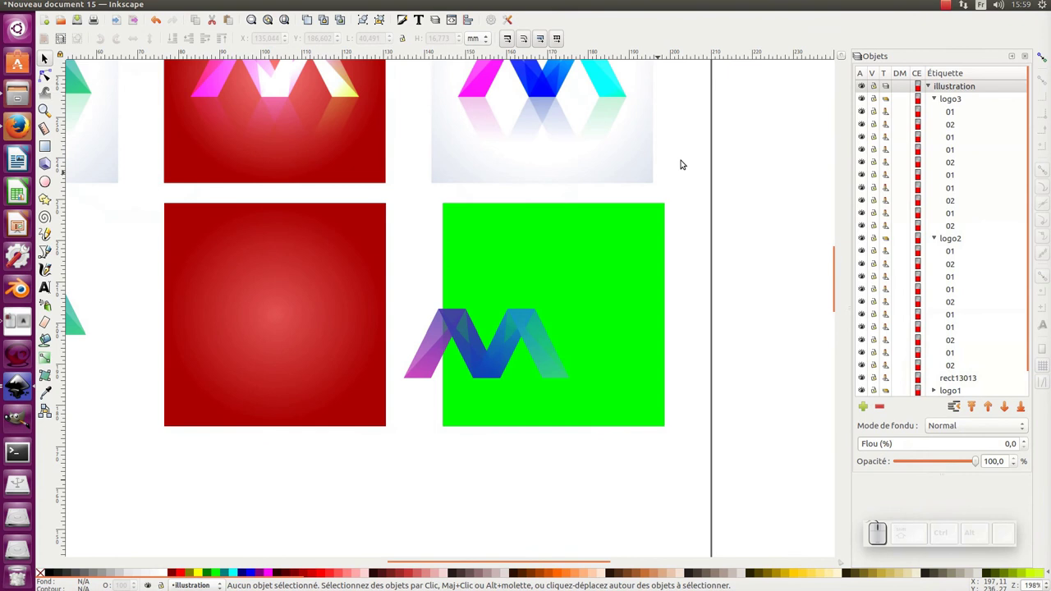
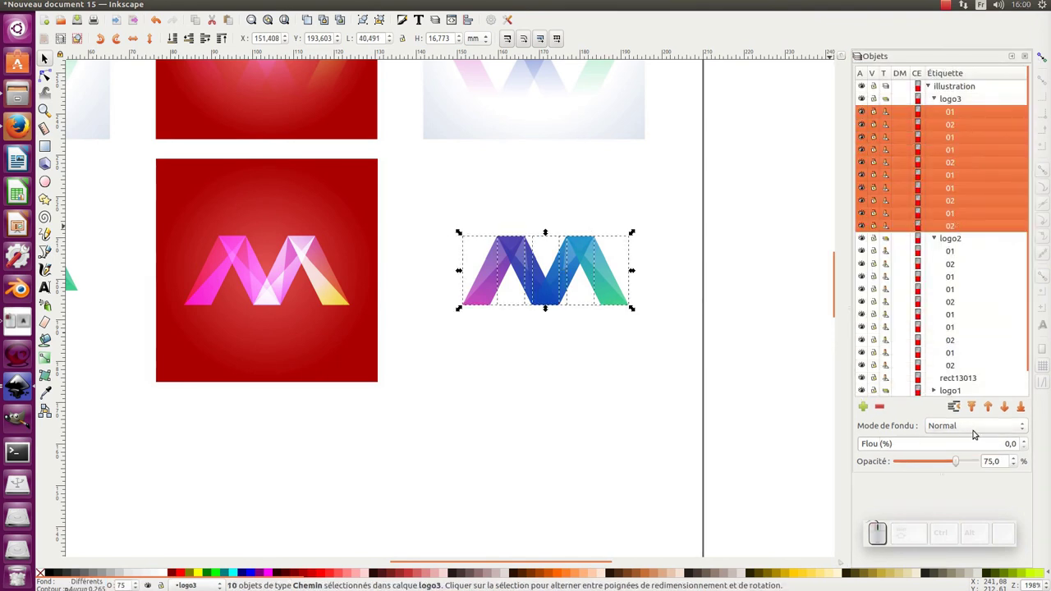
Scroll down the blend-mode list toward Lumière crue (Hard Light).
scroll("down", 3)
scroll("down", 3)
scroll("down", 3)
scroll("down", 3)
scroll("down", 3)
scroll("down", 3)
scroll("down", 3)
scroll("down", 3)
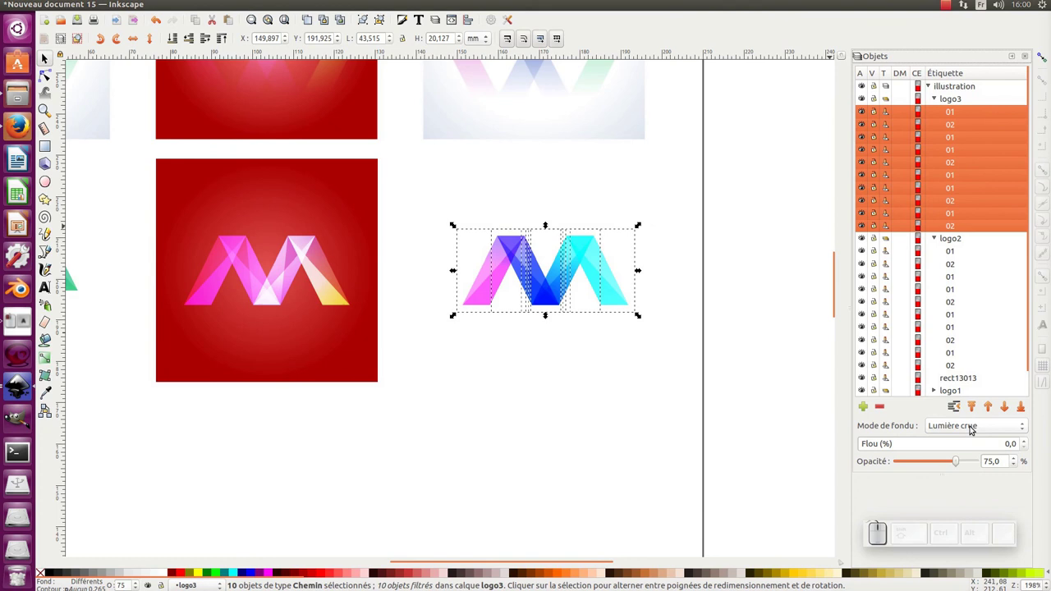